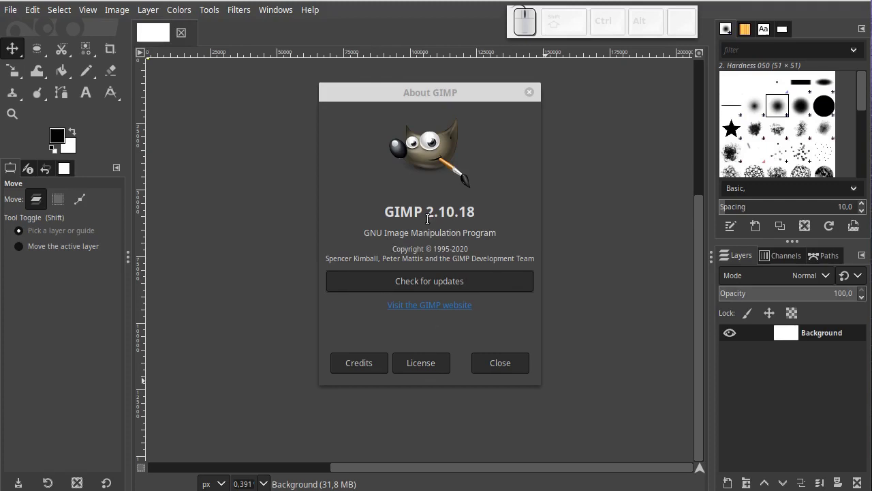
Step: Highlight the version number 2.10.18 in the About GIMP dialog
drag(429, 214, 481, 214)
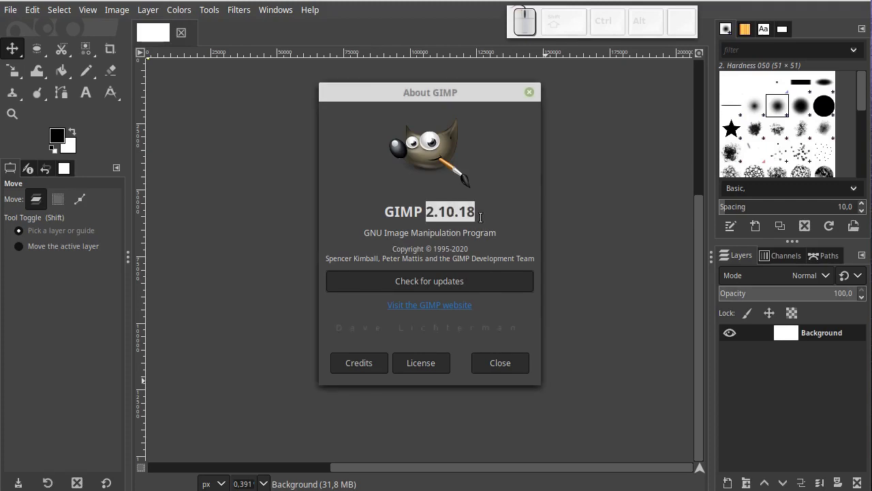
click(509, 369)
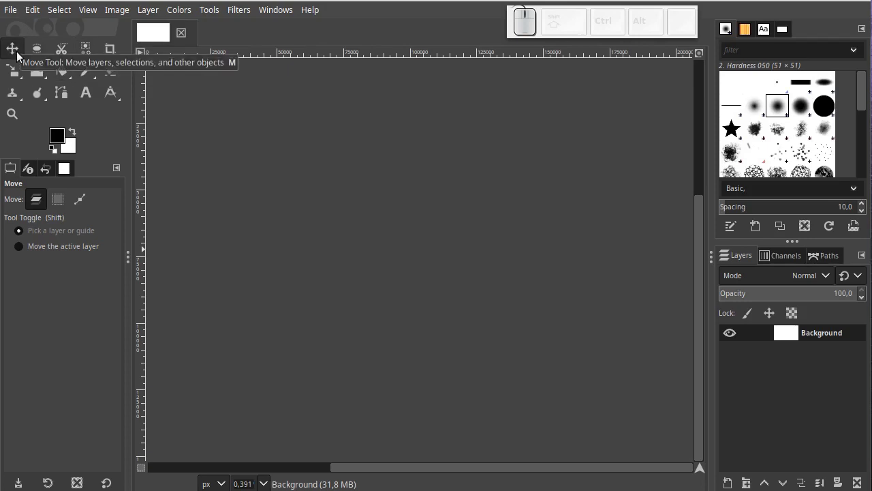
click(45, 56)
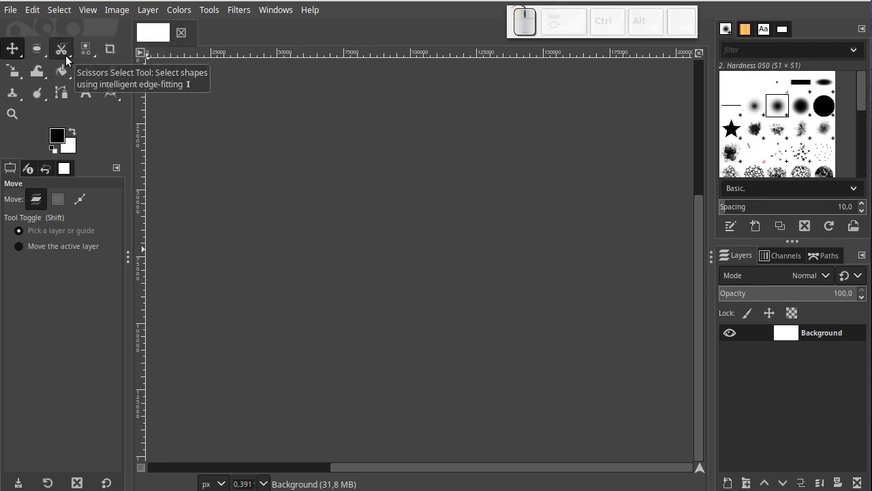
click(94, 59)
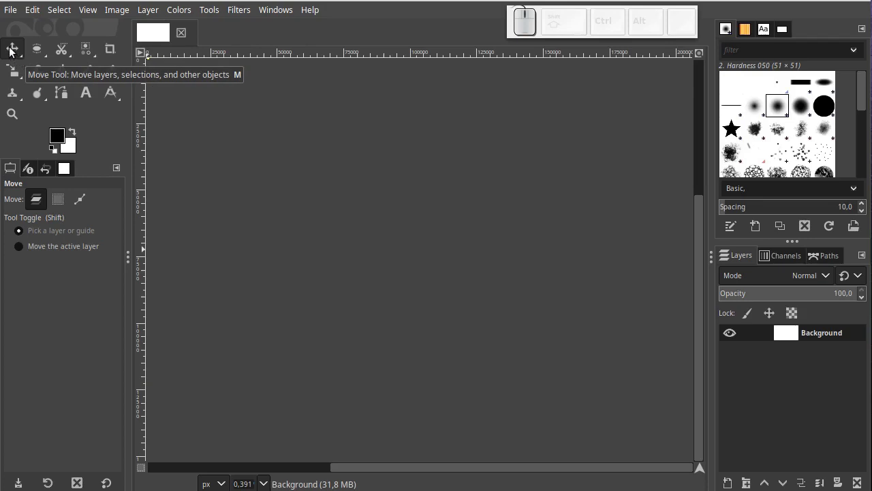
click(13, 50)
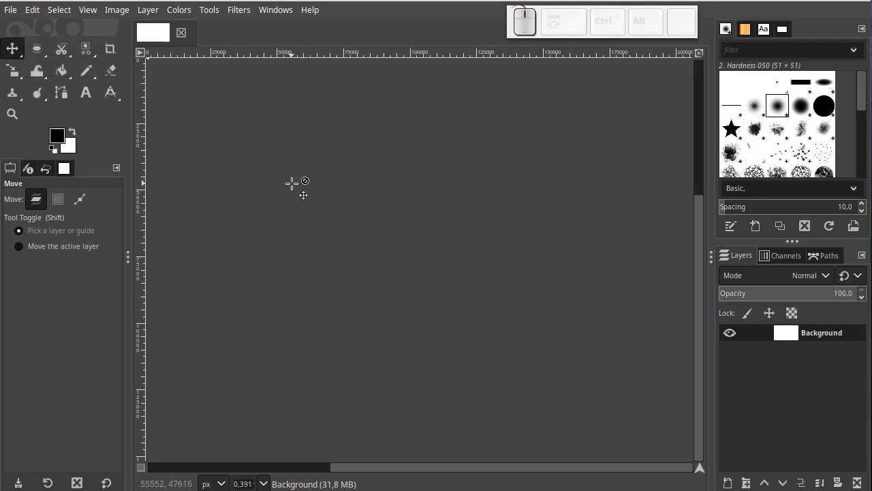
Step: Zoom to 100% so the whole white canvas comes into view
key(1)
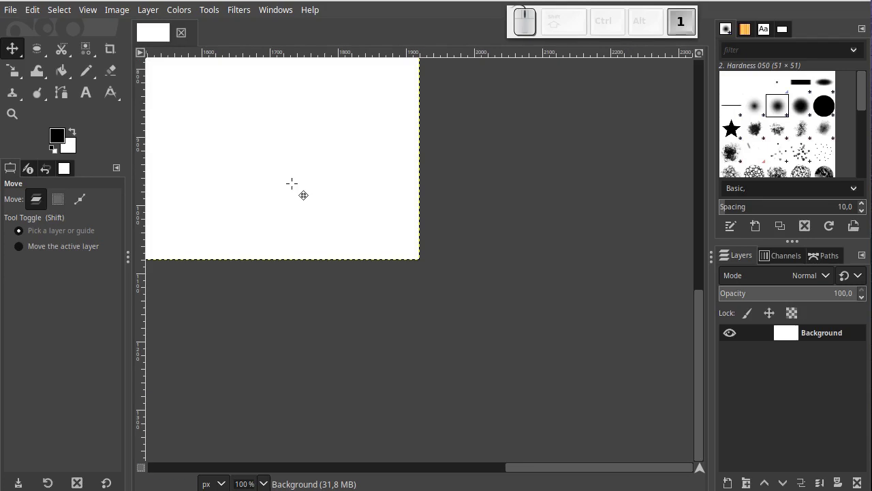
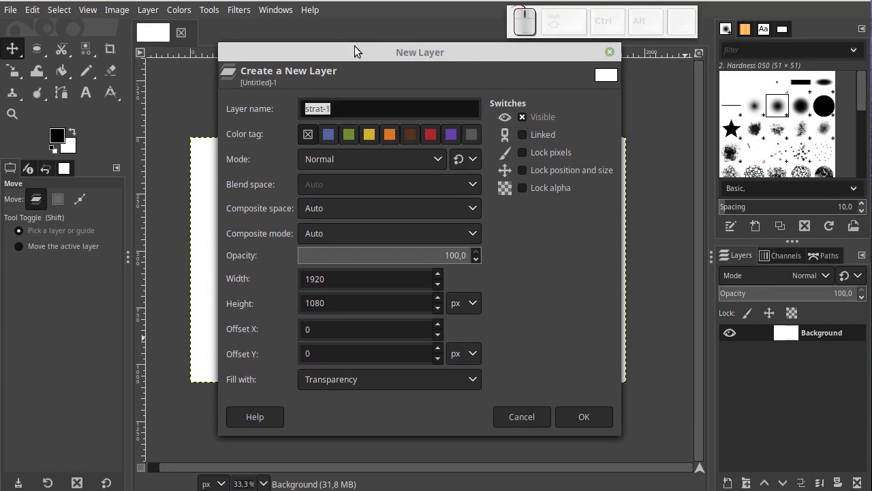
Step: Replace the default layer name with STRAT-01 in the New Layer dialog
click(340, 105)
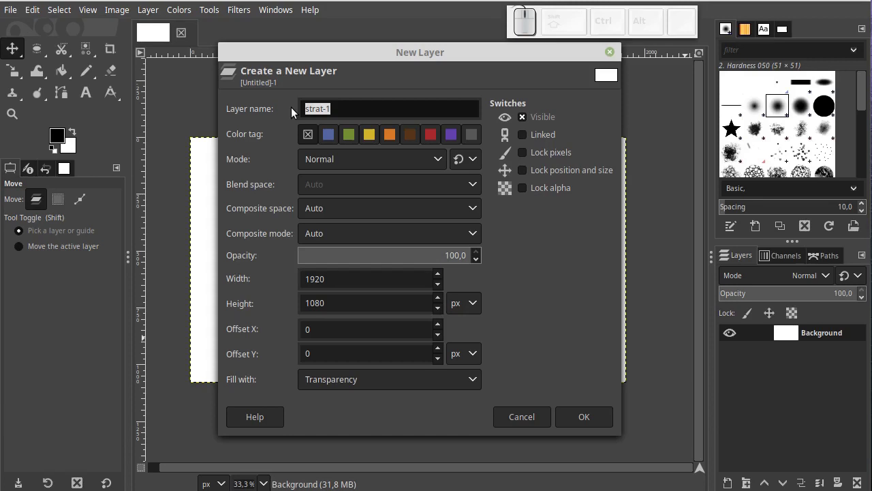
key(shift+s)
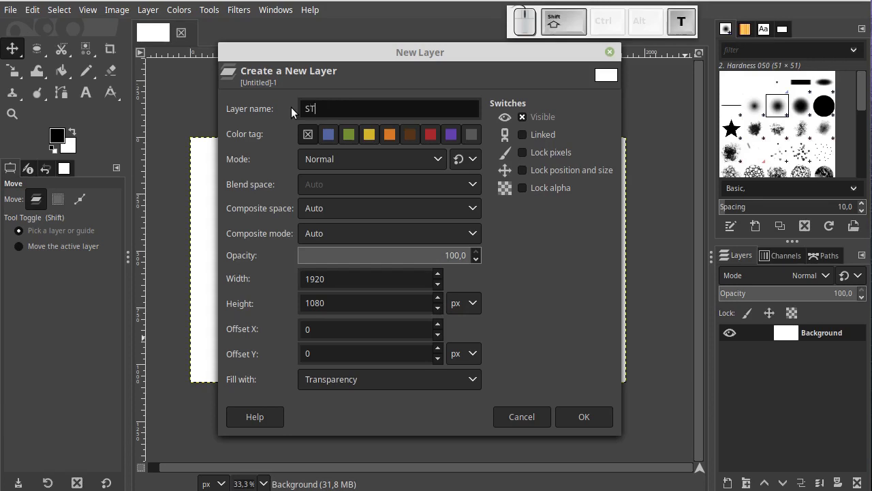
key(-)
key(0)
key(1)
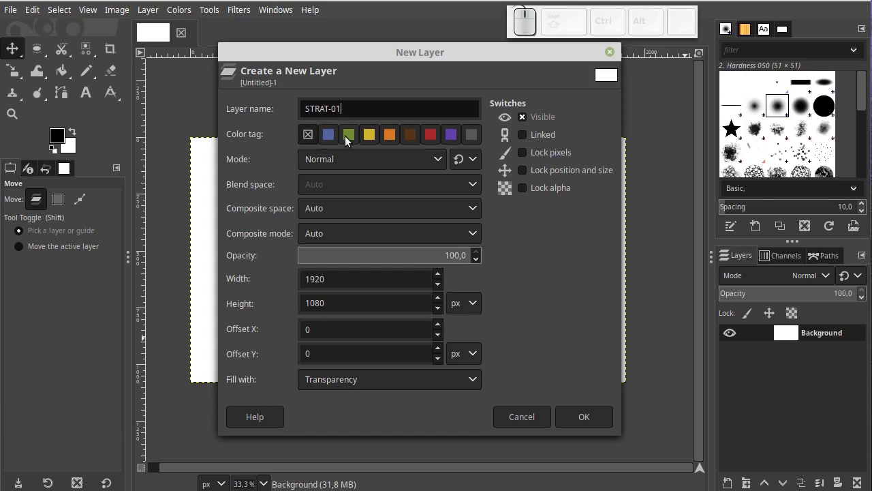
Step: Try several colour tag swatches for the new layer
click(349, 140)
click(371, 141)
click(371, 135)
click(316, 138)
click(353, 137)
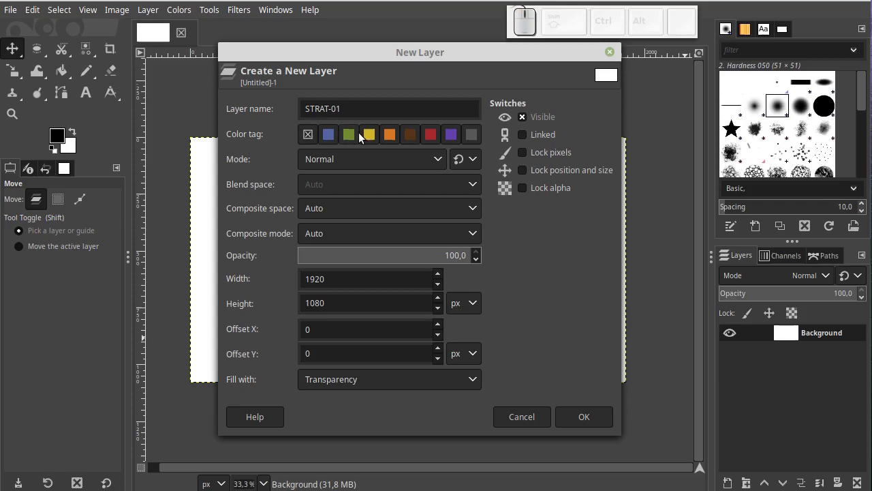
click(368, 137)
click(390, 141)
click(372, 140)
click(372, 140)
click(372, 140)
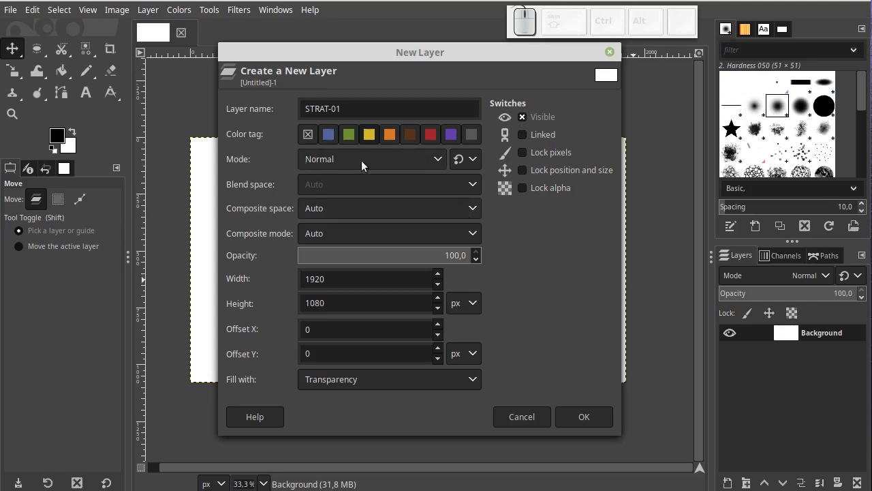
click(437, 166)
click(437, 165)
click(436, 166)
click(437, 165)
click(437, 166)
click(437, 166)
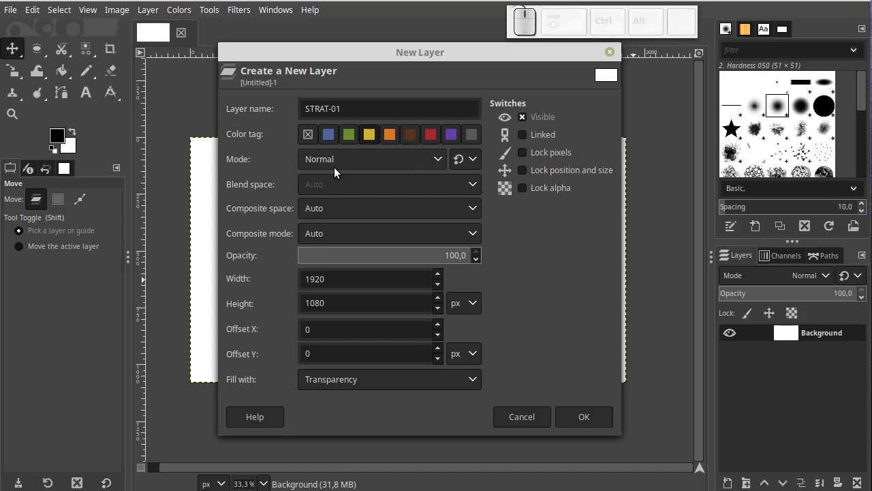
click(374, 165)
click(366, 197)
click(459, 168)
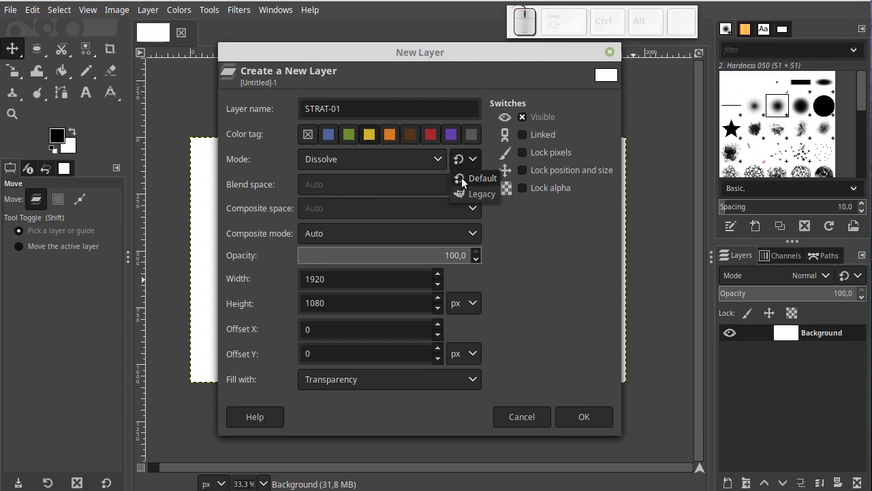
click(474, 185)
click(465, 165)
click(473, 190)
click(477, 163)
click(478, 199)
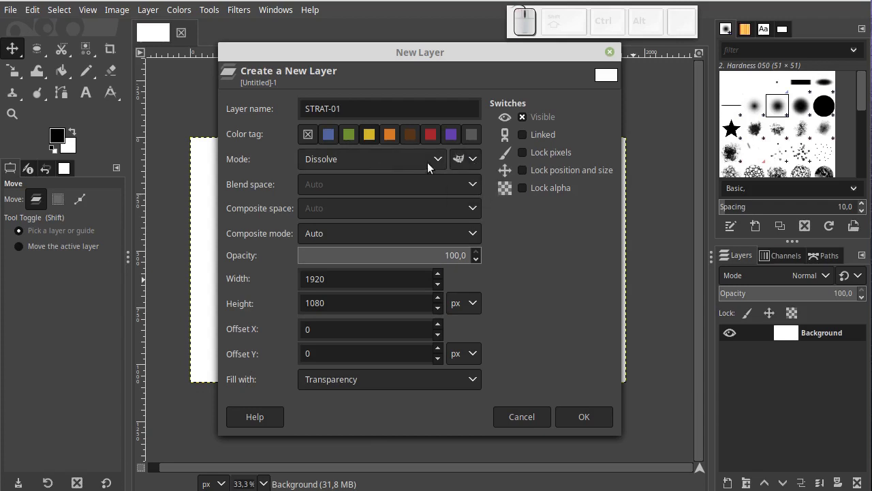
click(434, 166)
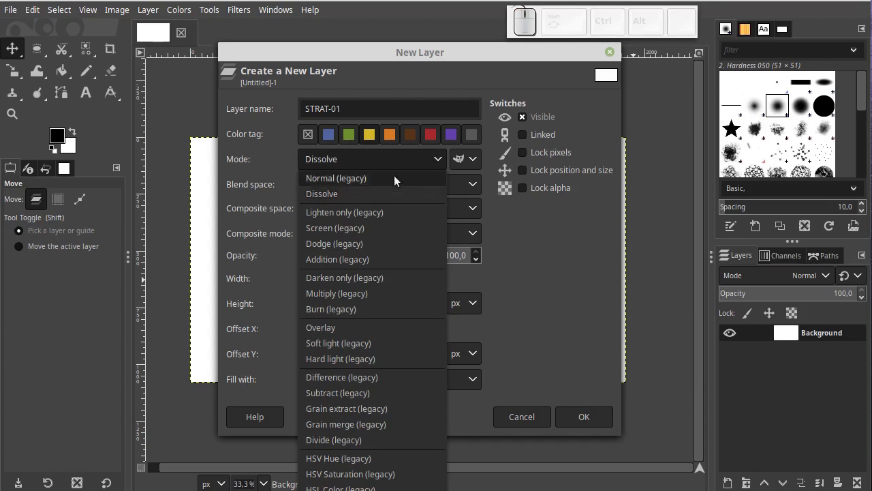
click(372, 182)
click(473, 165)
click(467, 182)
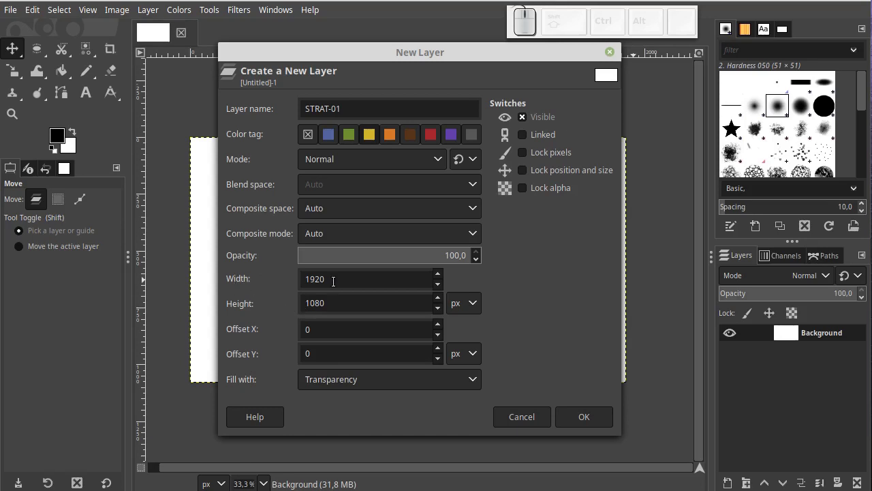
Step: Set the layer size to 670 × 808 pixels with Offset X 201
click(335, 280)
click(544, 291)
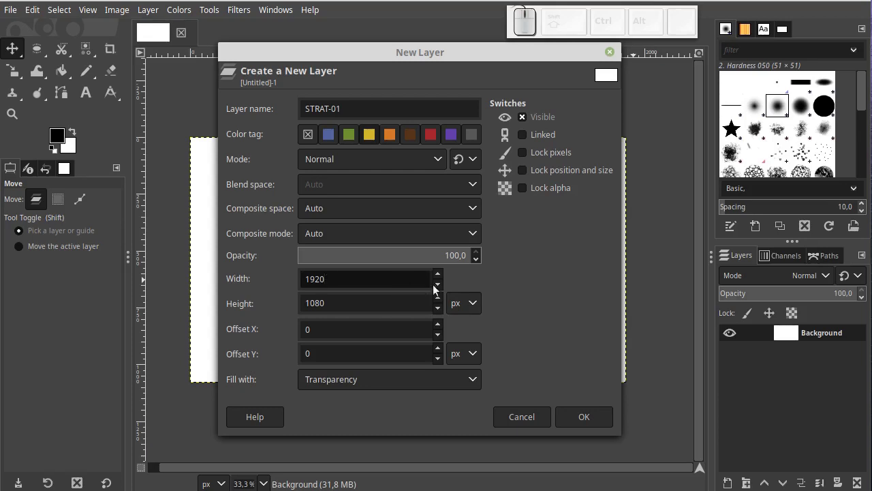
click(439, 279)
click(440, 289)
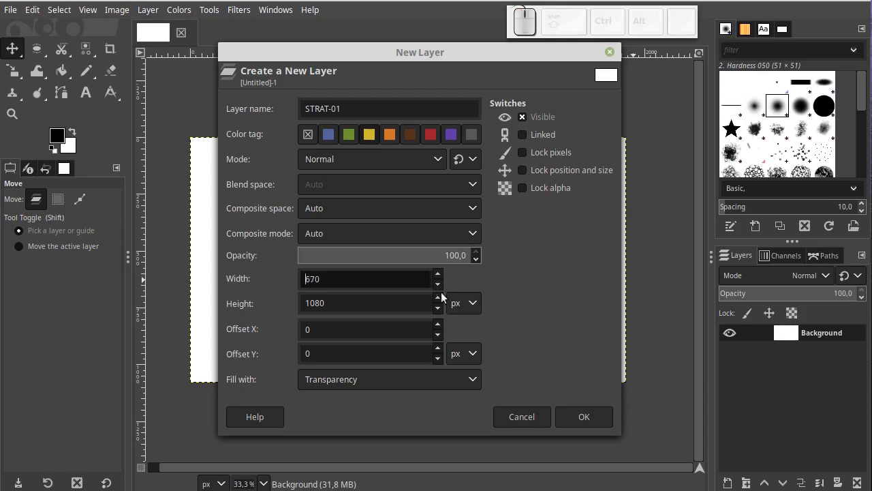
click(441, 311)
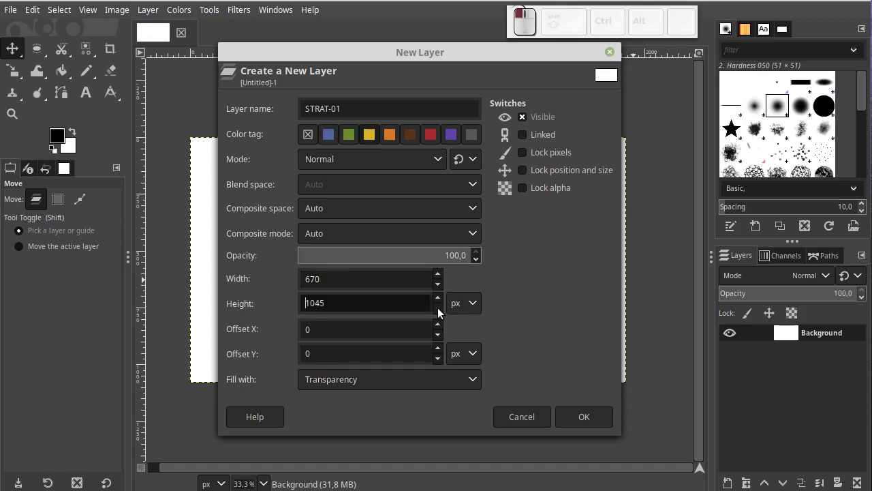
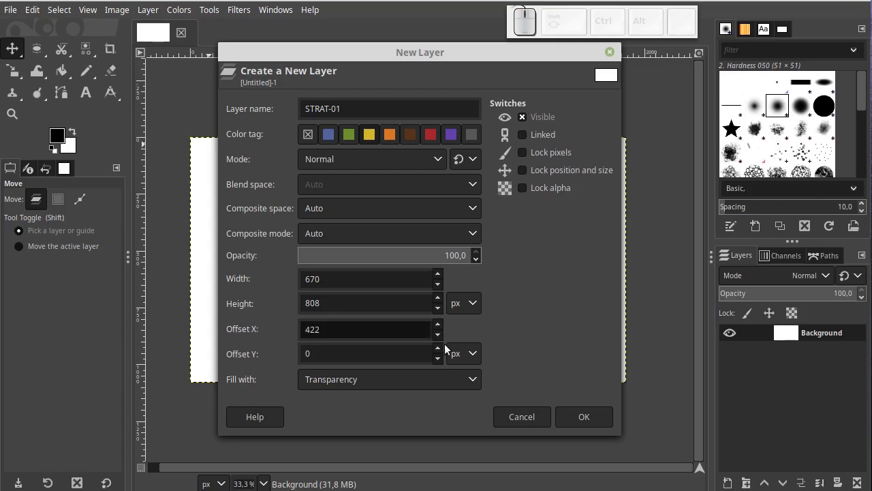
click(440, 342)
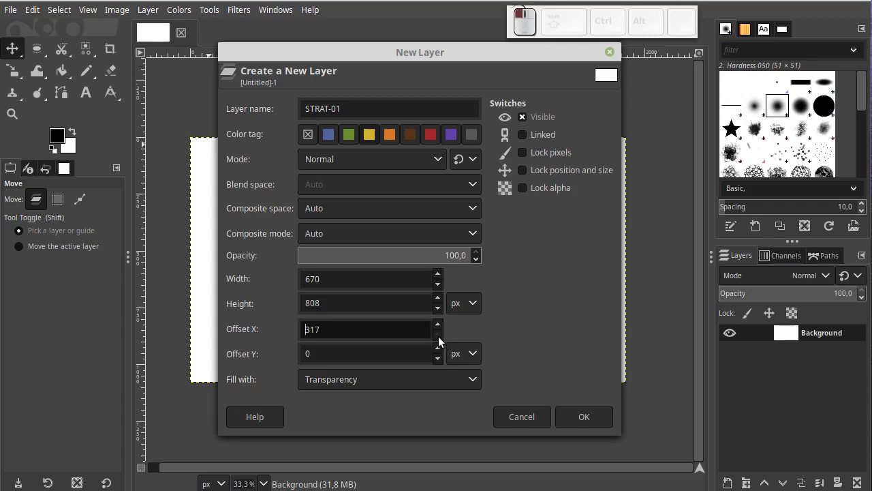
click(439, 342)
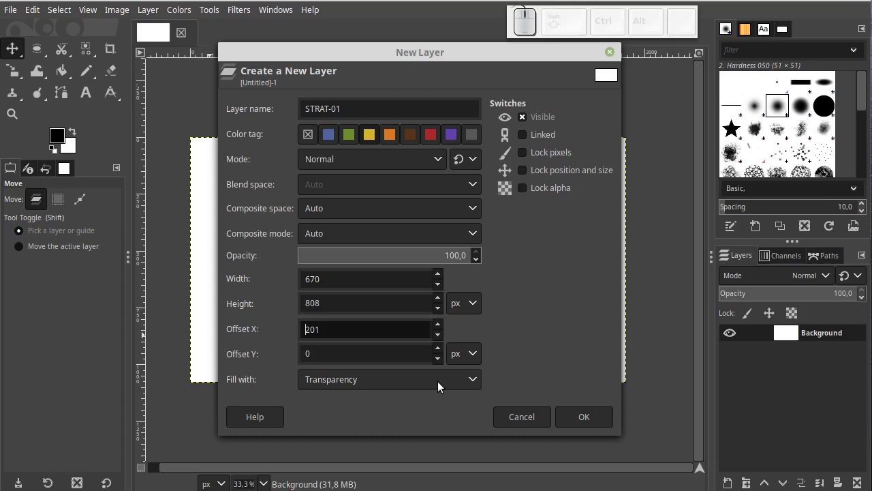
click(444, 385)
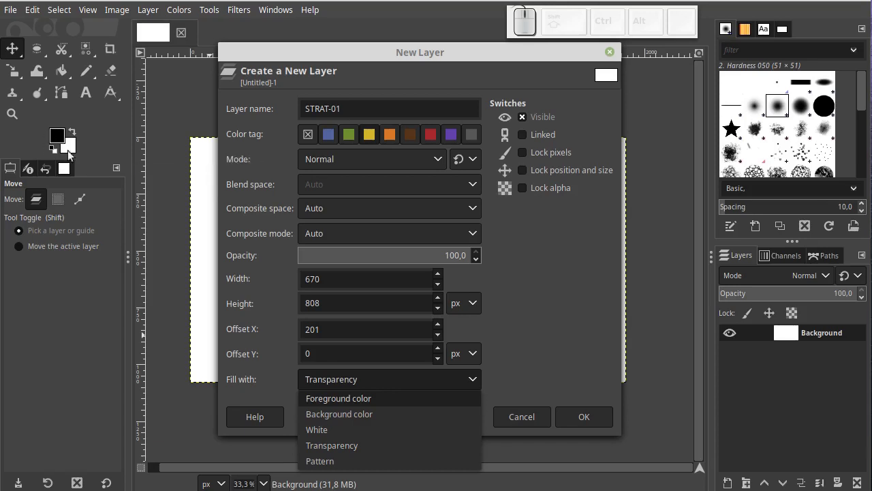
click(58, 148)
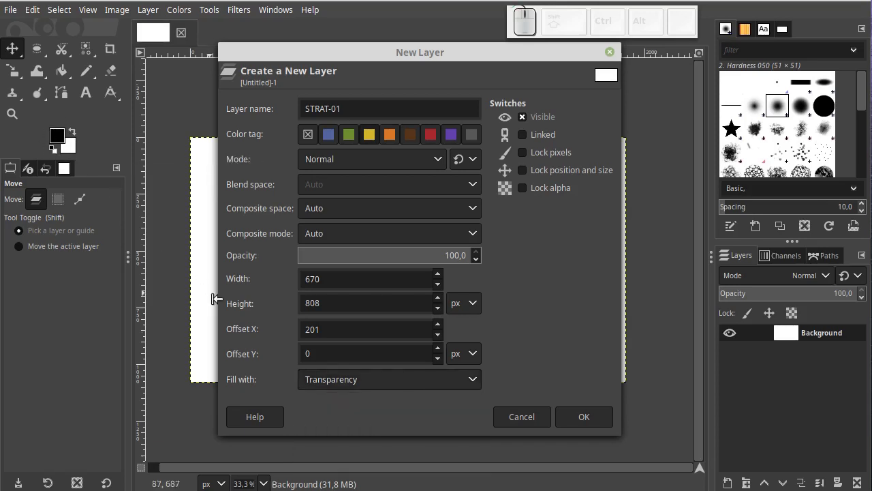
click(417, 385)
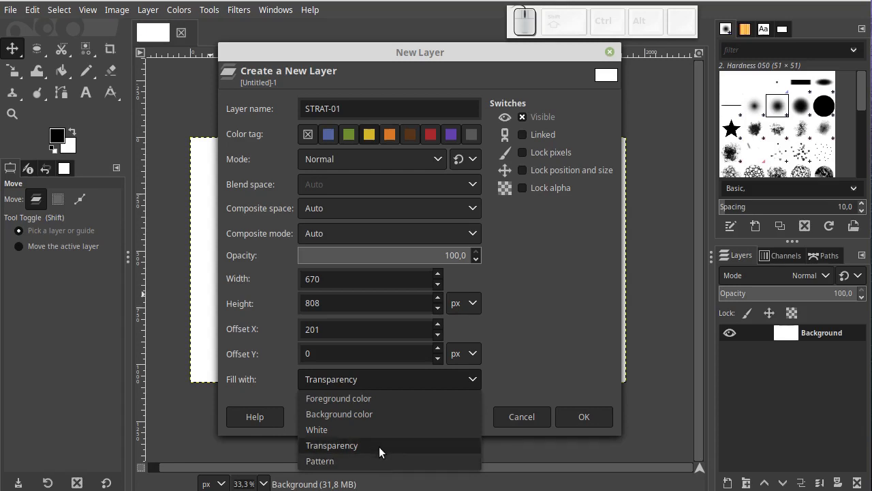
click(407, 447)
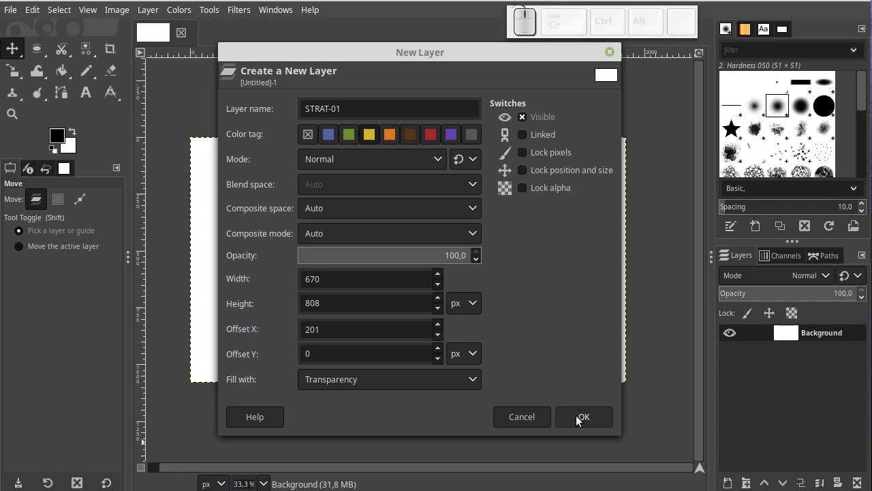
Step: Create the layer, rename it to strat-1, and bring up its Edit Layer Attributes dialog
click(577, 425)
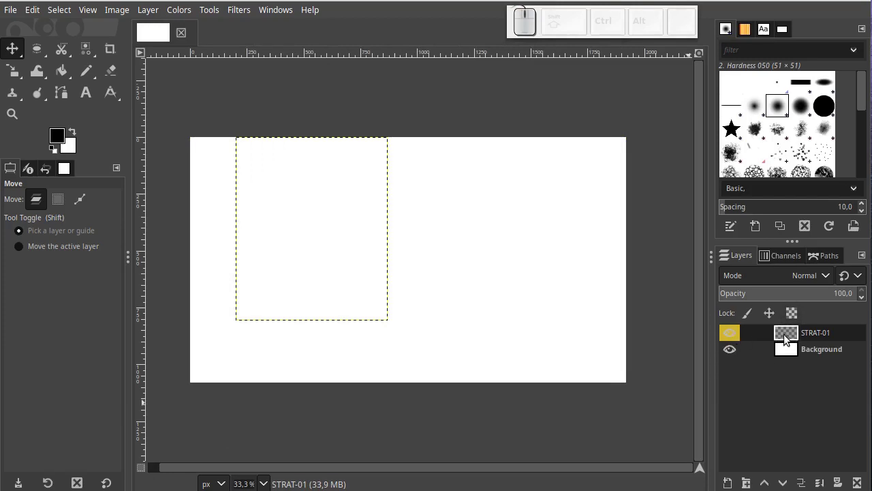
click(822, 338)
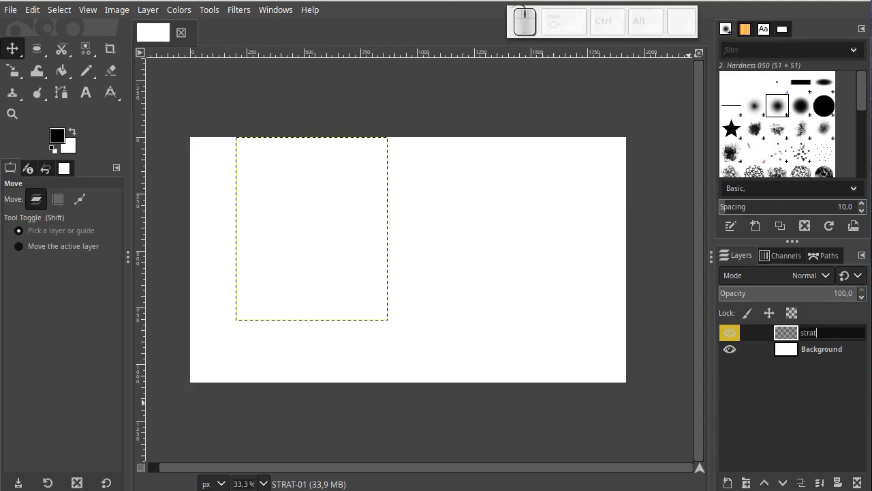
key(KP_Subtract)
key(KP_Enter)
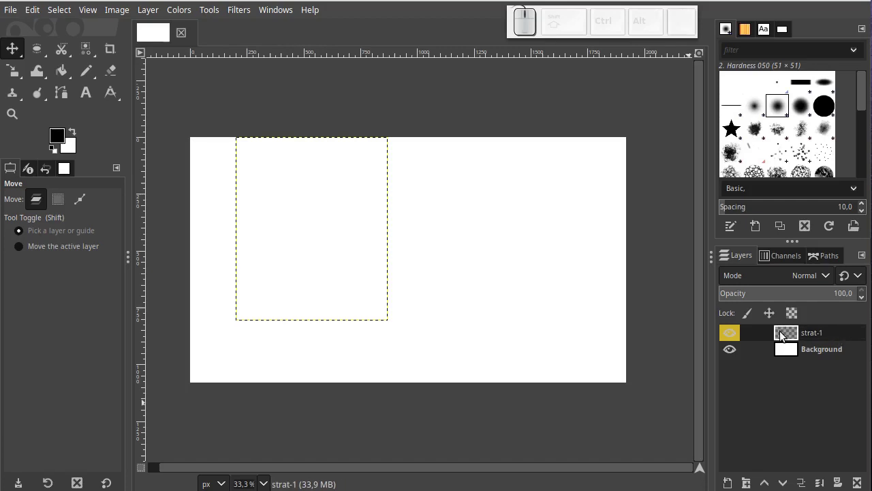
click(783, 335)
Step: Move the dialog aside and raise the layer's Offset Y to 100
drag(756, 168, 399, 84)
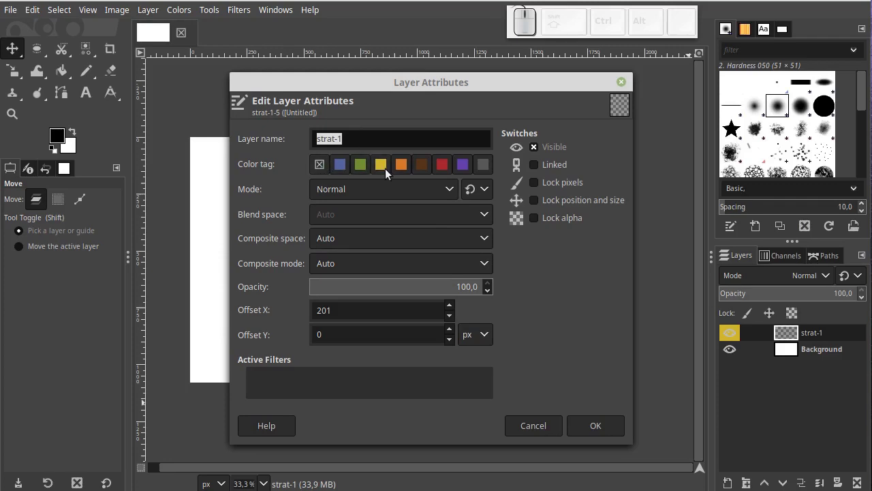
click(323, 166)
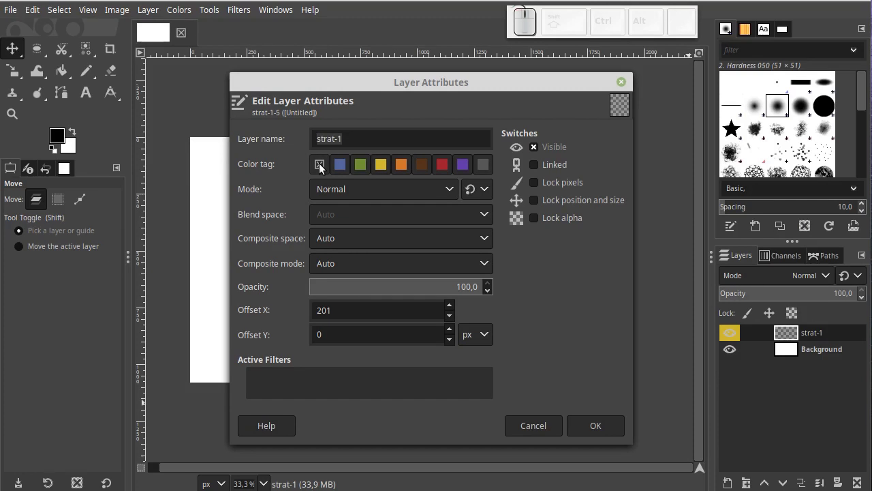
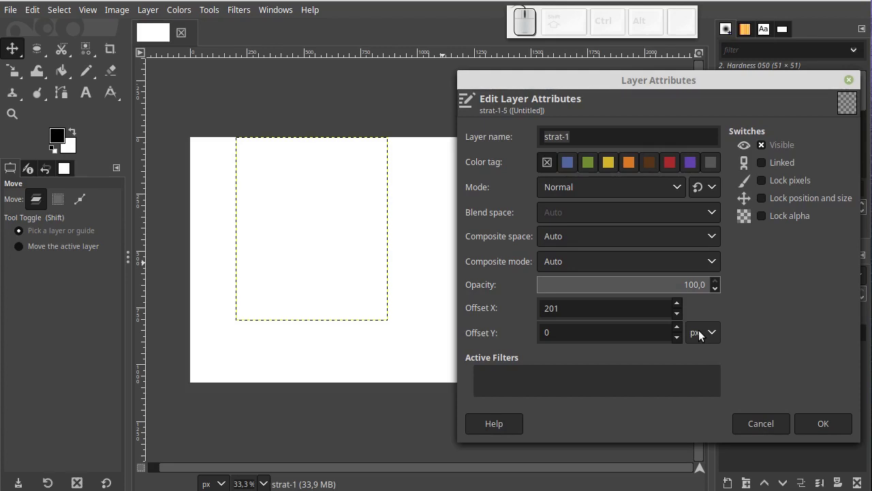
click(652, 83)
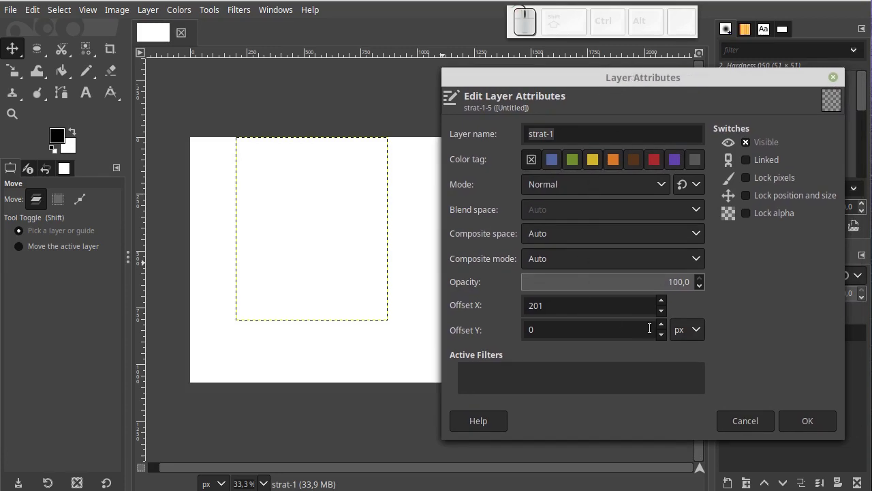
click(667, 329)
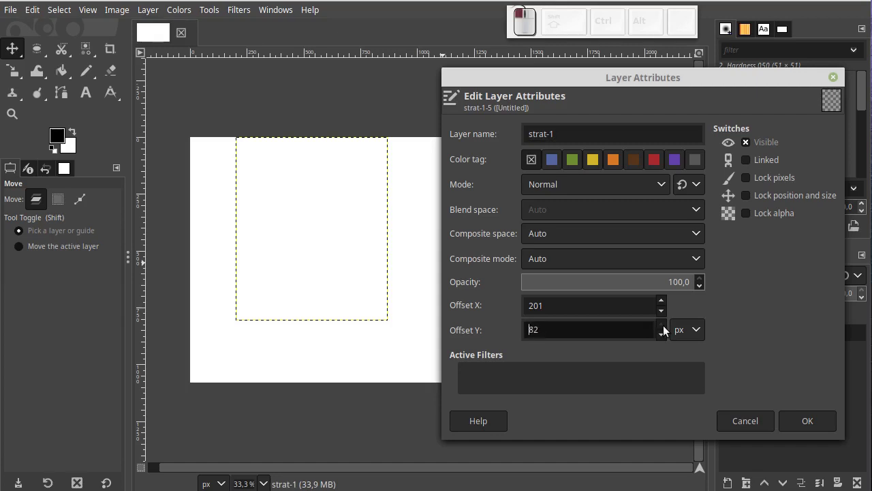
click(667, 337)
click(667, 336)
click(669, 337)
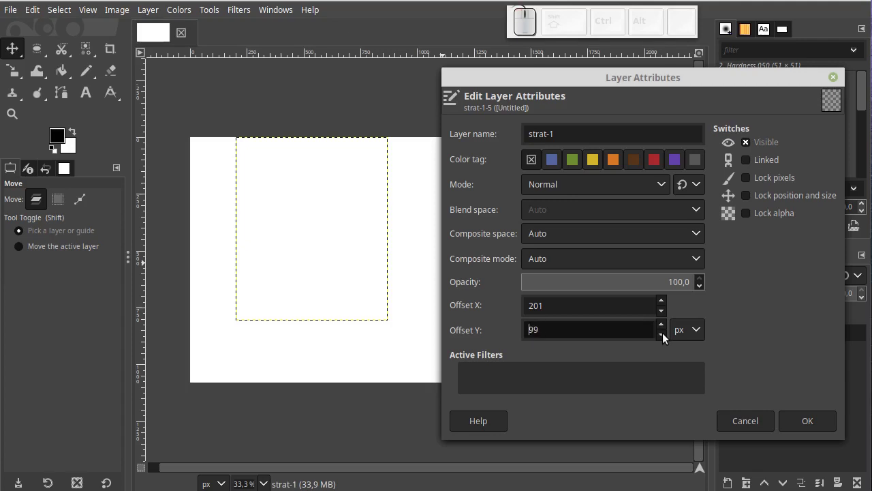
click(663, 329)
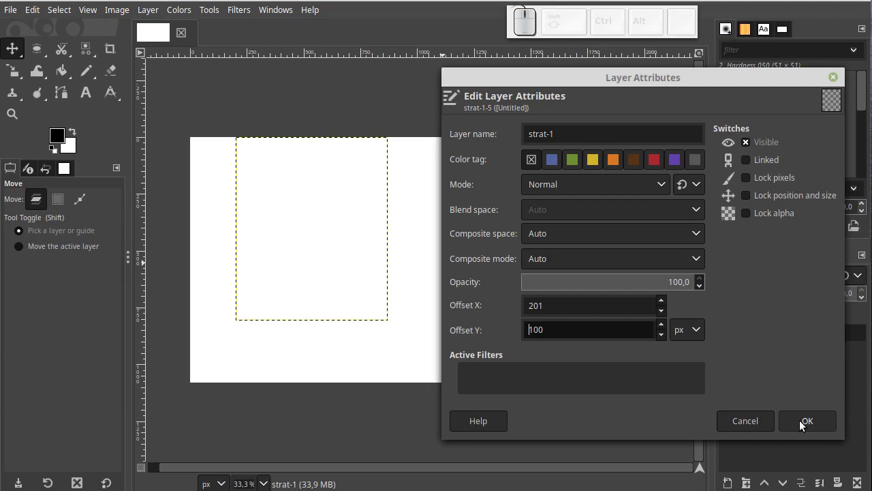
Step: Apply the offset, bucket-fill the strat-1 layer with black, and return to the Move tool
click(804, 424)
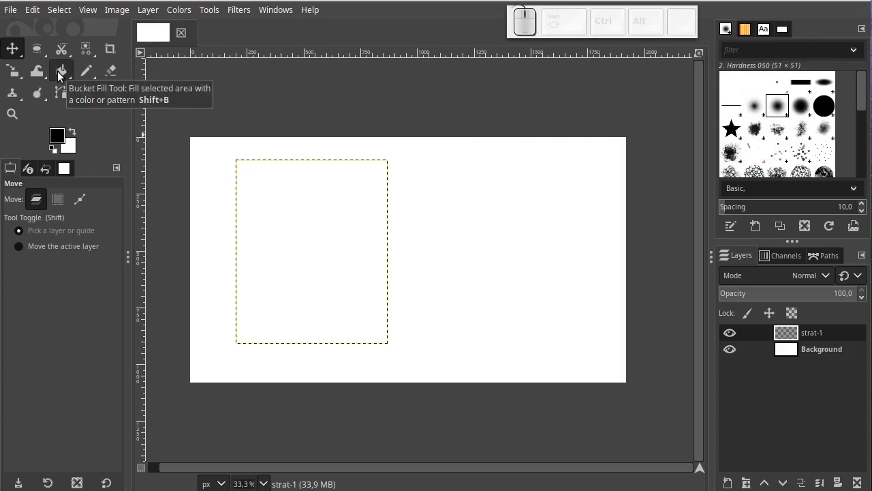
click(61, 75)
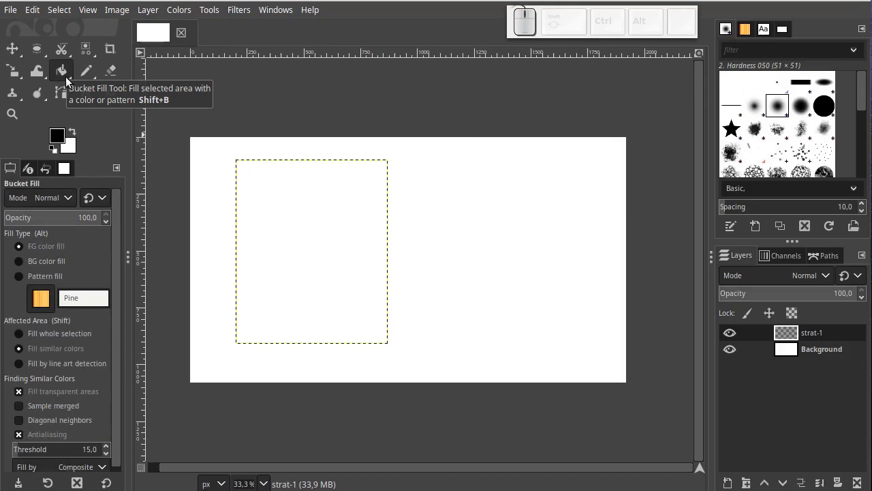
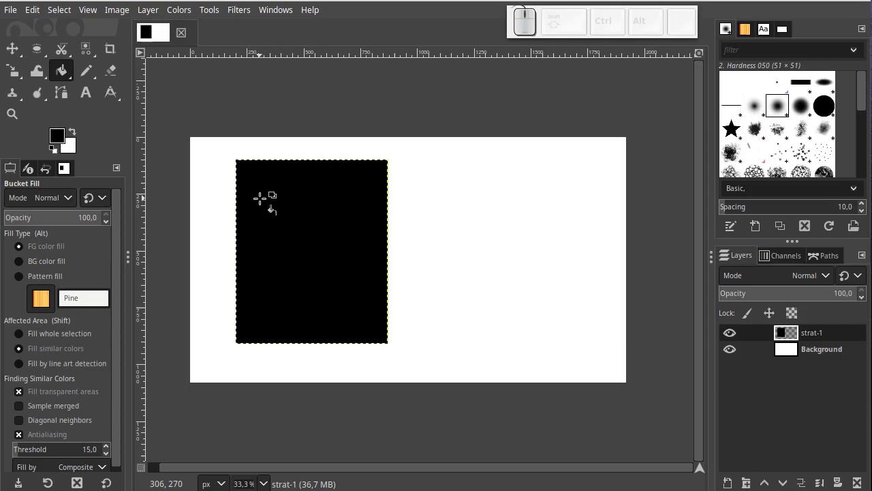
click(18, 49)
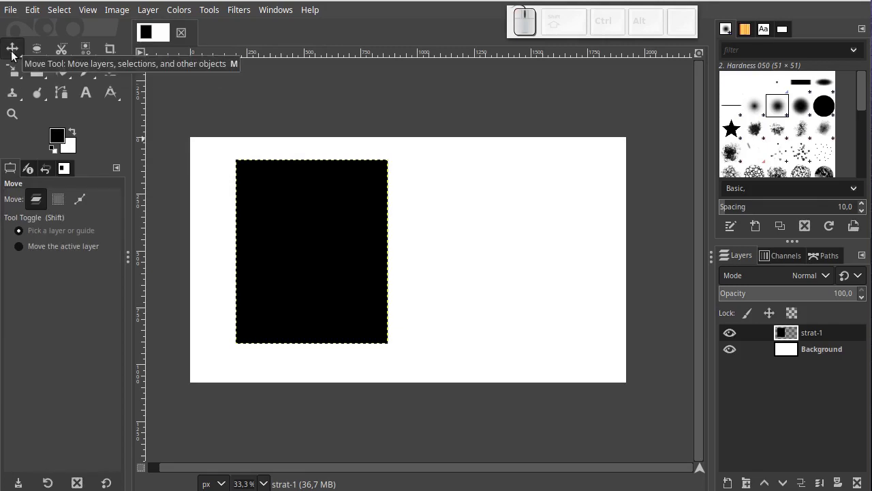
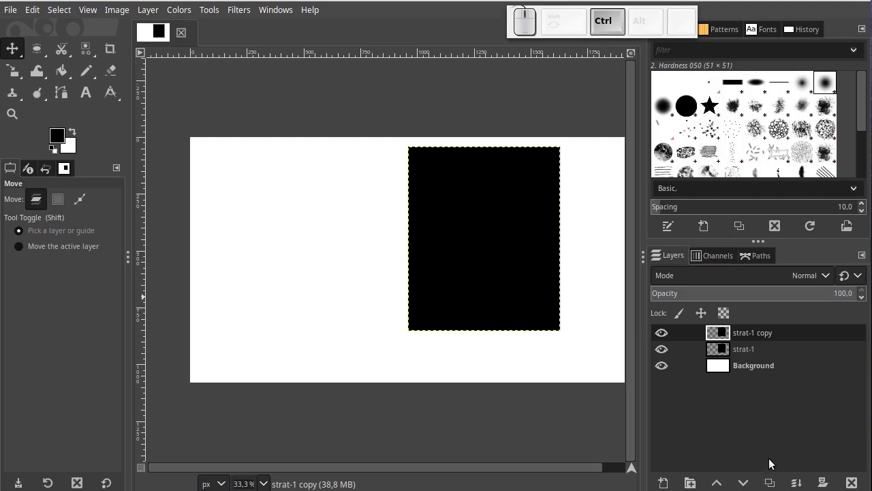
Step: Undo the layer duplication, leaving only strat-1 above Background
key(ctrl+z)
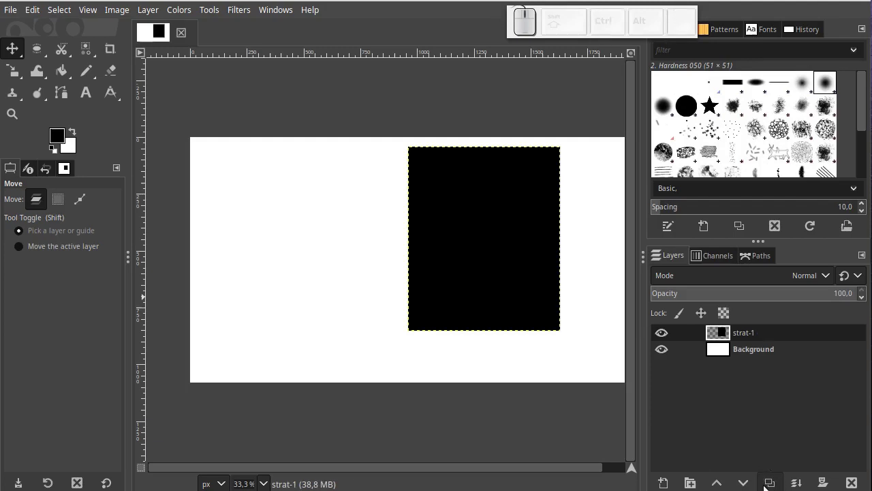
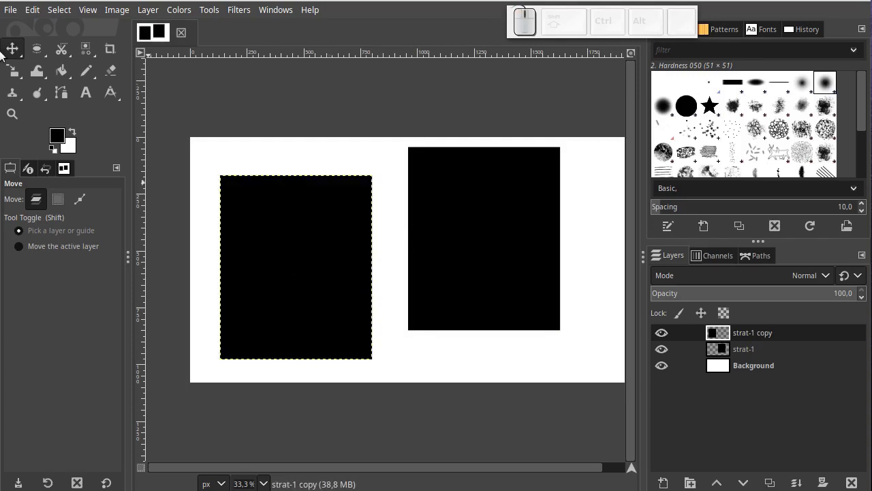
click(20, 53)
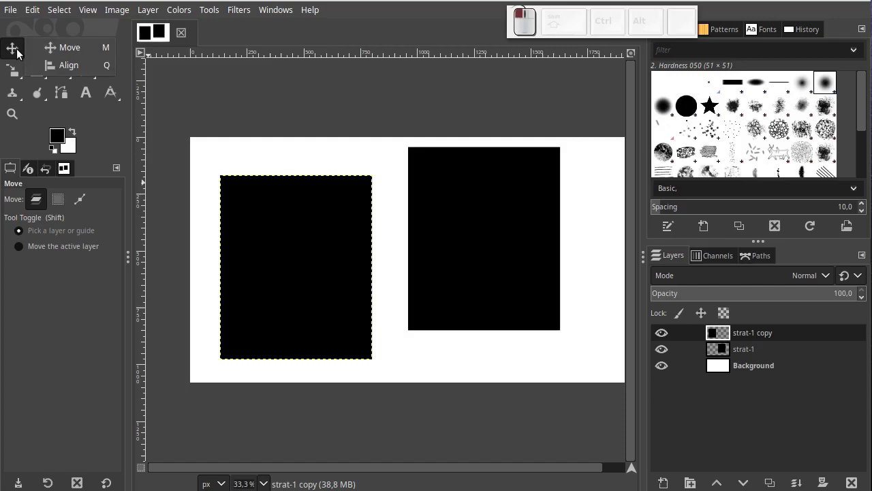
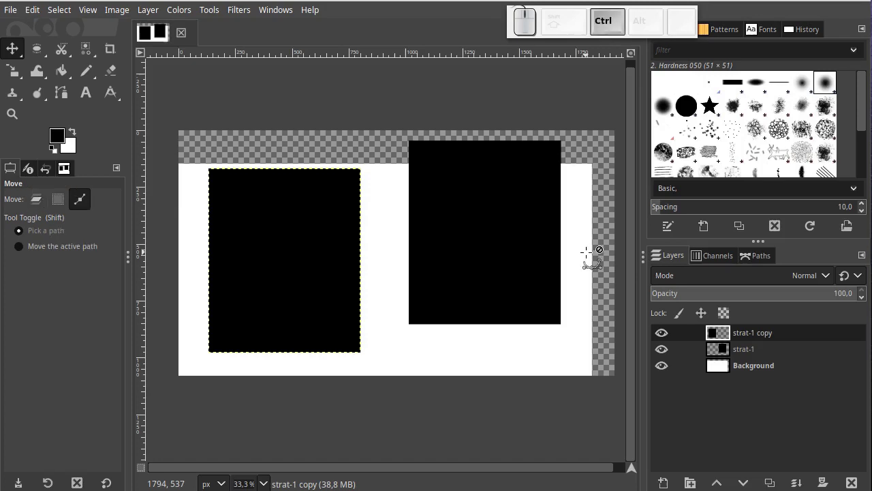
key(ctrl+z)
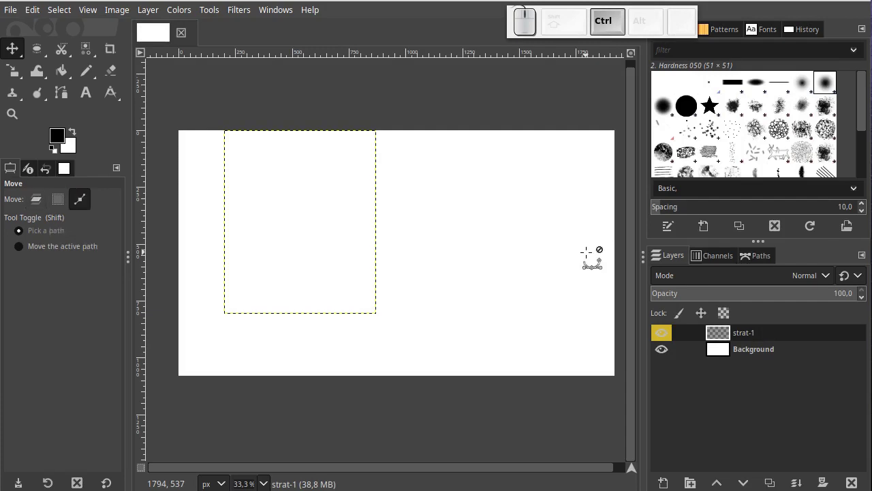
key(ctrl+y)
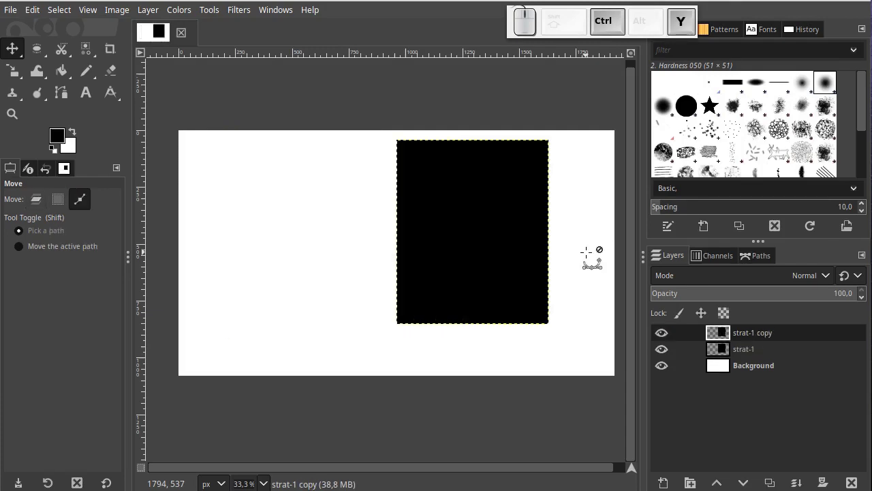
key(ctrl+y)
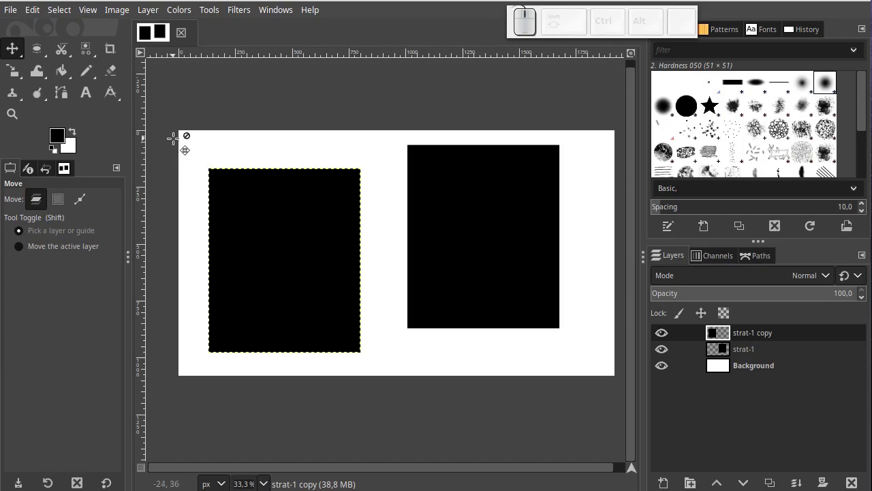
Step: Switch from the Move tool to the Alignment tool and pick the left rectangle as the target
click(24, 56)
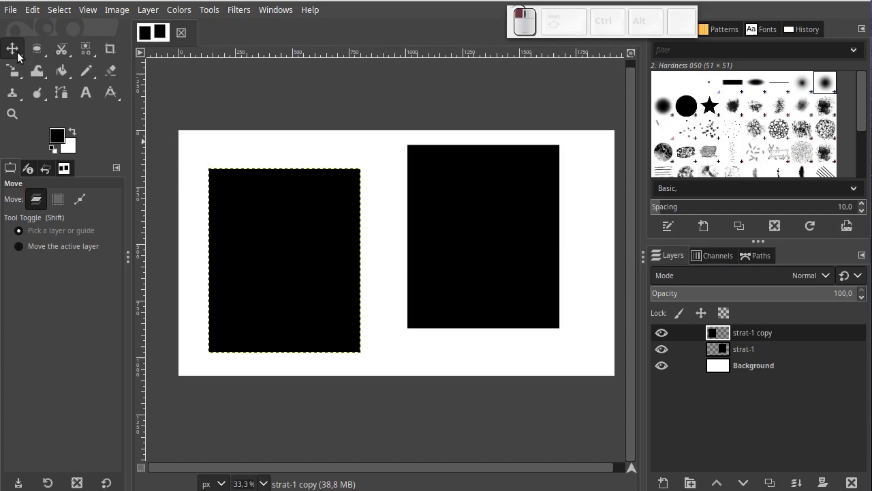
click(24, 56)
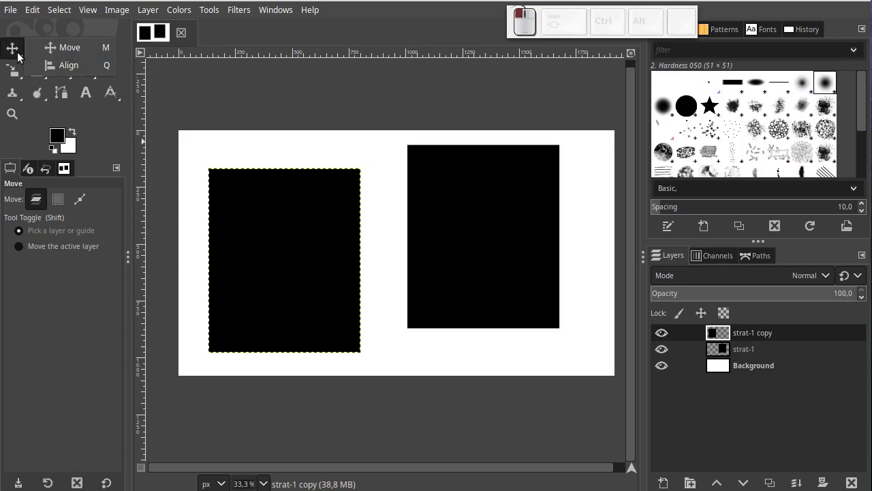
drag(24, 56, 24, 56)
drag(24, 56, 58, 61)
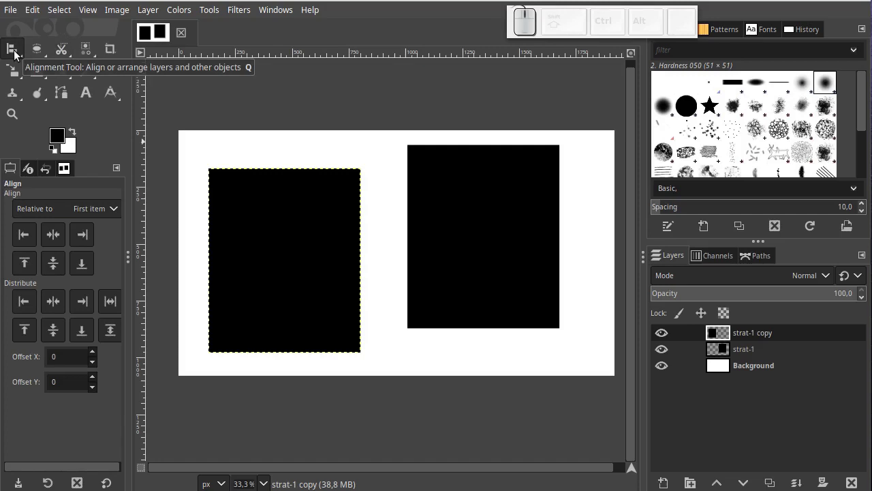
right_click(21, 54)
click(73, 51)
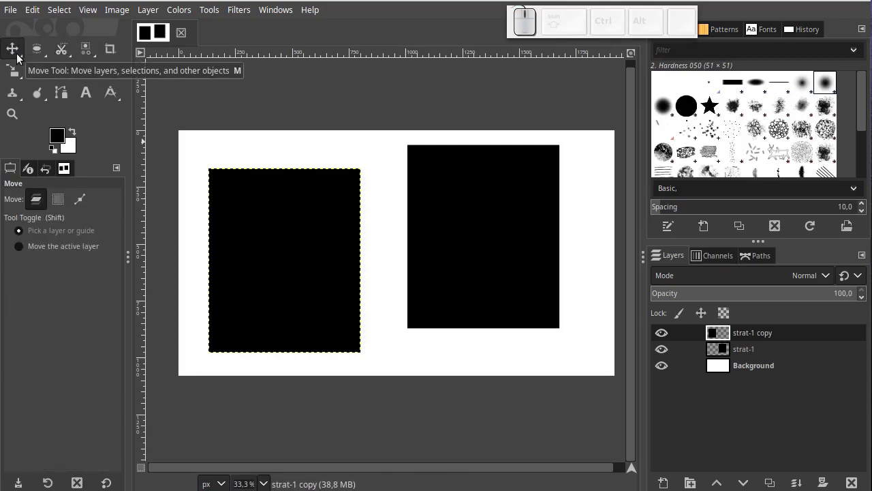
drag(24, 57, 56, 69)
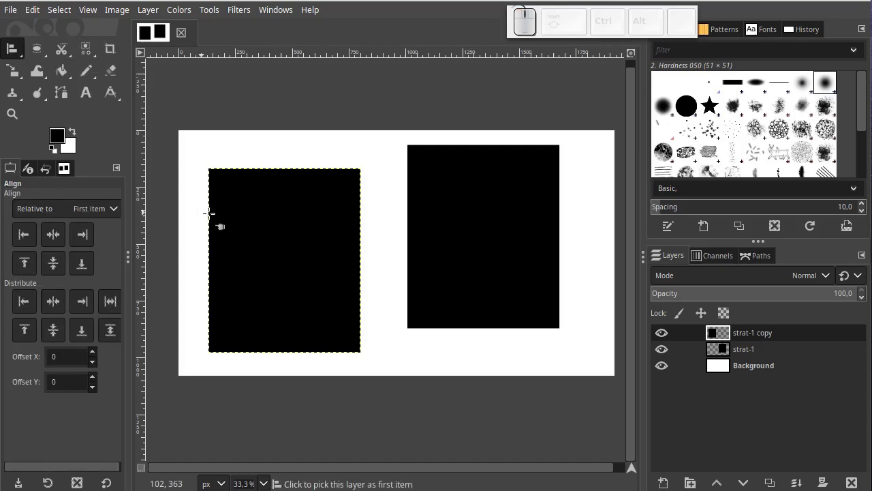
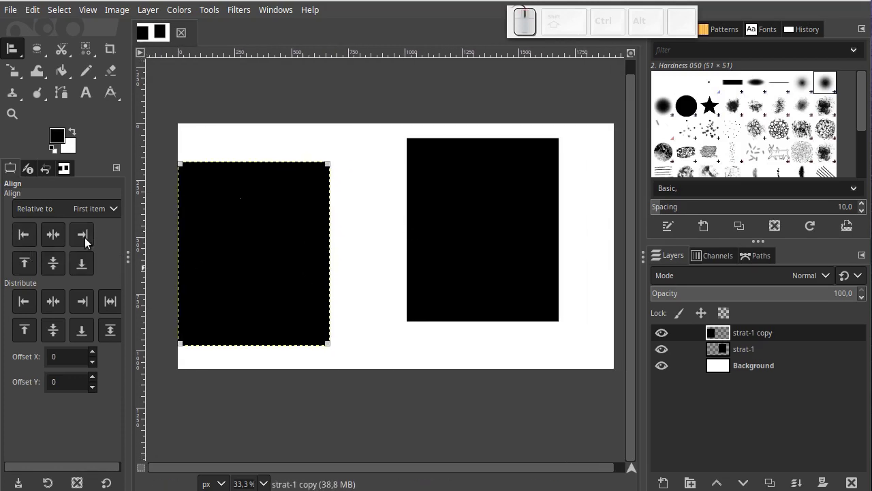
Step: Align the copied rectangle flush against the canvas's right and bottom edges
click(28, 266)
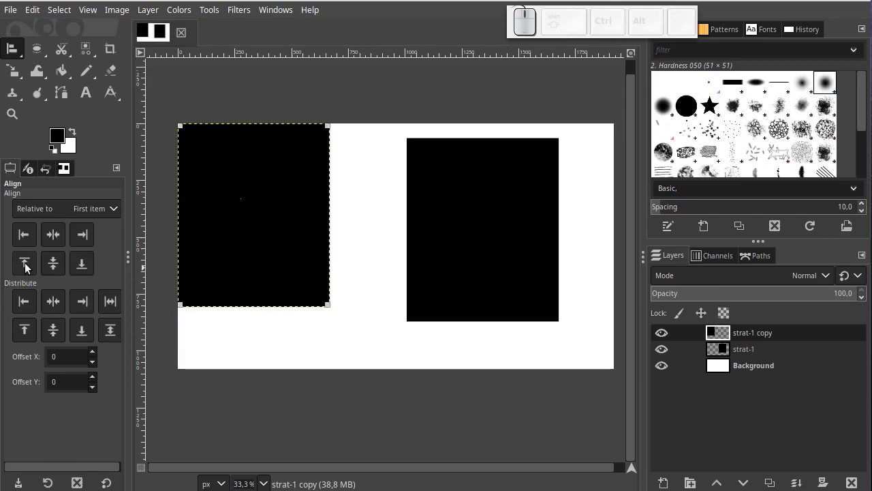
click(65, 239)
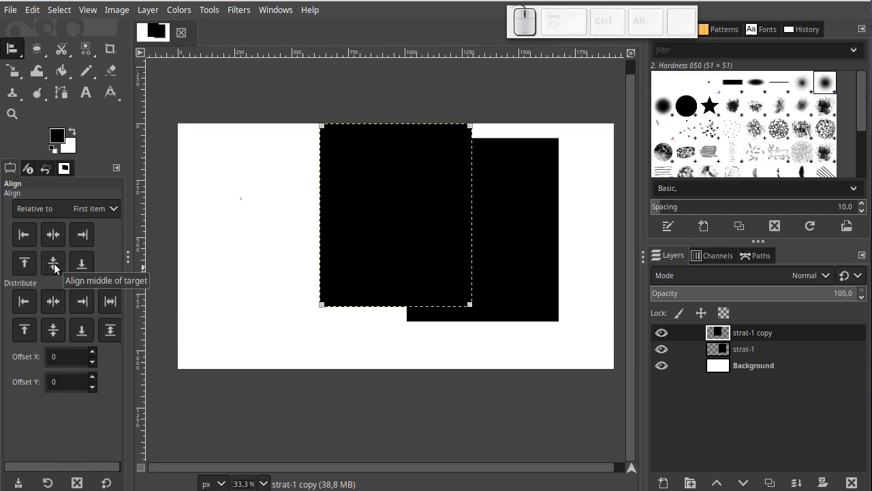
click(58, 267)
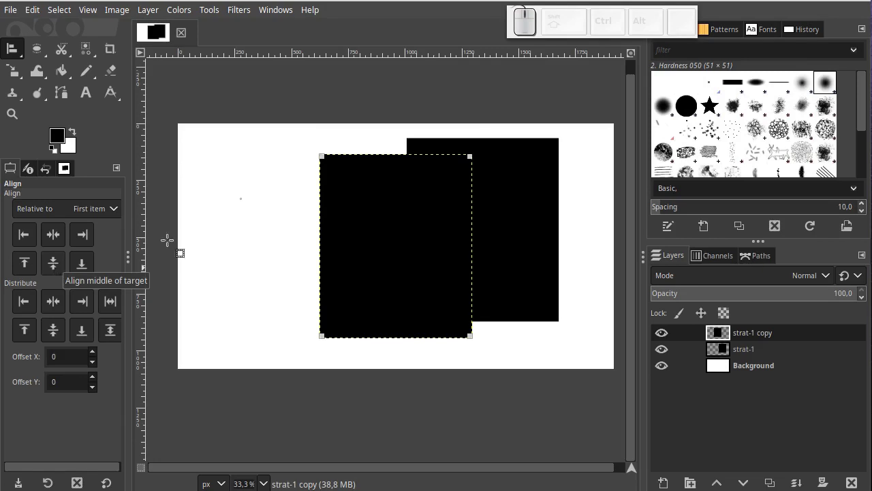
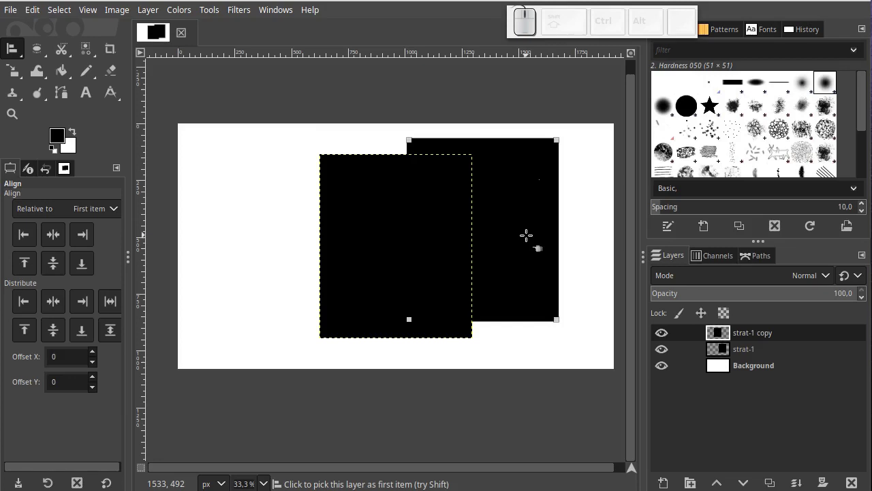
click(89, 239)
click(81, 271)
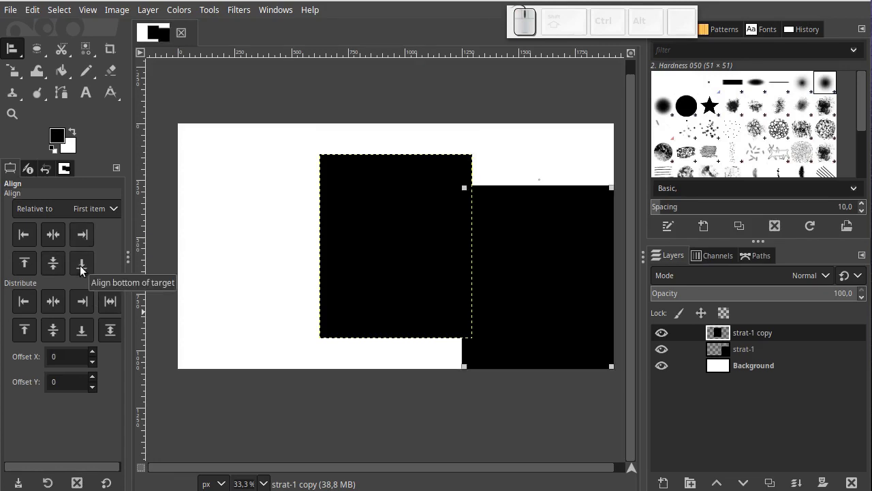
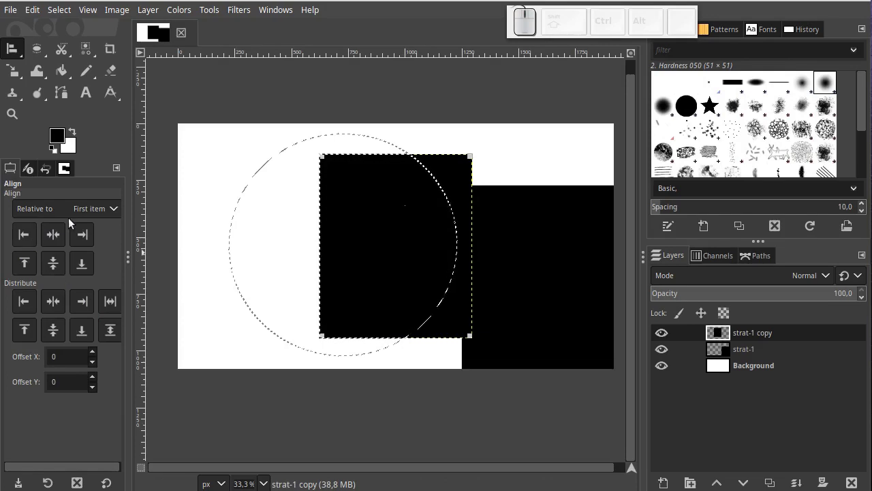
Step: Set Align relative to Selection and align the copied rectangle's left edge to the circular selection
click(118, 214)
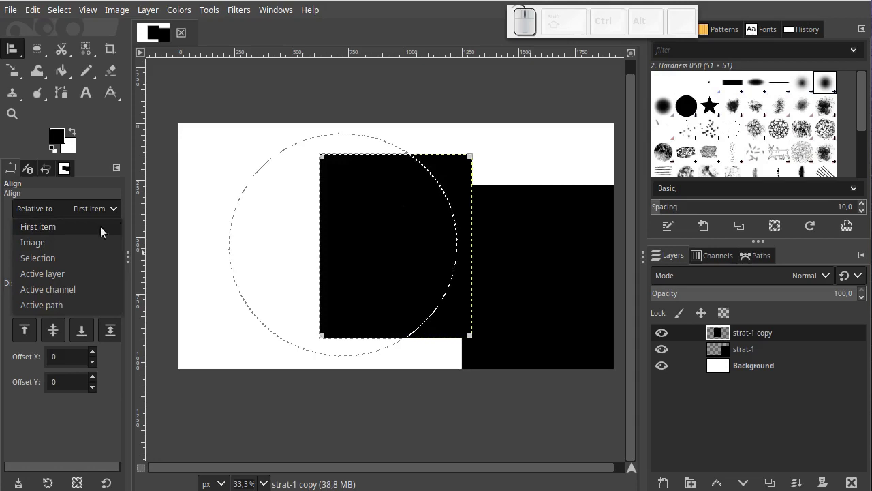
click(116, 214)
click(116, 214)
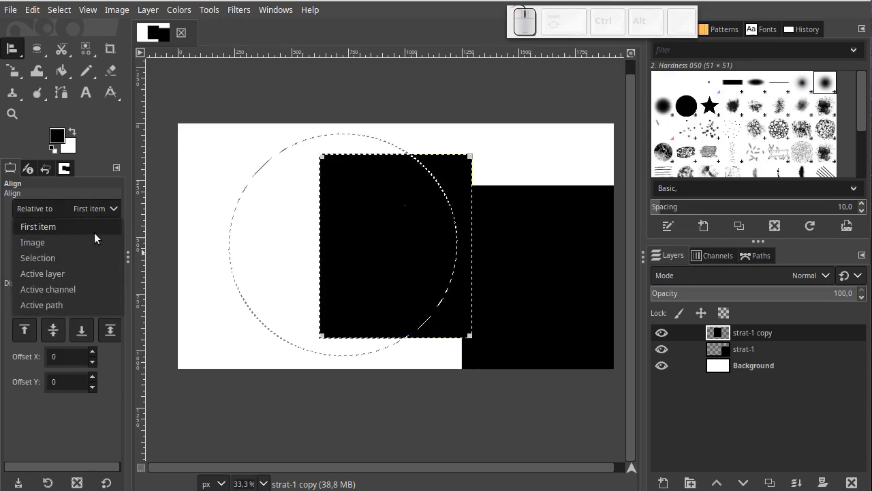
click(78, 264)
Step: Try centering the copy horizontally and vertically and pushing its right edge to the selection
click(23, 237)
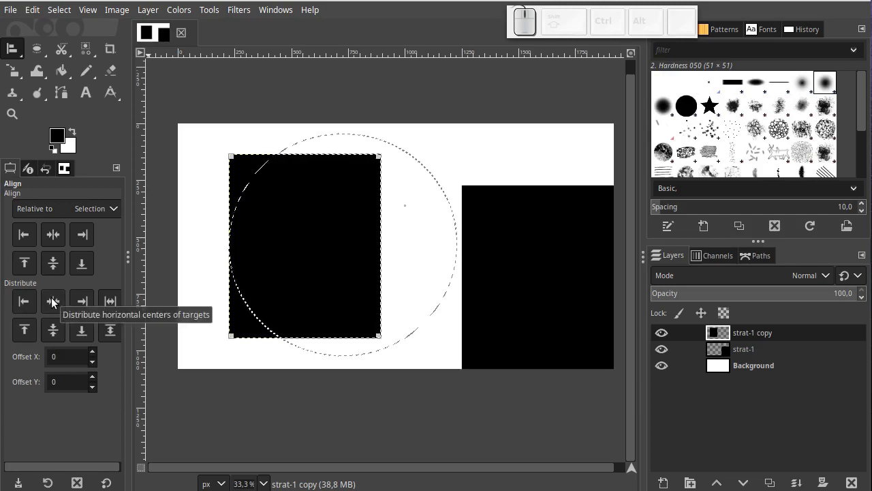
click(55, 301)
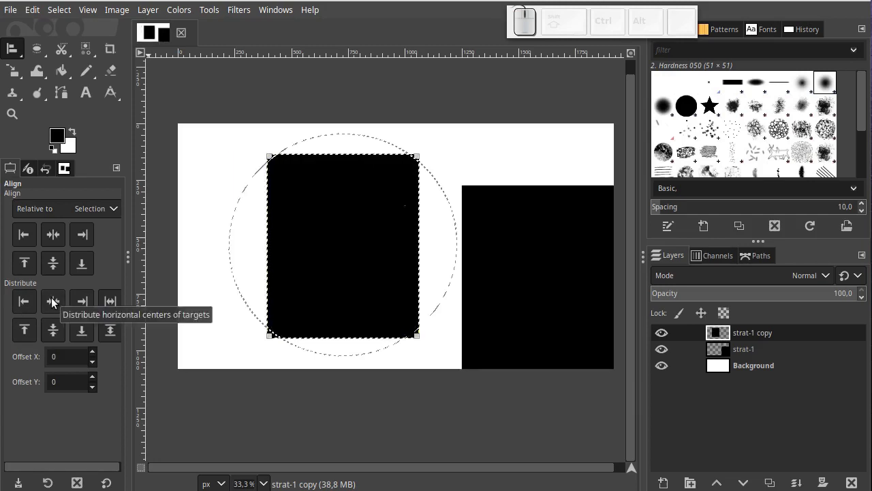
click(56, 334)
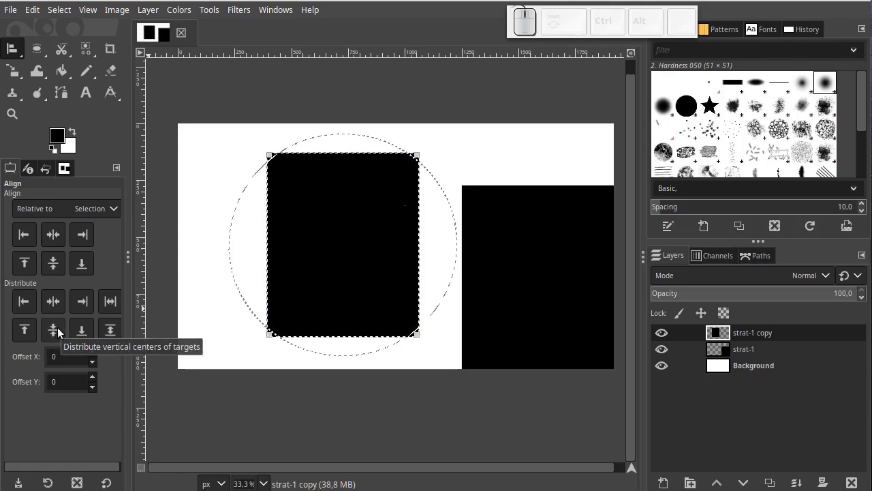
click(59, 307)
click(50, 336)
click(90, 306)
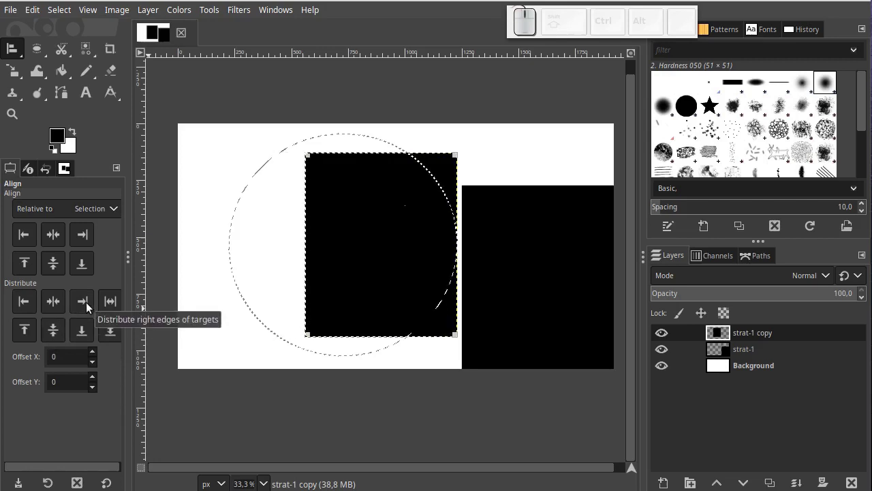
Step: Align the copy's left and top edges with the circular selection's edges
click(21, 309)
click(29, 334)
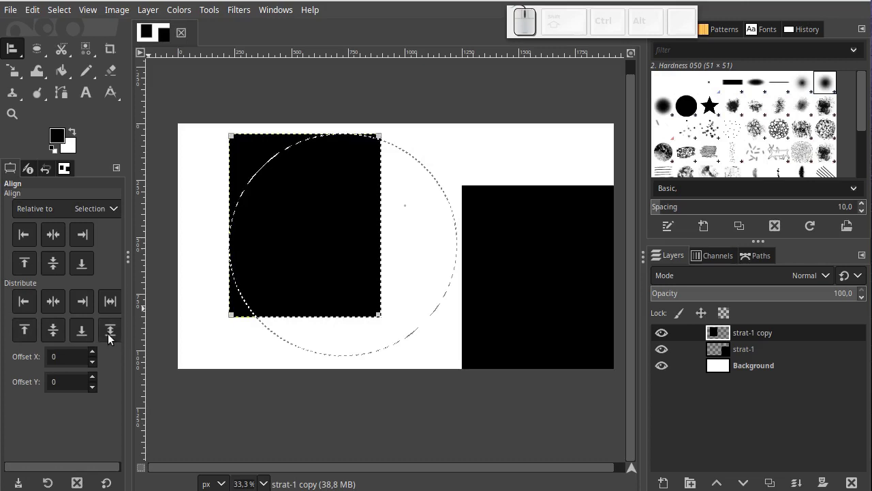
Step: Align center and middle so the copied rectangle sits centered inside the circular selection
click(90, 334)
click(111, 307)
click(115, 337)
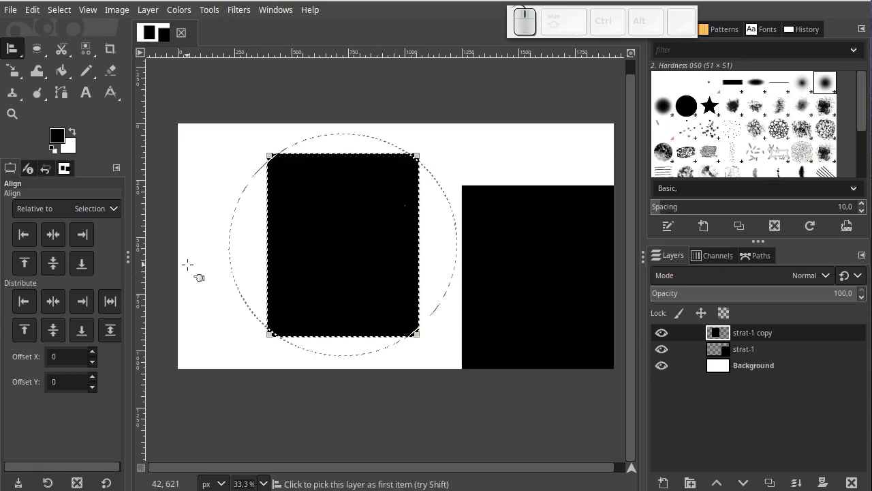
drag(14, 51, 105, 47)
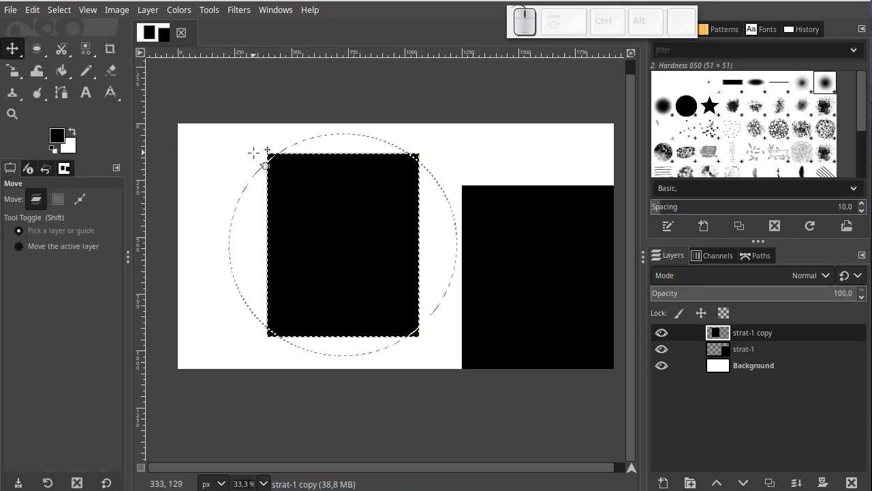
Step: Toggle between the Move tool (M) and the Alignment tool (Q), ending on Alignment
key(m)
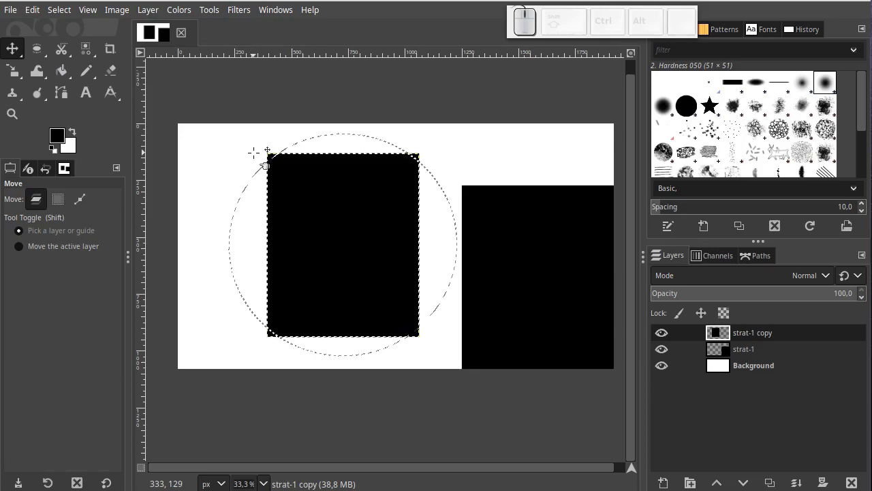
key(q)
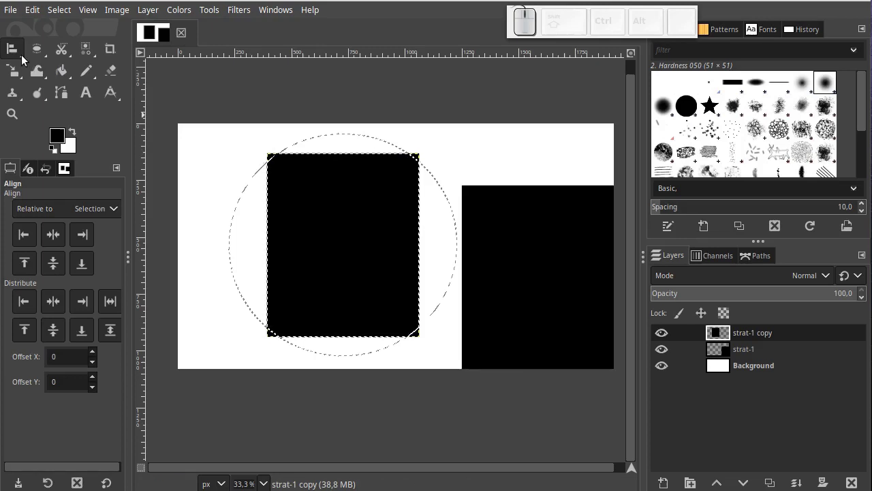
key(m)
key(q)
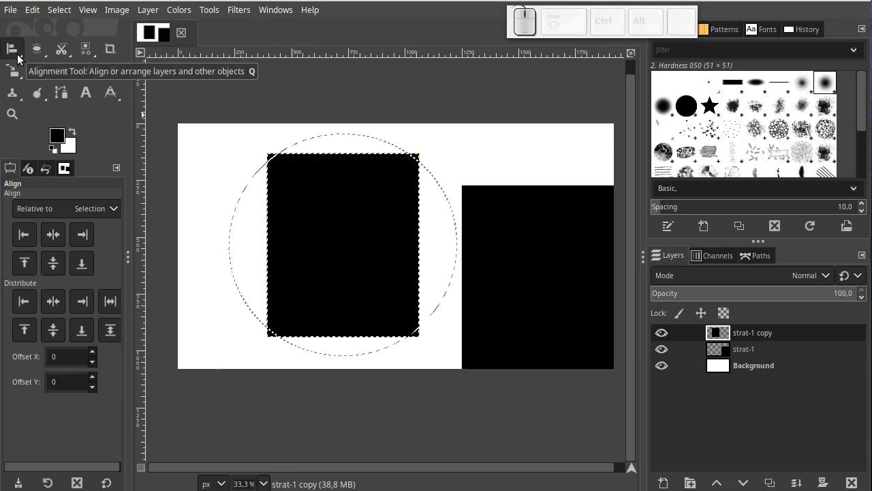
Step: Switch to the Rectangle Select tool from the selection tool group
key(s)
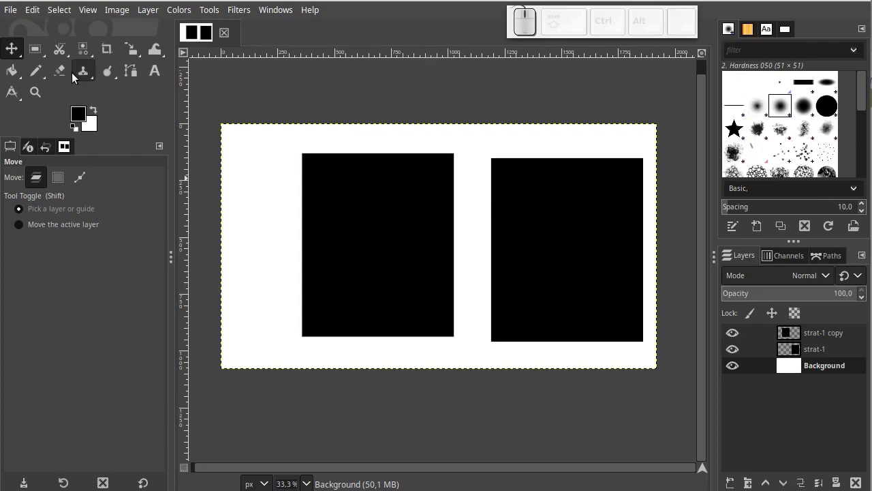
drag(36, 56, 91, 67)
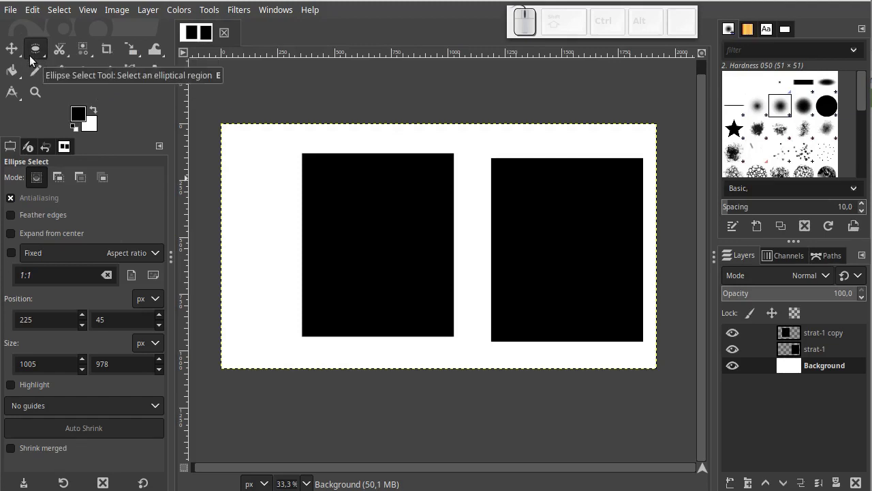
right_click(34, 59)
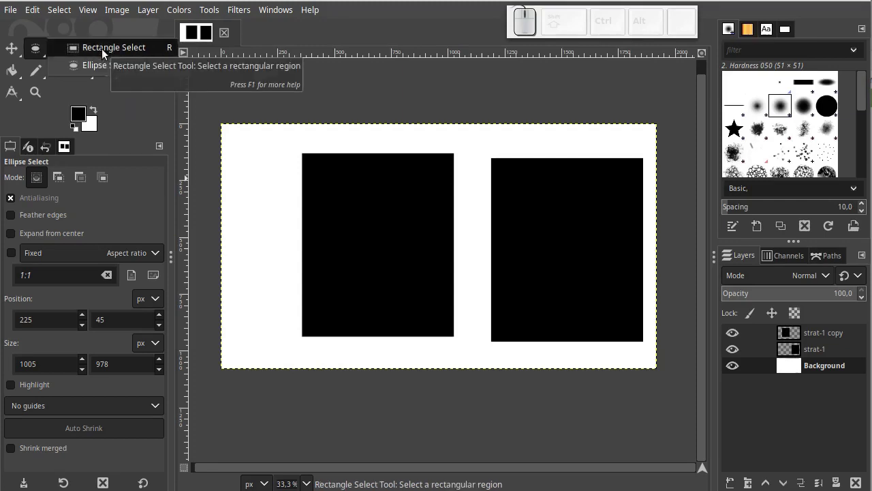
click(106, 53)
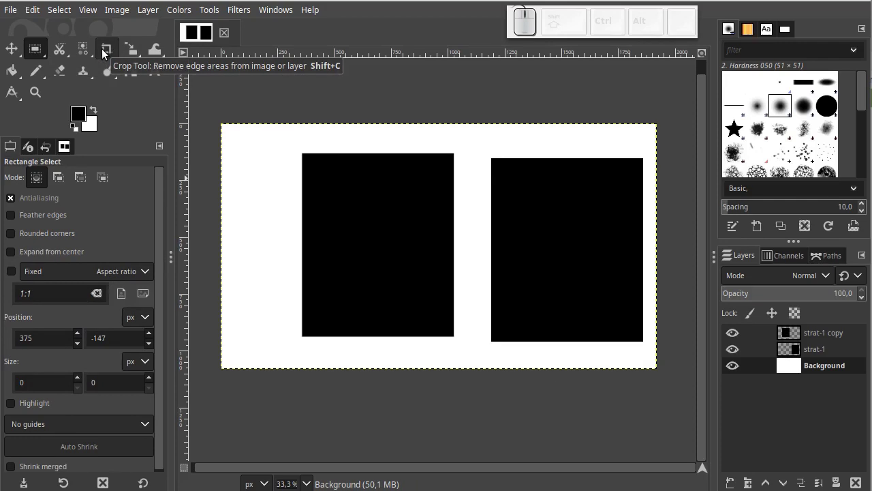
Step: Hide the strat-1 copy and strat-1 layers, leaving only the white background visible
click(739, 336)
click(732, 353)
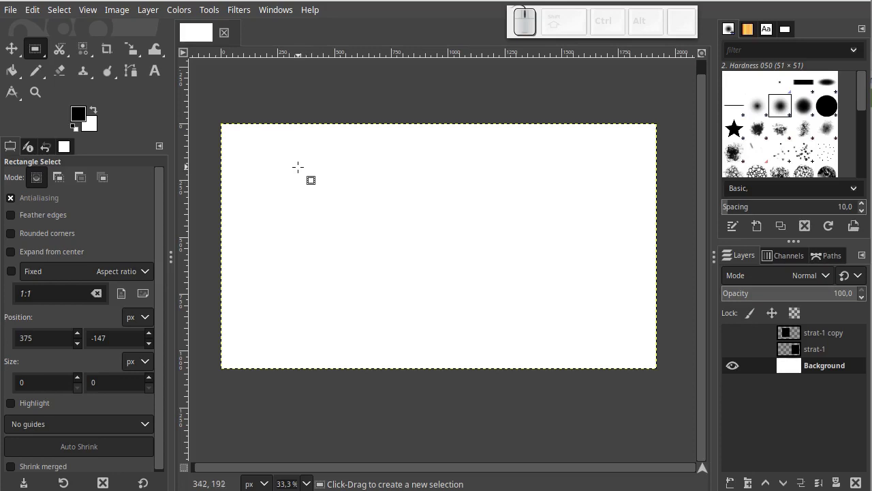
Step: Draw and redraw a rectangular selection, ending as a tall rectangle near the top middle
drag(304, 169, 449, 210)
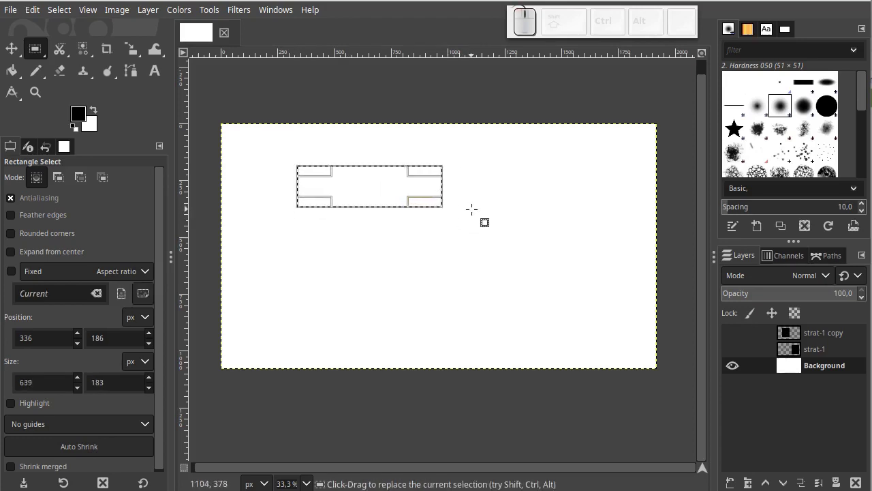
drag(487, 151, 426, 251)
drag(292, 188, 390, 221)
drag(464, 165, 502, 241)
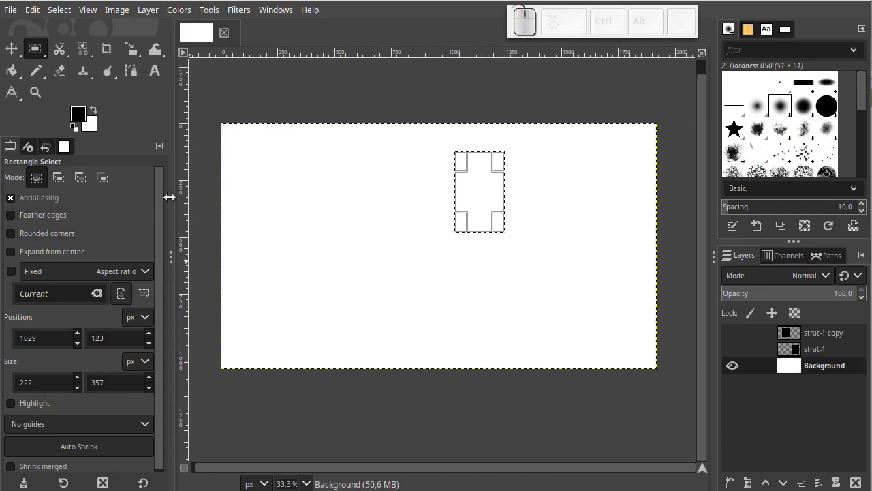
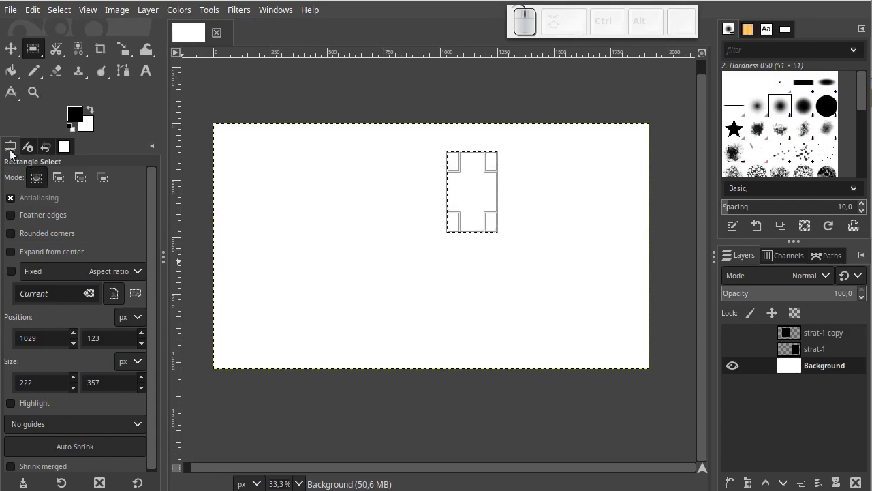
Step: Detach the Tool Options tab into a floating window and dock it back in place
click(17, 153)
drag(15, 150, 247, 169)
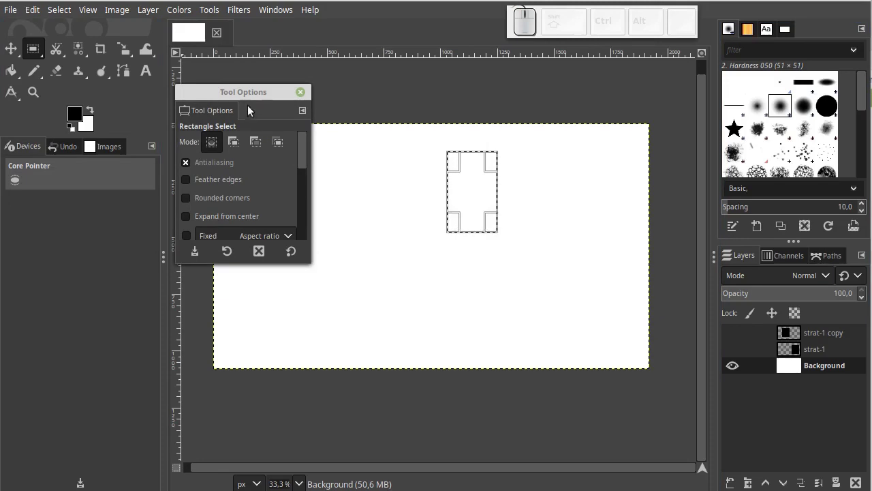
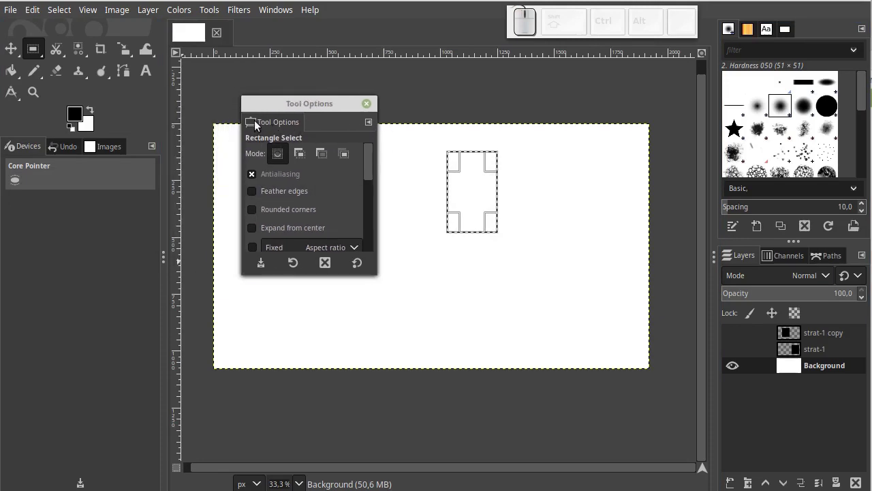
drag(261, 123, 17, 153)
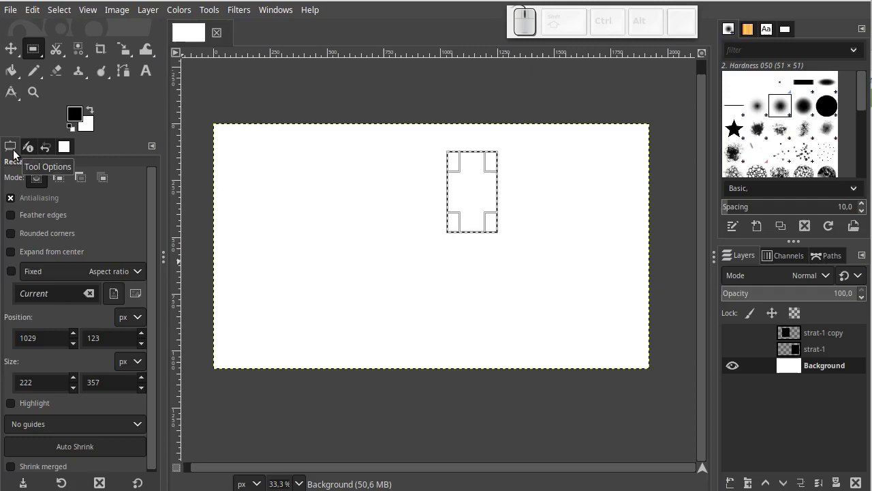
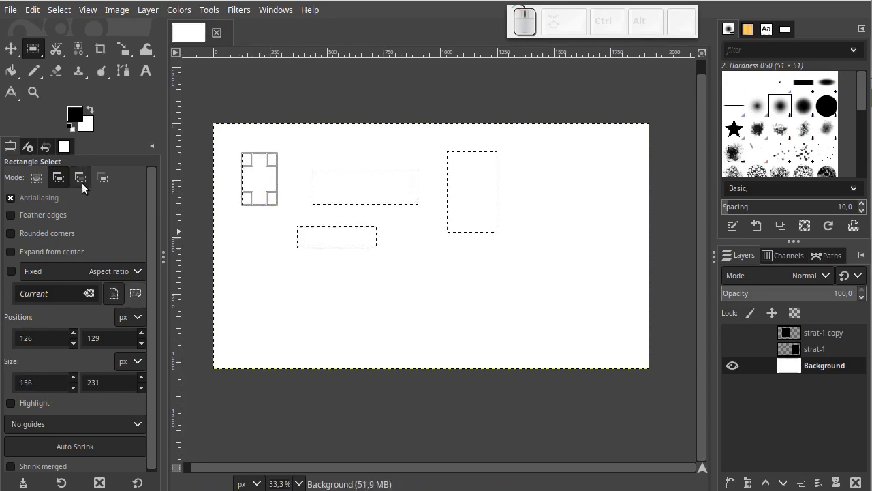
Step: In Subtract mode, cut two gaps through the selected rectangles
click(88, 186)
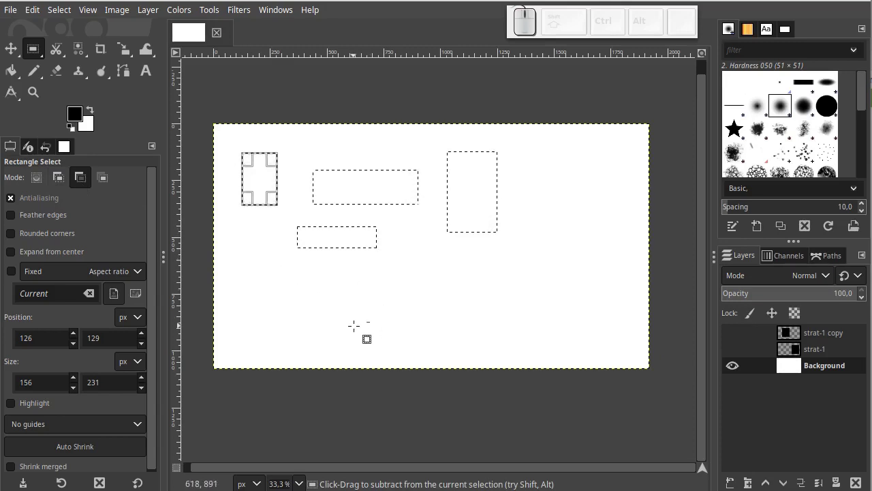
drag(357, 311, 371, 152)
drag(485, 269, 545, 303)
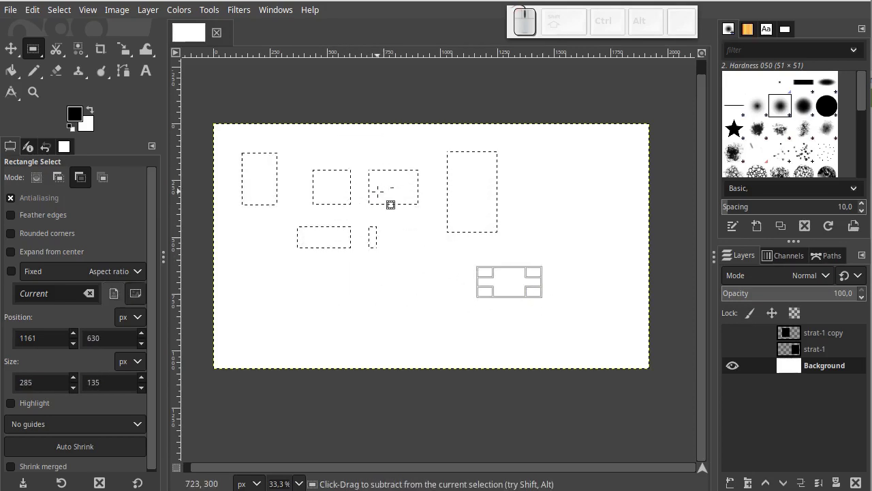
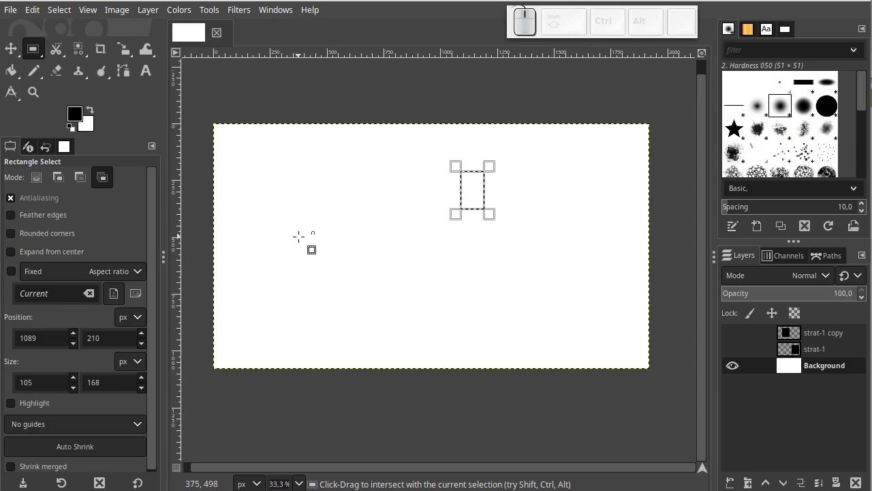
Step: Undo once, then intersect the selection with a larger rectangle near the top
key(ctrl+z)
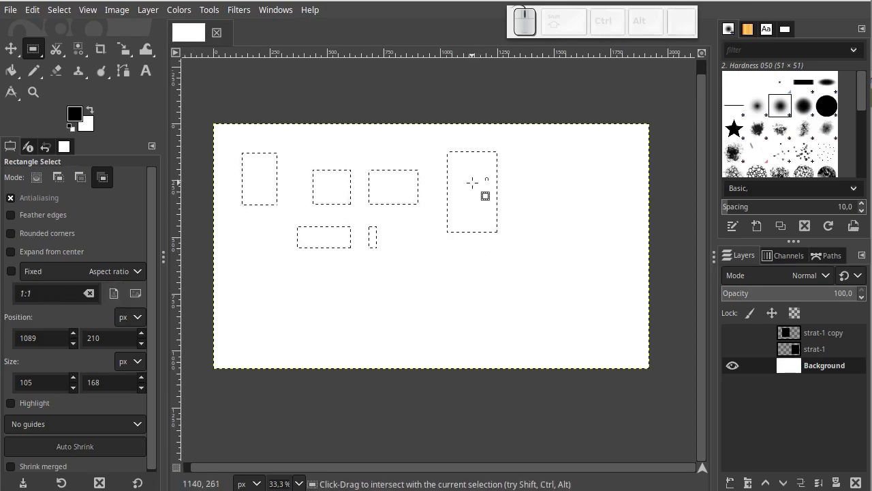
drag(400, 150, 541, 253)
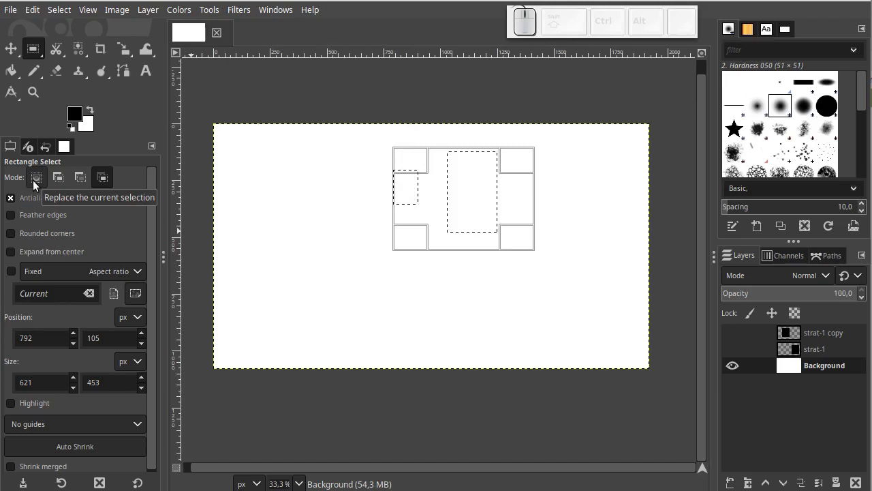
Step: In Replace mode, mark and reshape a rectangular selection right of centre
click(37, 184)
drag(275, 157, 395, 249)
drag(436, 167, 435, 308)
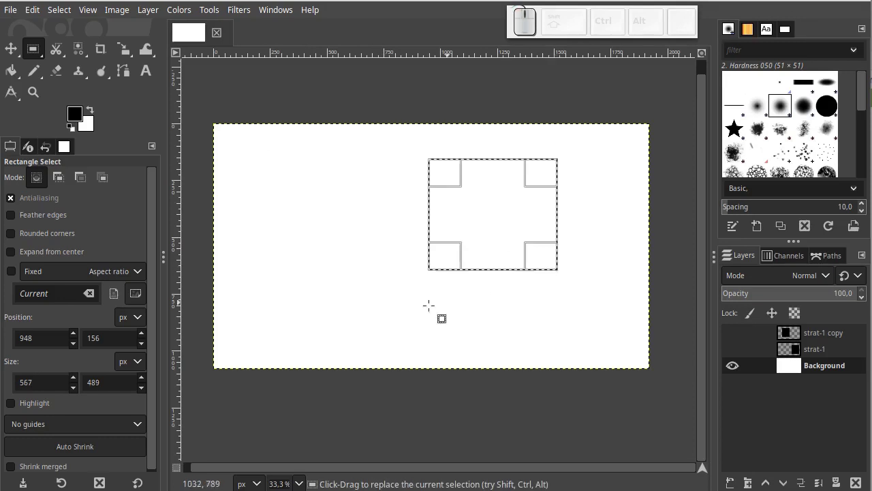
drag(302, 162, 401, 227)
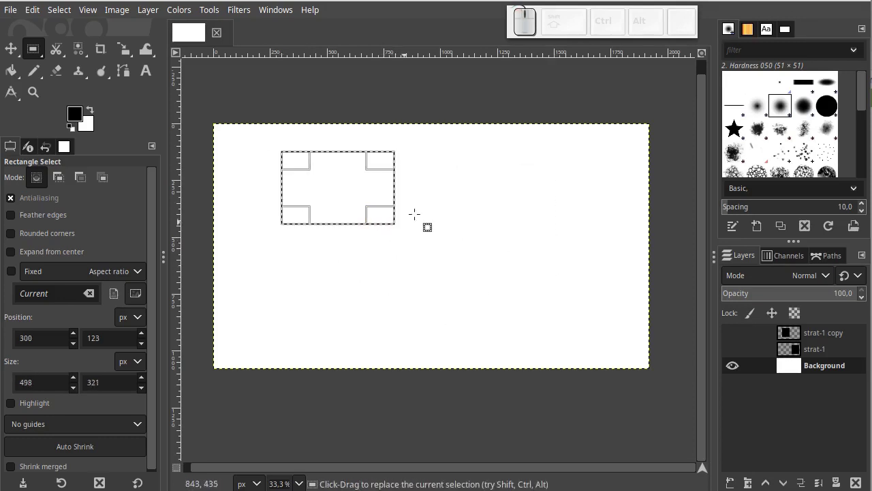
Step: Add two rectangles, notch them by subtraction, then clear the whole selection with Select > None
drag(440, 209, 556, 191)
drag(534, 249, 358, 301)
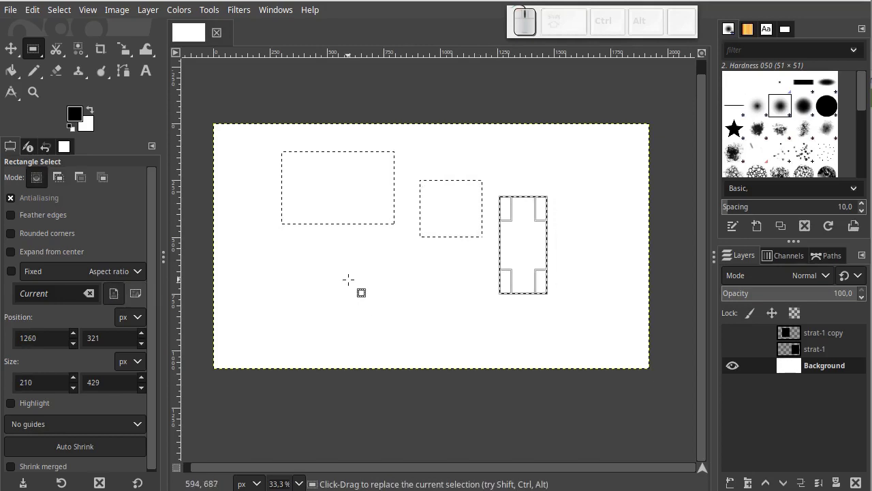
drag(356, 280, 418, 272)
drag(443, 266, 385, 286)
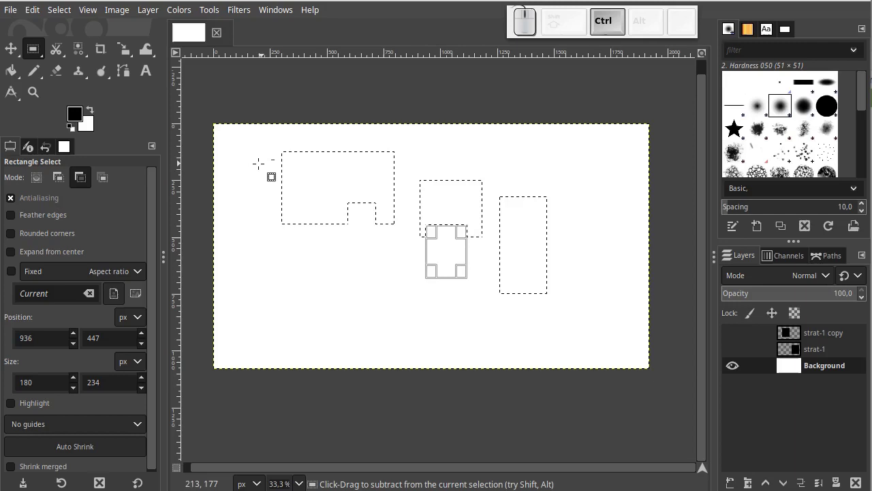
drag(259, 168, 324, 192)
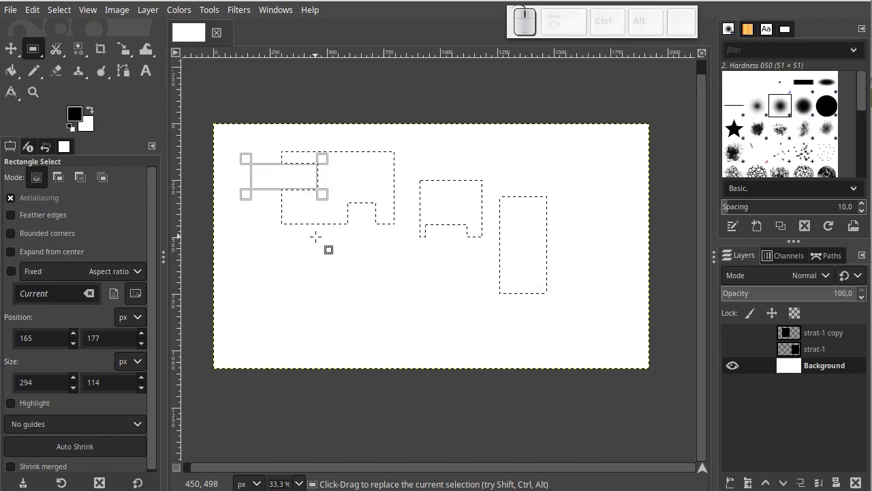
click(323, 239)
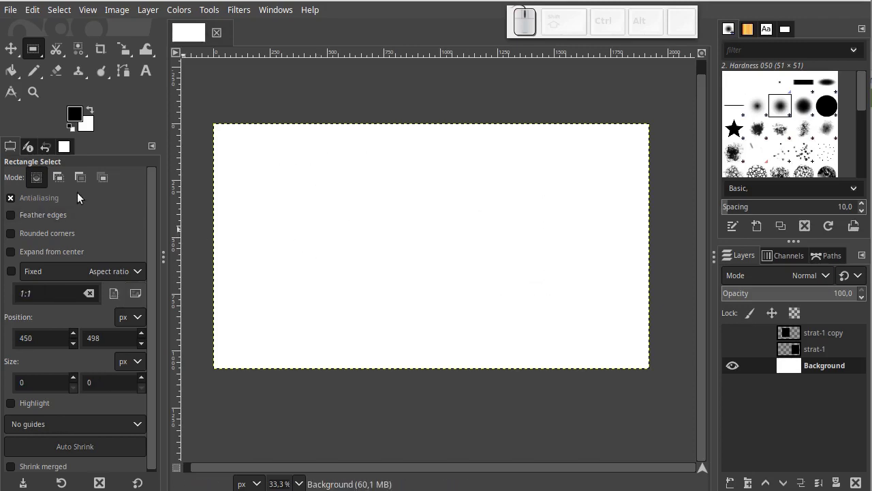
Step: Select and resize a wide rectangle in the upper canvas
drag(288, 170, 518, 226)
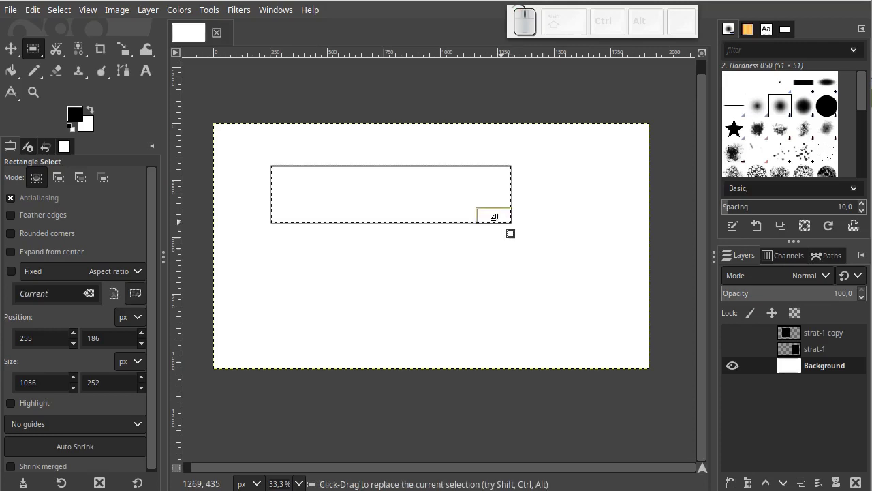
drag(285, 249, 466, 239)
right_click(394, 269)
click(405, 190)
Step: Replace it with a small square selection near the top centre
drag(336, 187, 471, 187)
click(482, 161)
drag(395, 150, 459, 194)
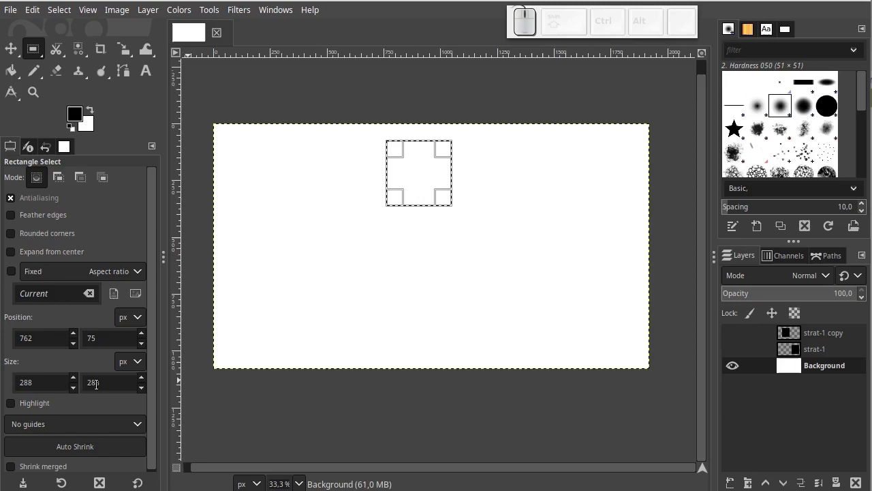
Step: Enlarge the square selection by its handles into a bigger rectangle and commit it
drag(449, 200, 476, 302)
drag(461, 292, 413, 268)
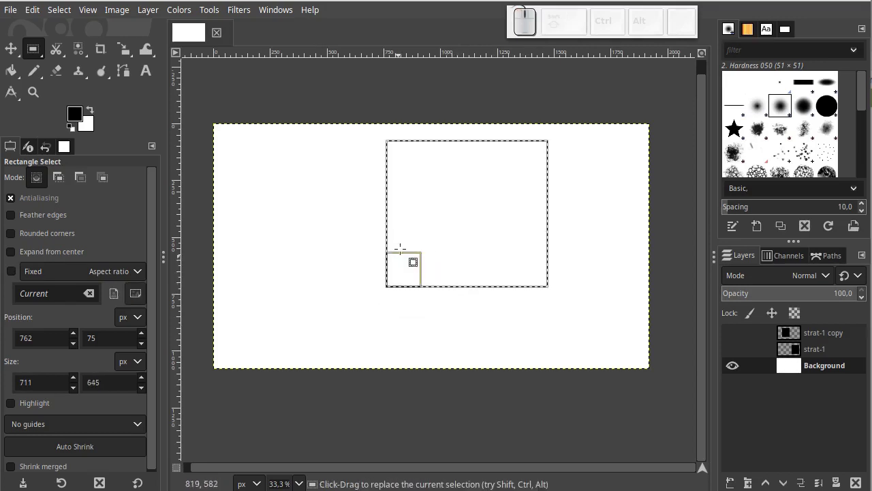
drag(407, 219, 370, 189)
drag(415, 157, 377, 194)
drag(312, 182, 391, 220)
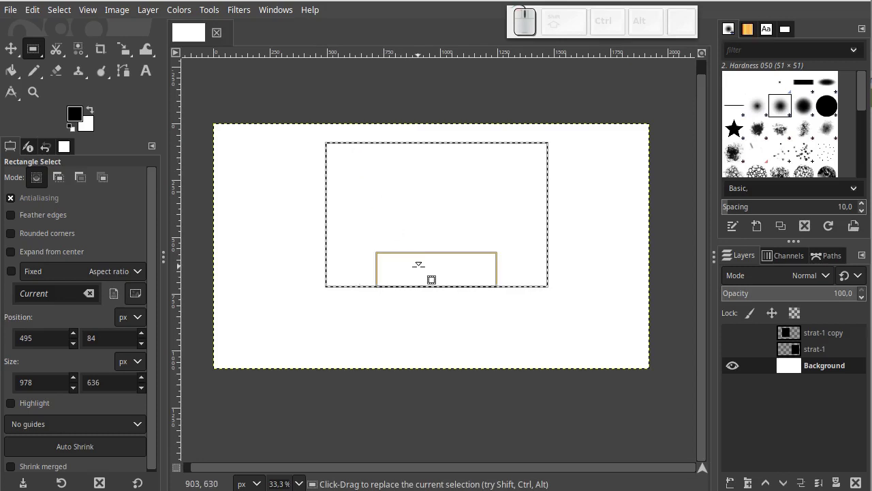
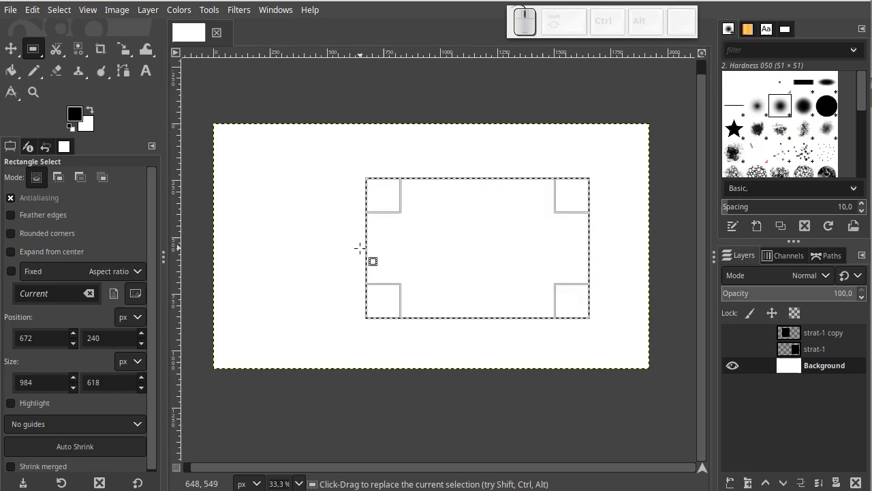
click(372, 247)
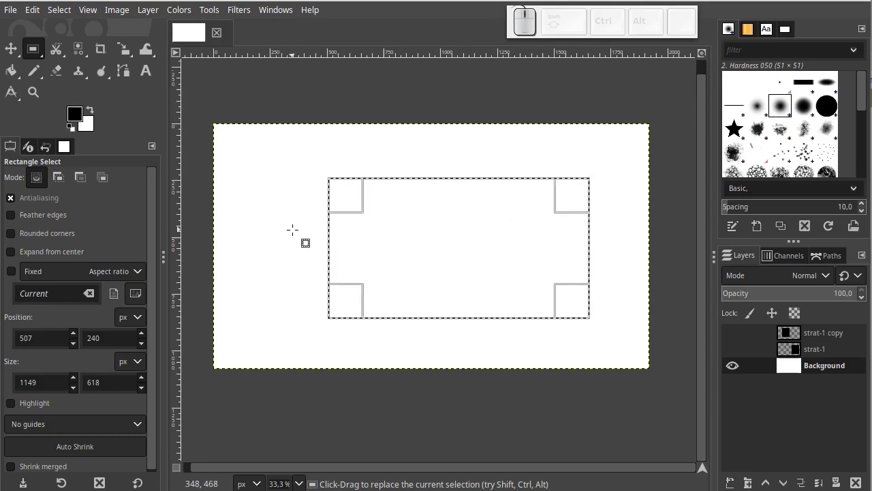
key(Return)
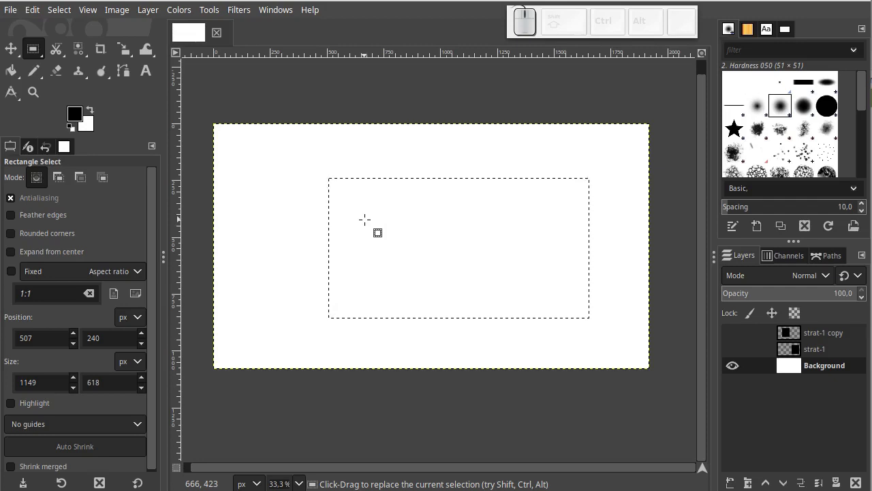
Step: Reshape the selection taller and add a small rectangle on its right, then commit
click(371, 222)
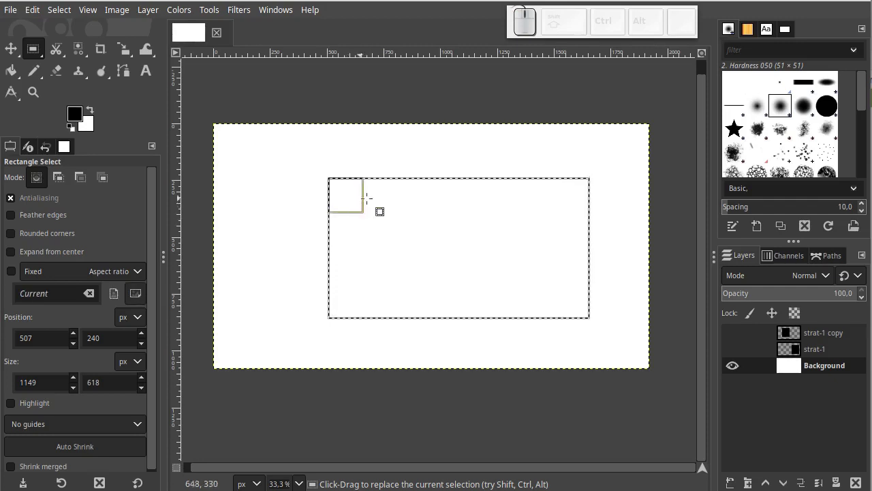
click(475, 195)
drag(574, 227, 449, 253)
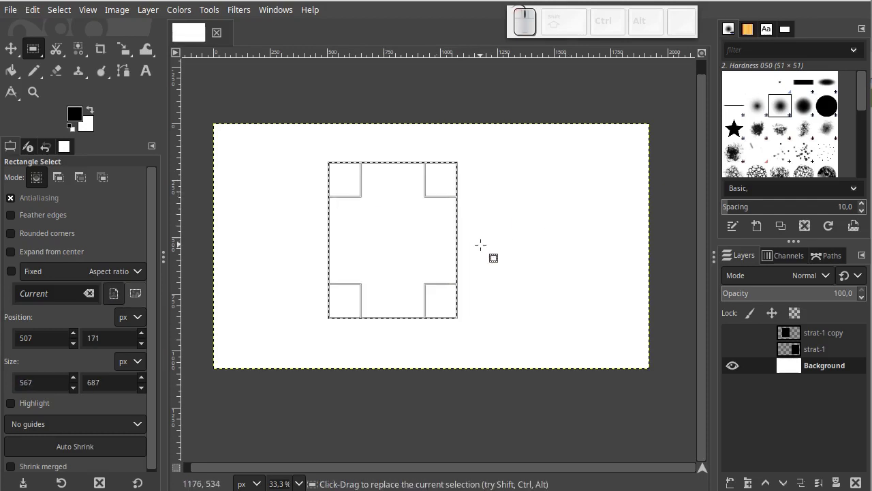
drag(523, 230, 490, 289)
drag(555, 189, 504, 312)
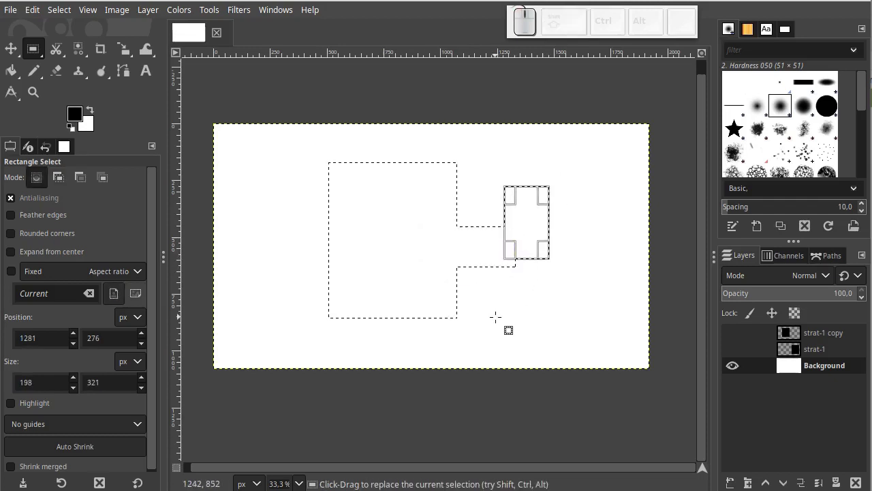
key(Return)
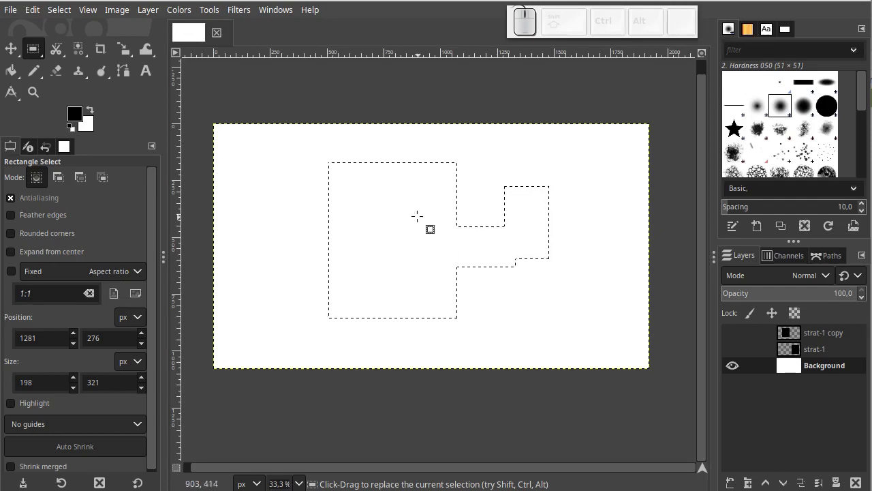
Step: Try a new rectangle, undo it, and return to the large centred 972×687 rectangle selection
click(423, 218)
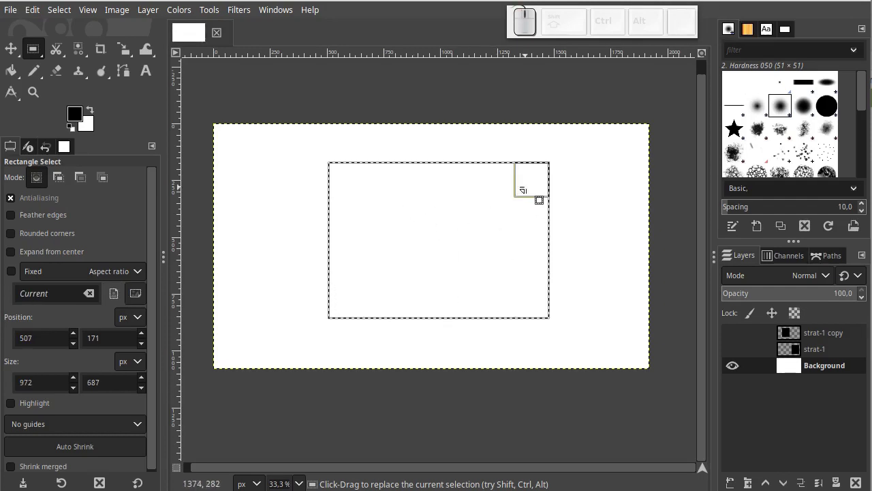
drag(535, 236, 501, 247)
click(518, 241)
drag(311, 171, 476, 255)
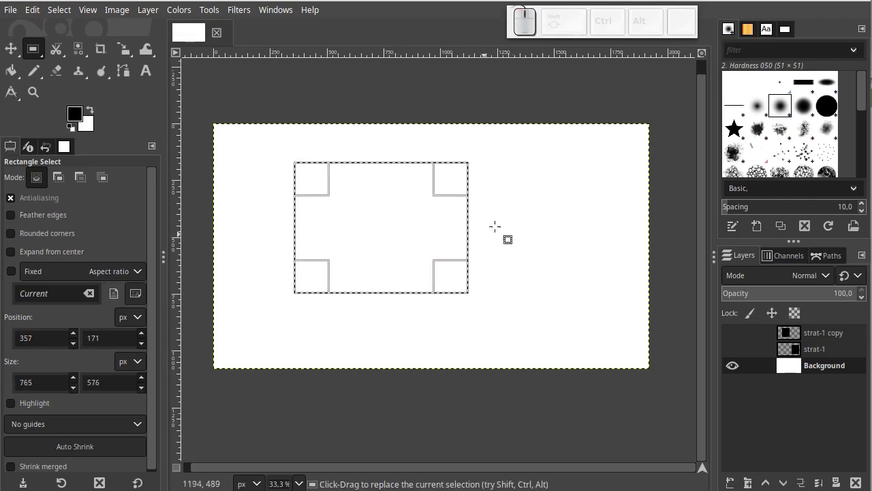
key(ctrl+z)
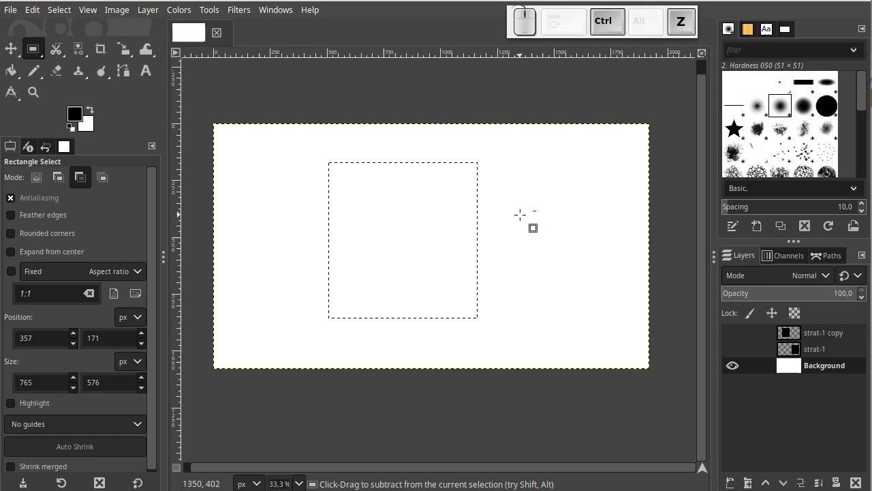
click(392, 184)
key(Return)
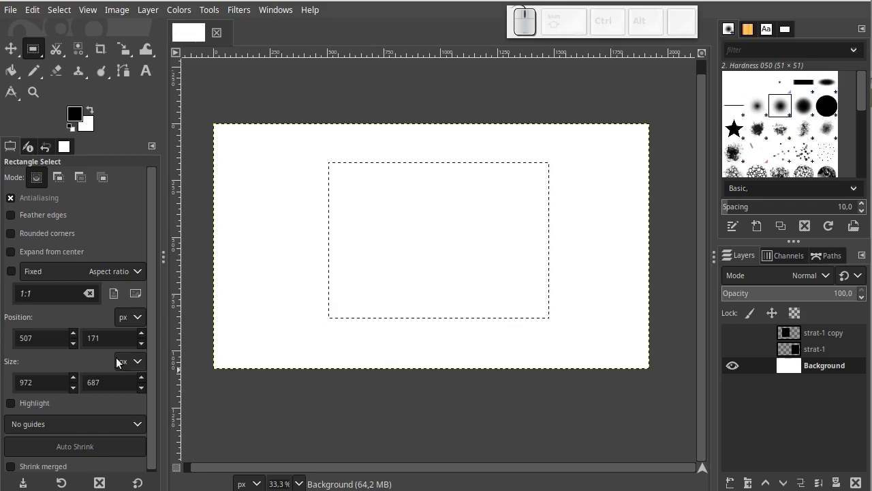
Step: Adjust the selection's Size fields until it measures 1243 × 379
click(146, 383)
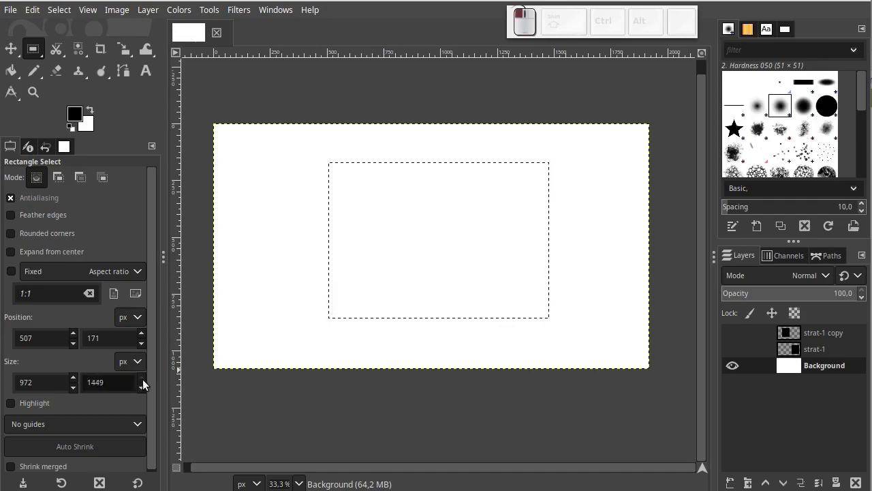
click(142, 379)
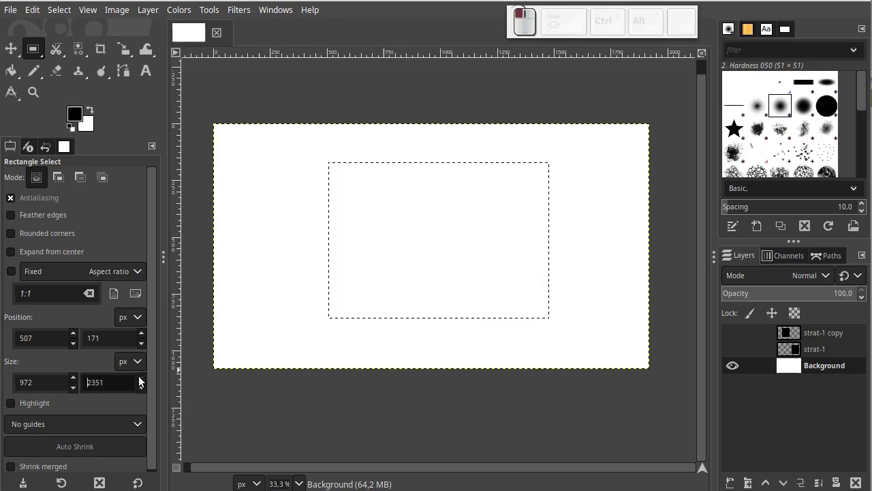
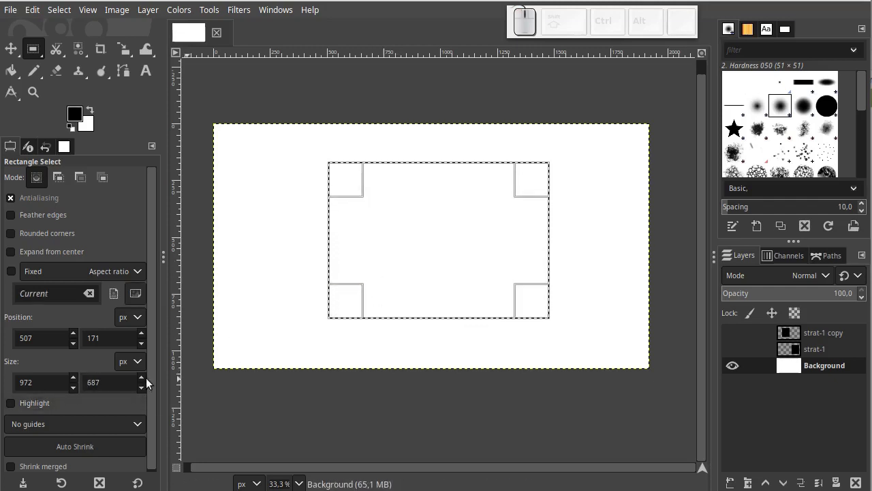
click(147, 382)
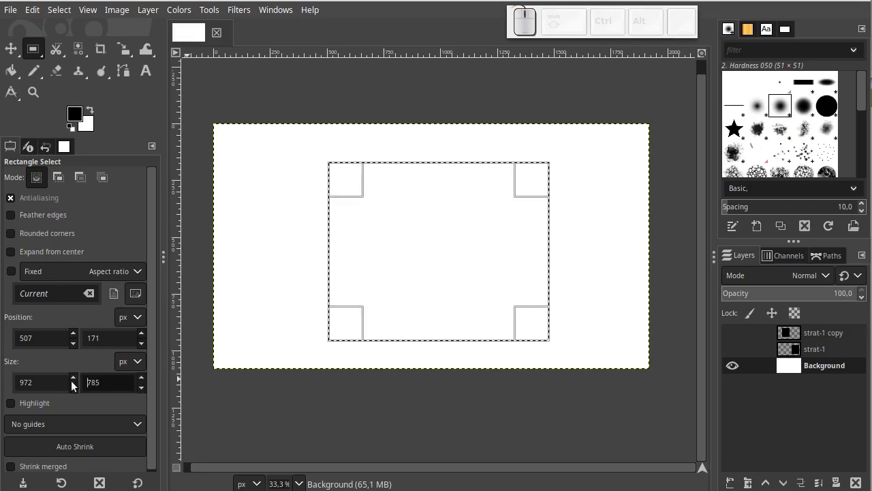
click(77, 381)
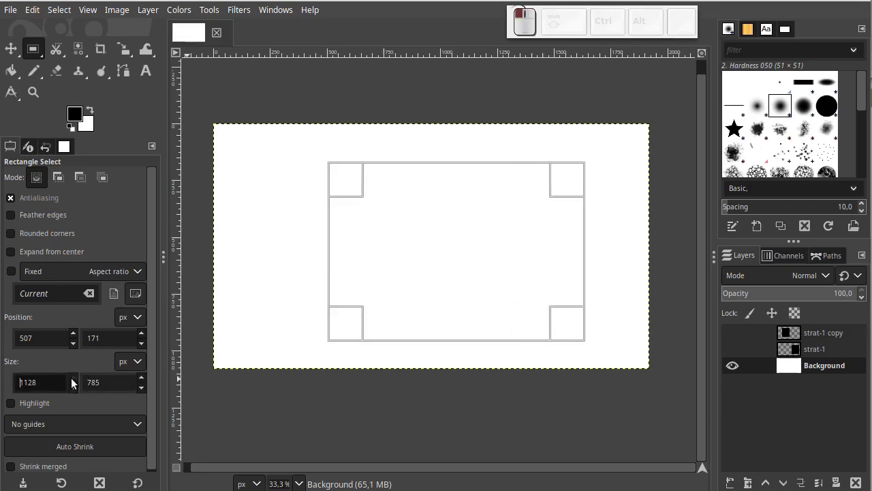
click(78, 381)
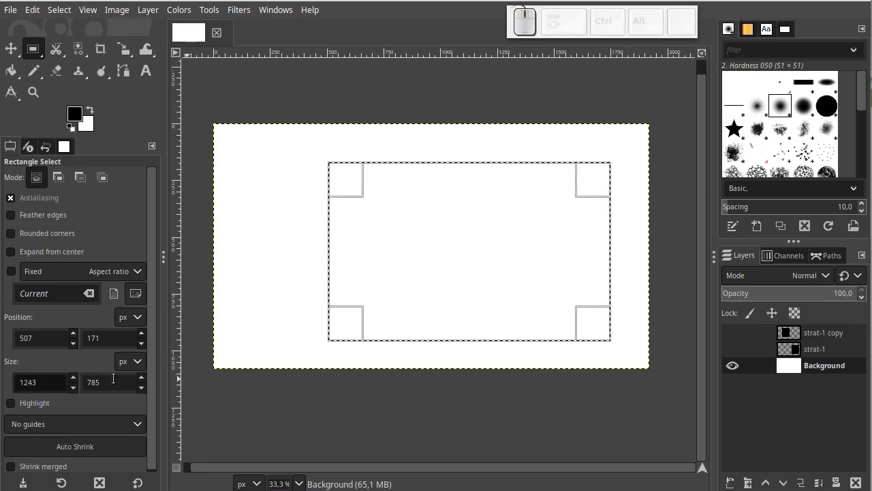
click(148, 383)
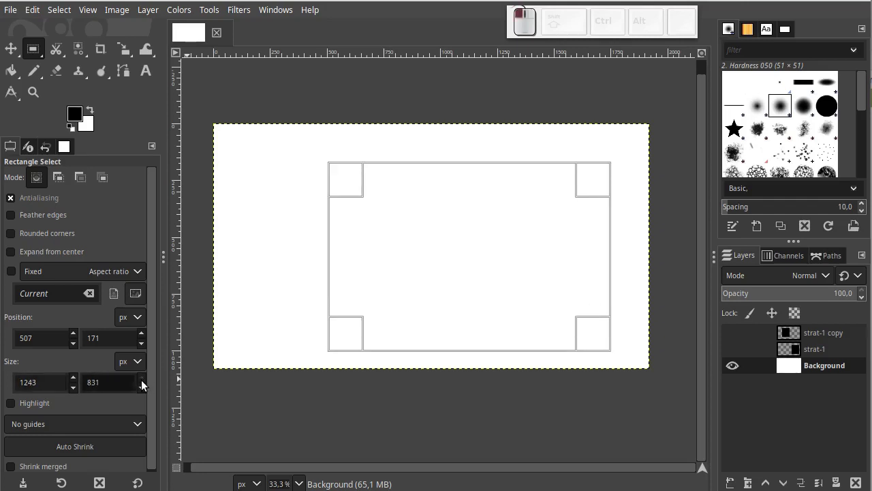
click(148, 391)
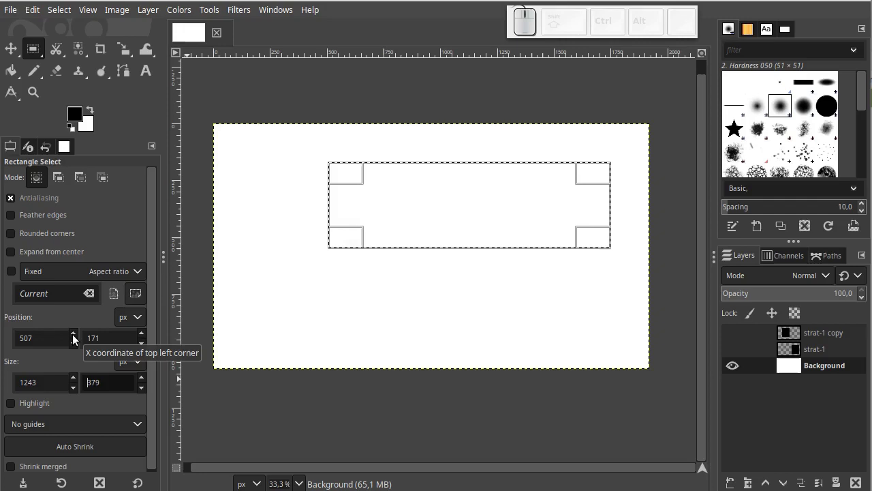
Step: Edit the selection's Position X and Y fields so it sits at 312, 210
click(79, 338)
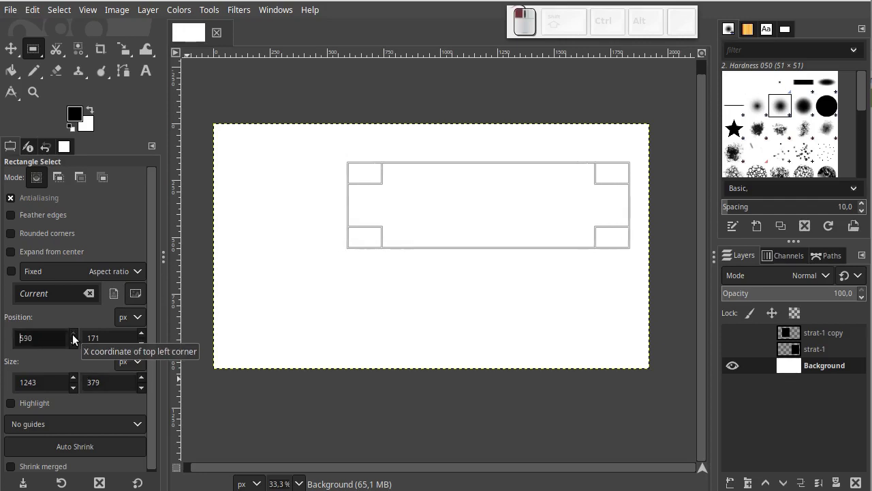
click(79, 348)
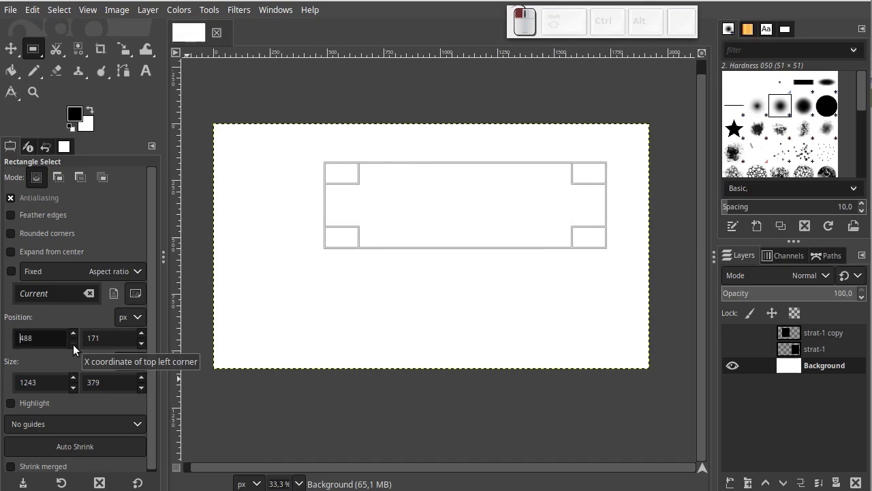
click(22, 340)
key(KP_0)
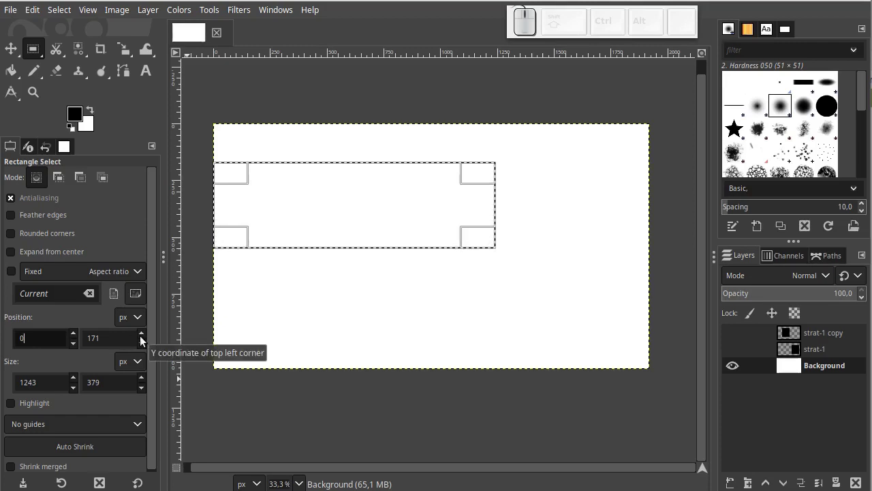
click(119, 338)
key(KP_0)
key(KP_Enter)
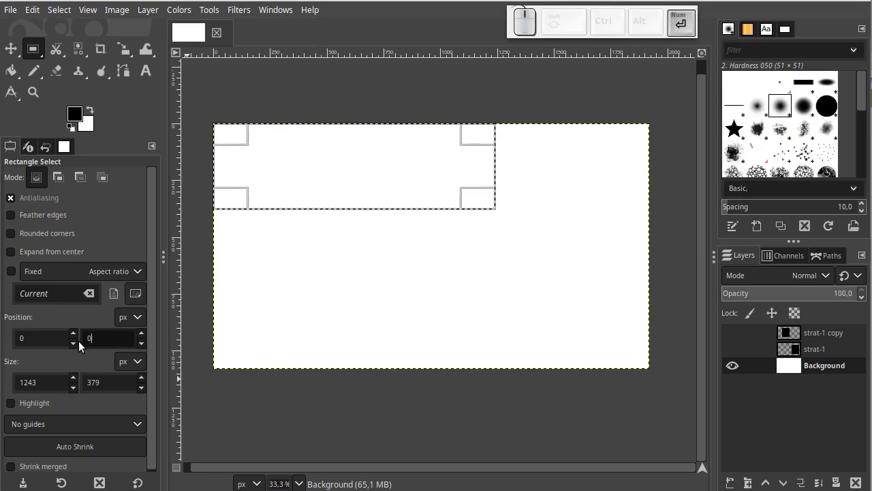
click(144, 336)
click(76, 336)
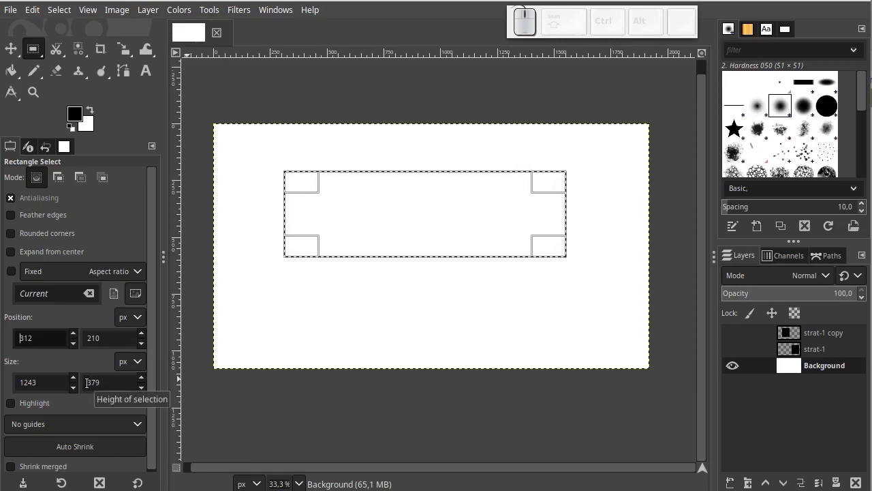
Step: Enable Highlight to dim outside the selection and lower its opacity to about 28.4
middle_click(59, 405)
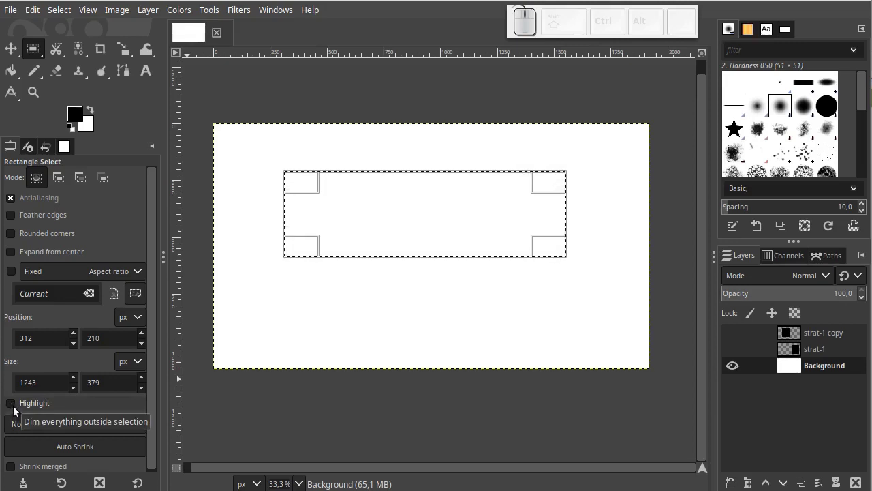
click(20, 409)
click(19, 409)
click(20, 409)
click(20, 409)
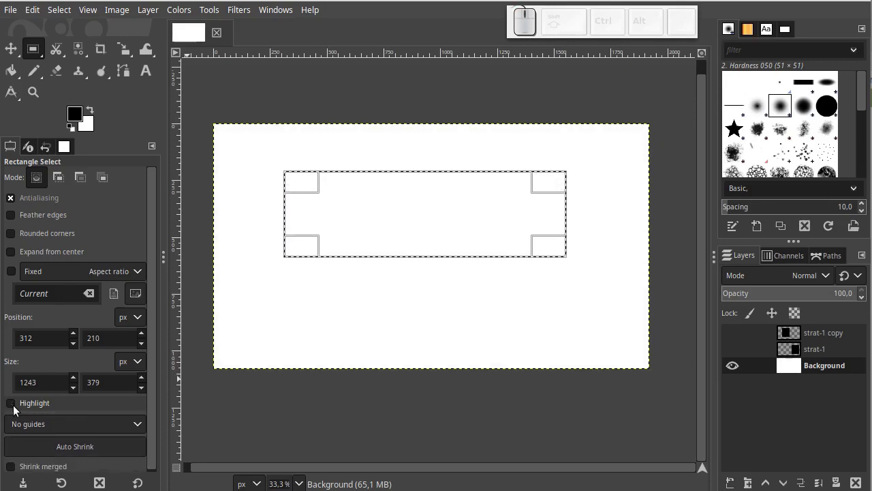
click(20, 409)
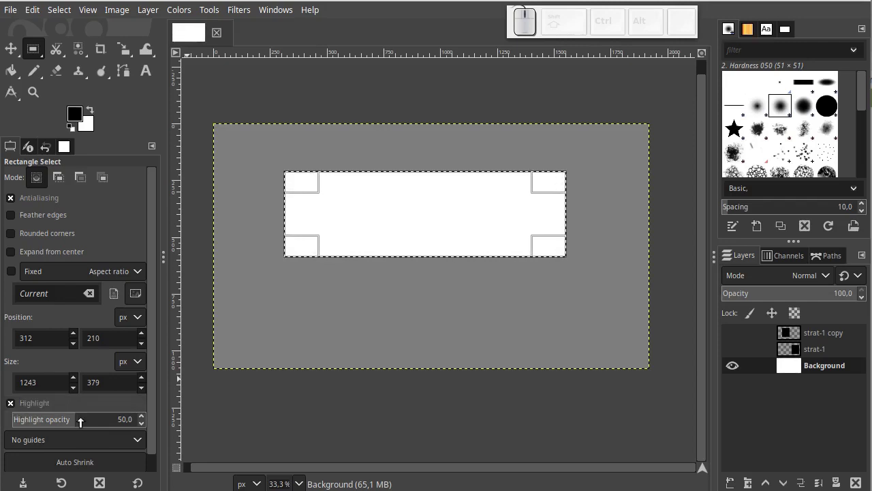
drag(67, 420, 54, 441)
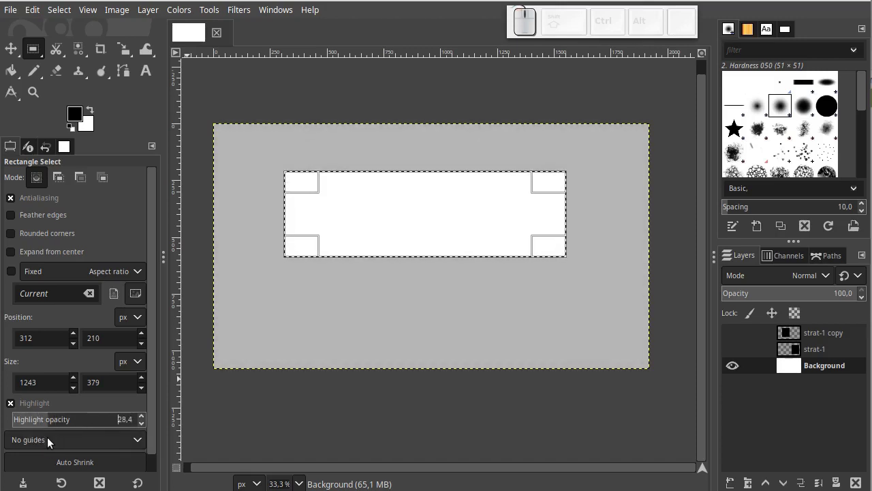
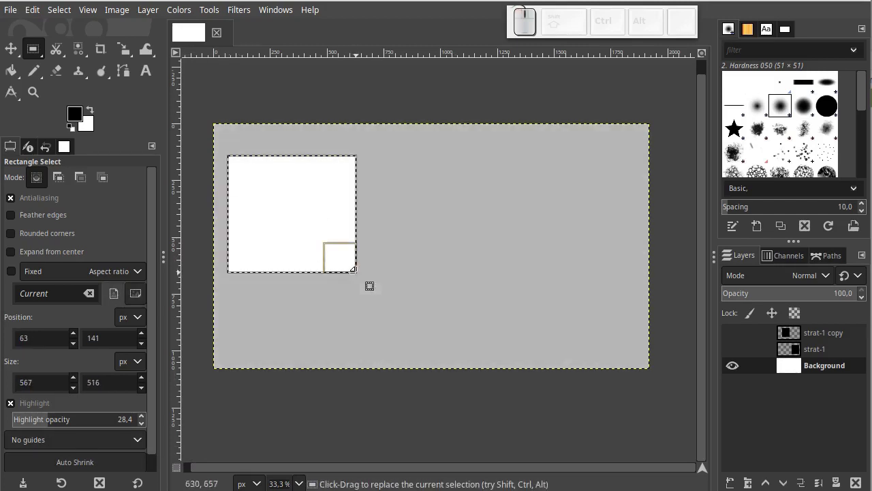
Step: Drag out a new 717 × 300 rectangular selection near the canvas centre at 540, 255
drag(550, 155, 389, 314)
drag(344, 227, 455, 326)
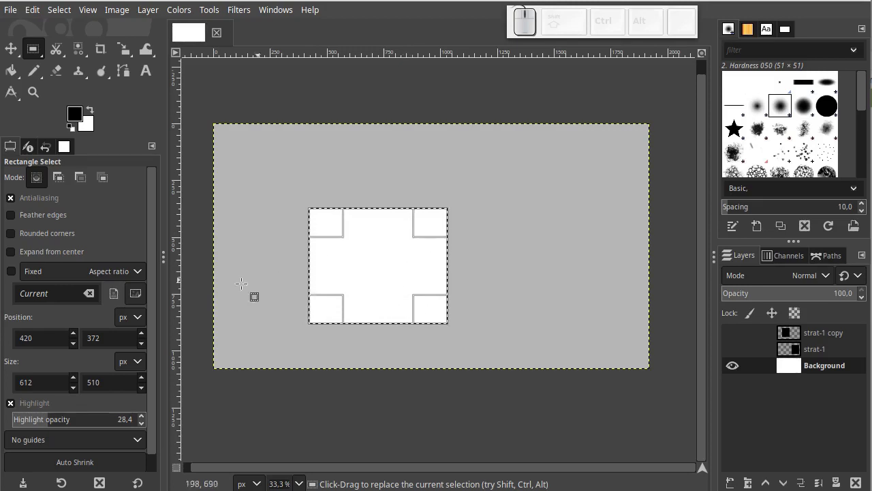
click(343, 183)
drag(355, 197, 465, 291)
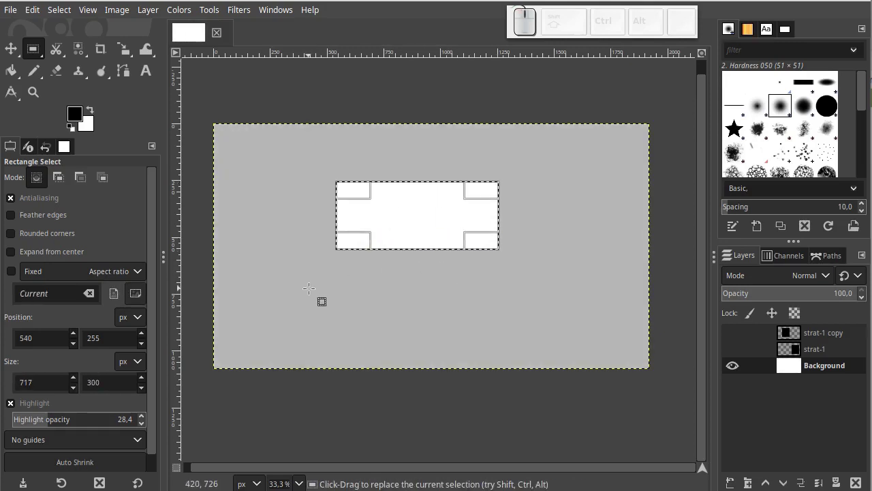
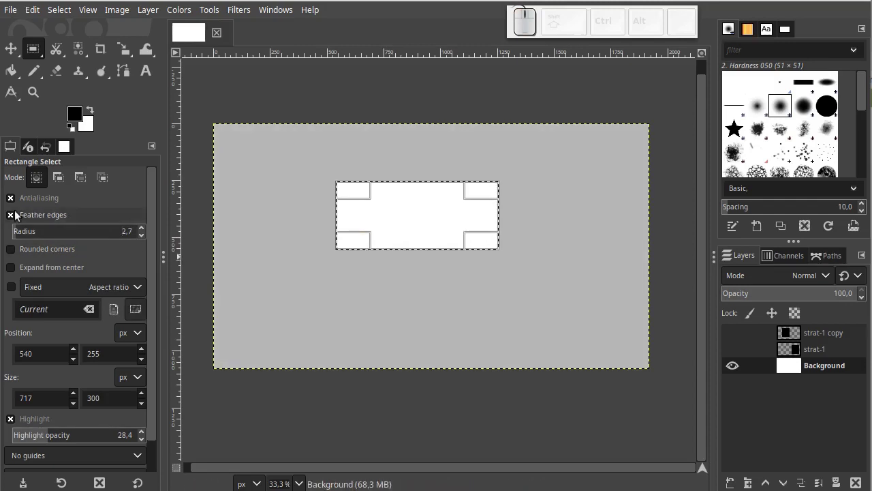
Step: Feather the selection edges with radius about 96 and bucket-fill it black
click(18, 203)
click(14, 201)
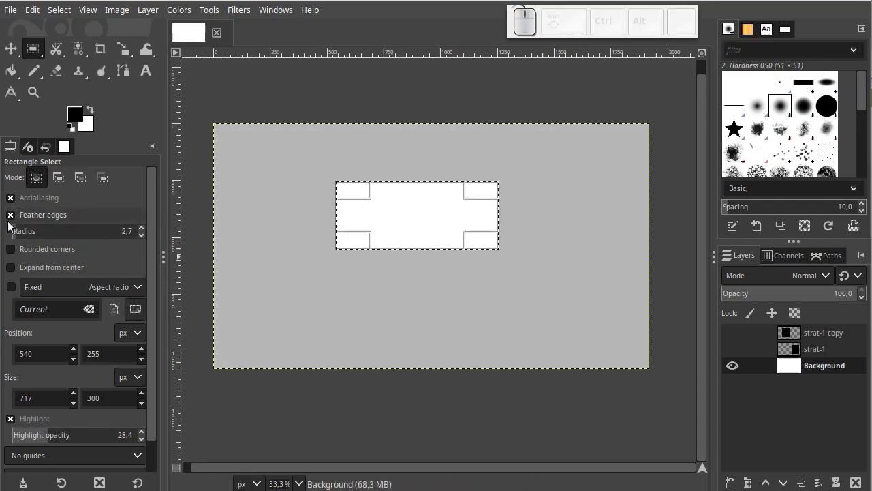
drag(19, 234, 82, 237)
drag(83, 231, 149, 232)
scroll(up, 3)
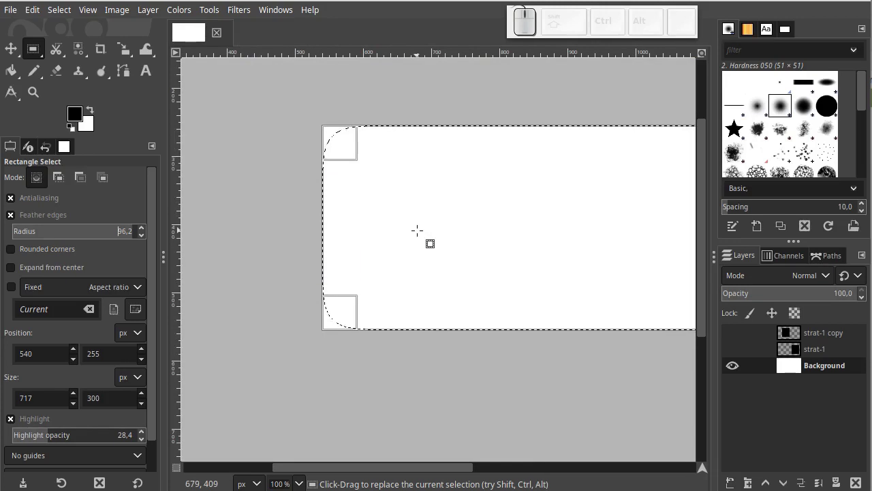
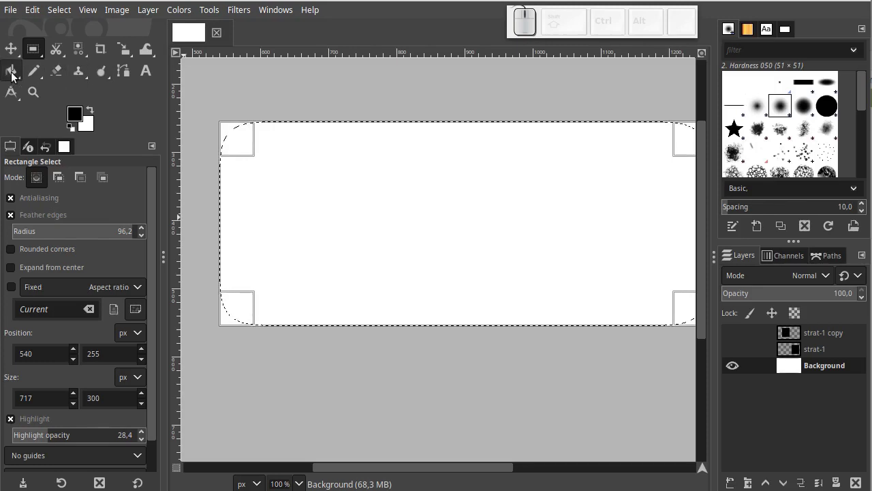
click(12, 77)
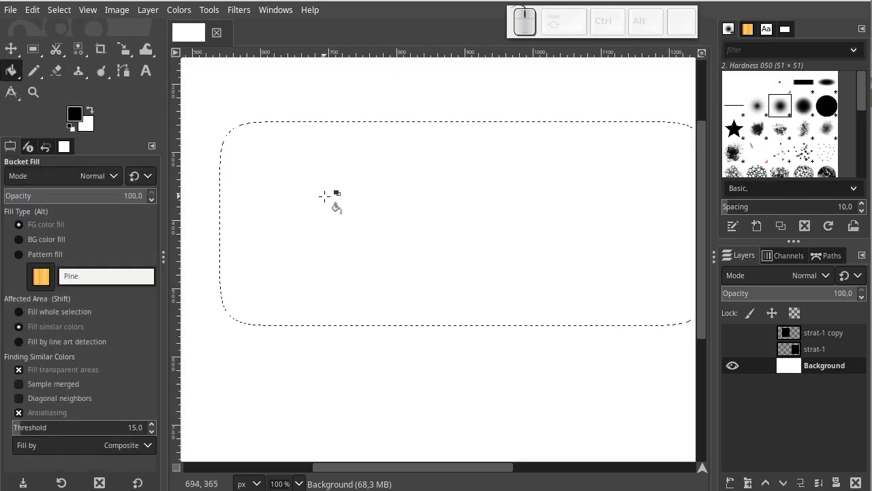
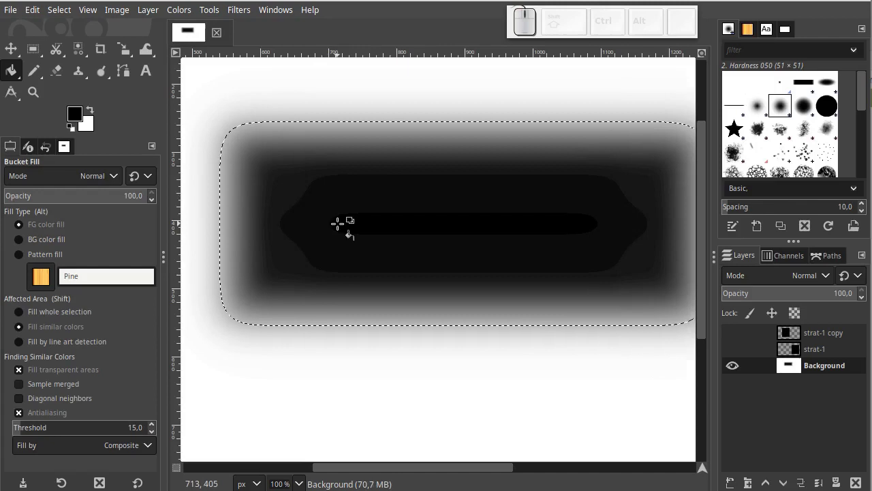
scroll(down, 3)
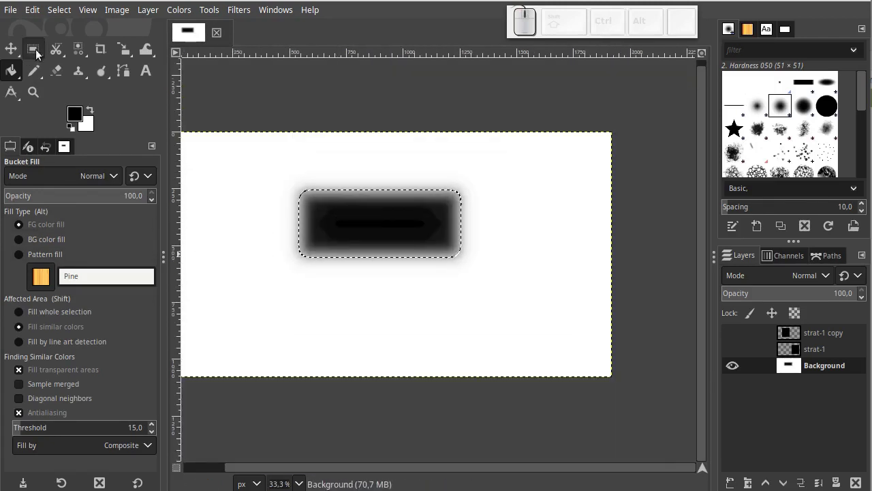
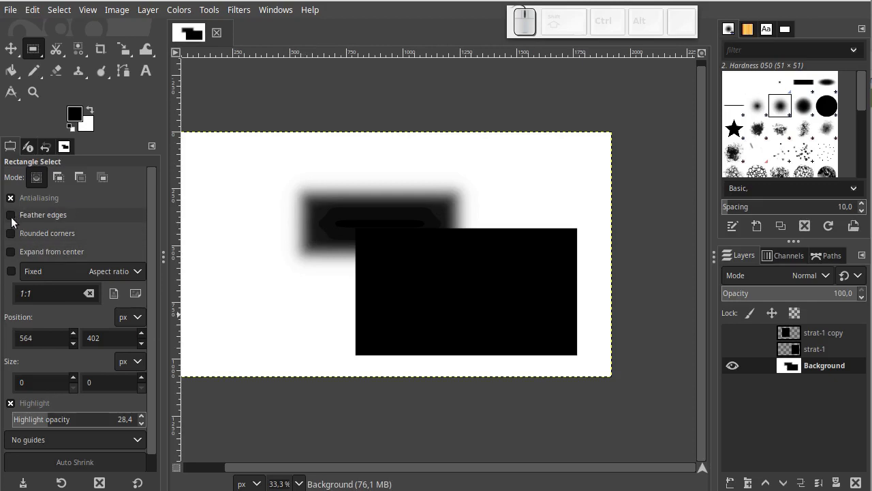
Step: Toggle Feather edges repeatedly, leaving it switched off for a hard-edged selection
click(18, 222)
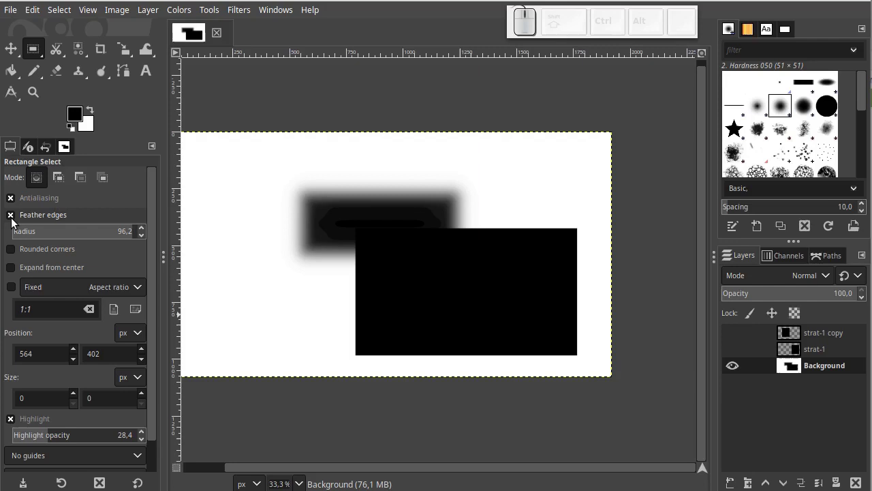
click(18, 222)
click(18, 221)
click(18, 222)
click(18, 221)
click(18, 221)
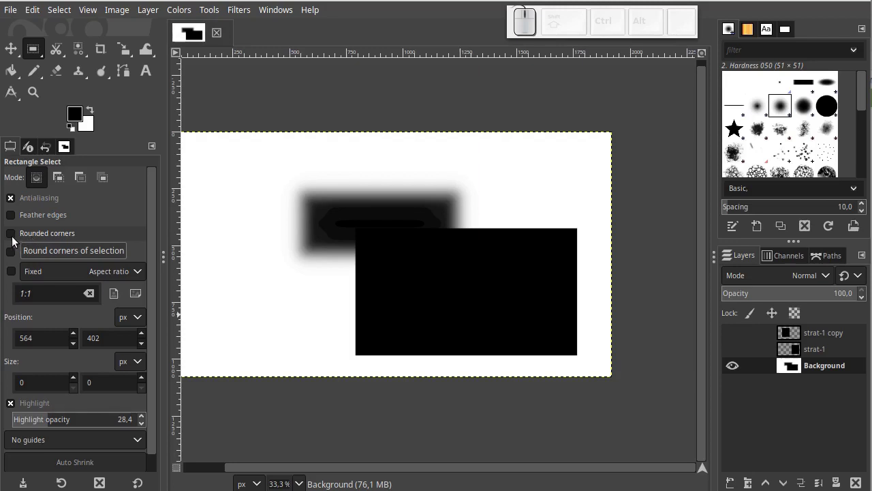
Step: Select a tall narrow rectangle at left, round its corners to radius ~185.8 into a capsule, and fill it black
drag(228, 177, 292, 282)
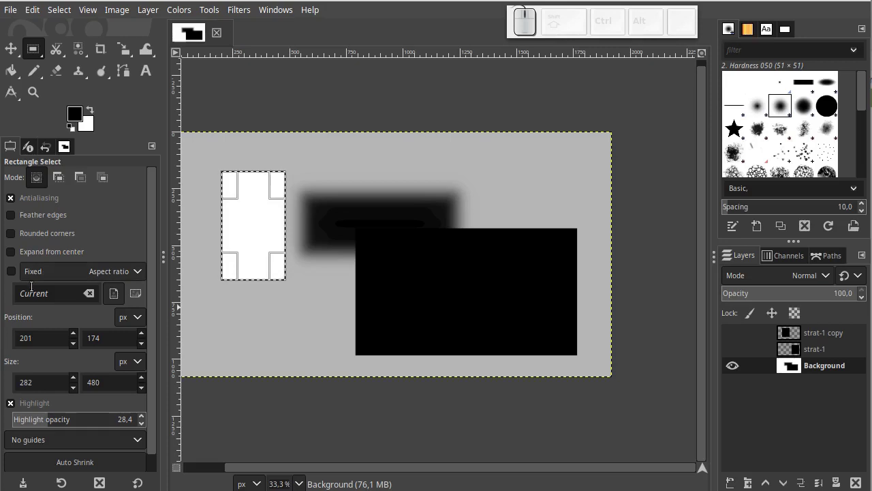
click(19, 238)
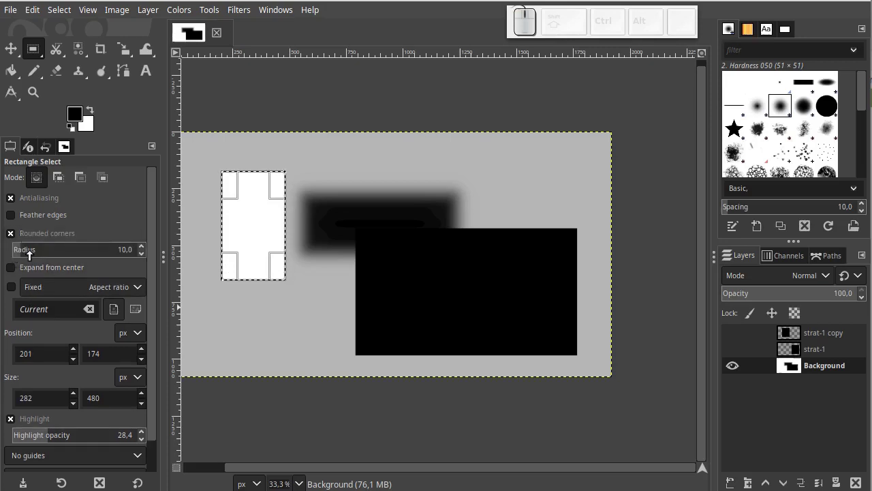
drag(25, 252, 57, 252)
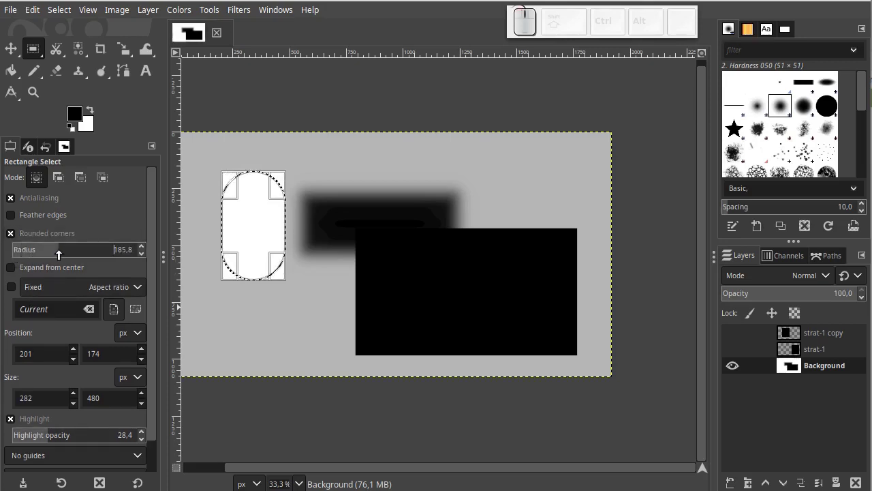
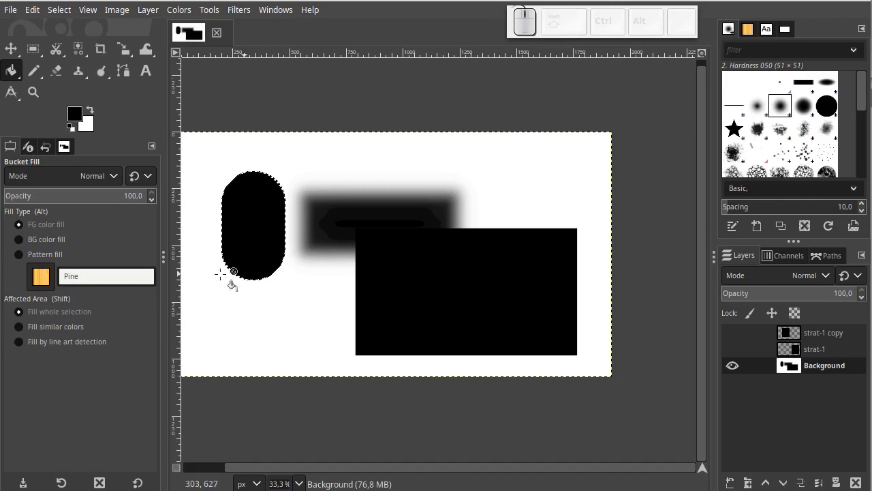
click(34, 57)
Step: Turn off rounded corners, set the Fixed aspect-ratio constraint and enable antialiased edges
click(15, 239)
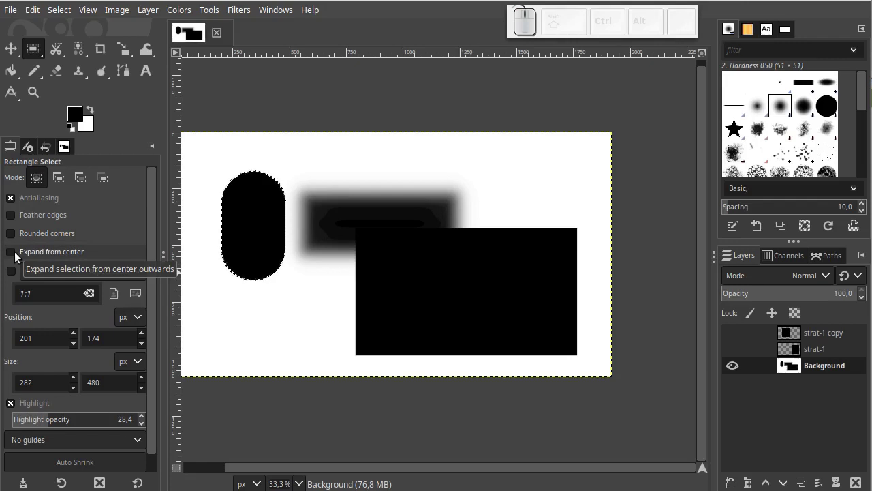
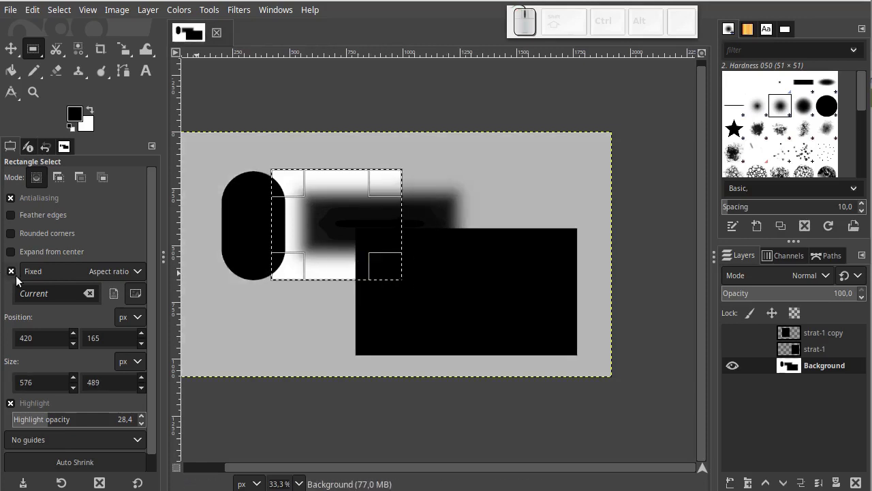
click(126, 277)
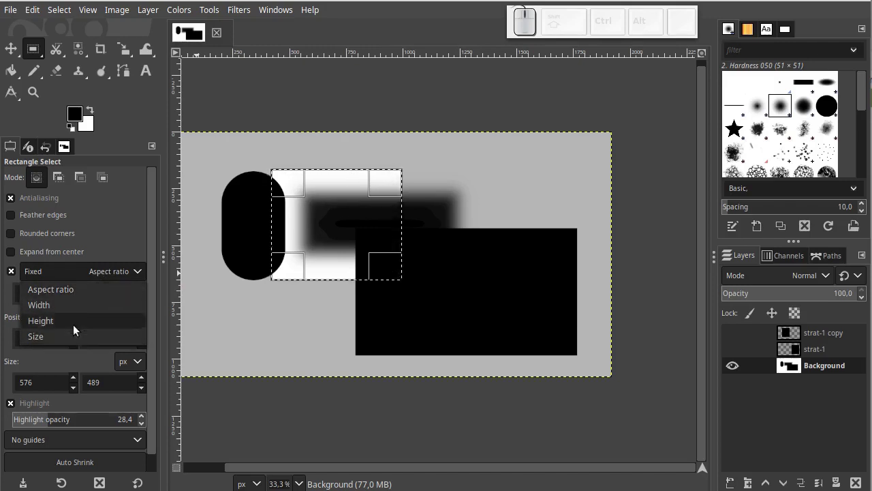
click(121, 235)
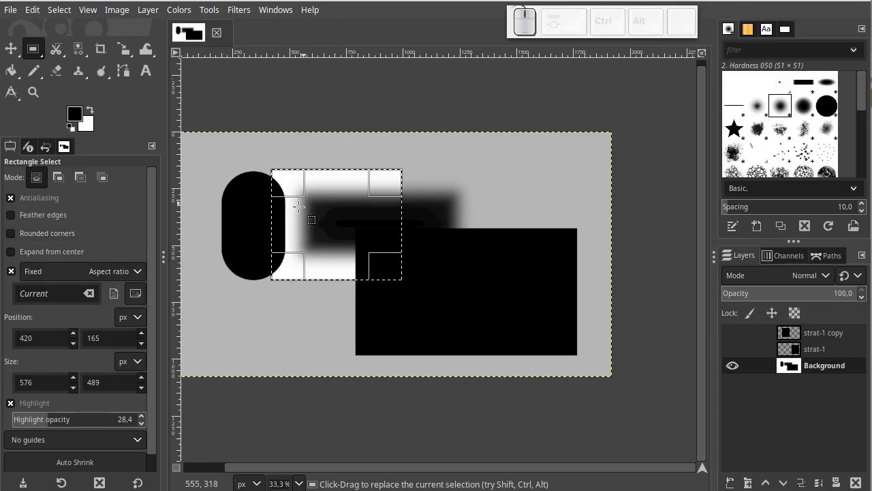
click(12, 273)
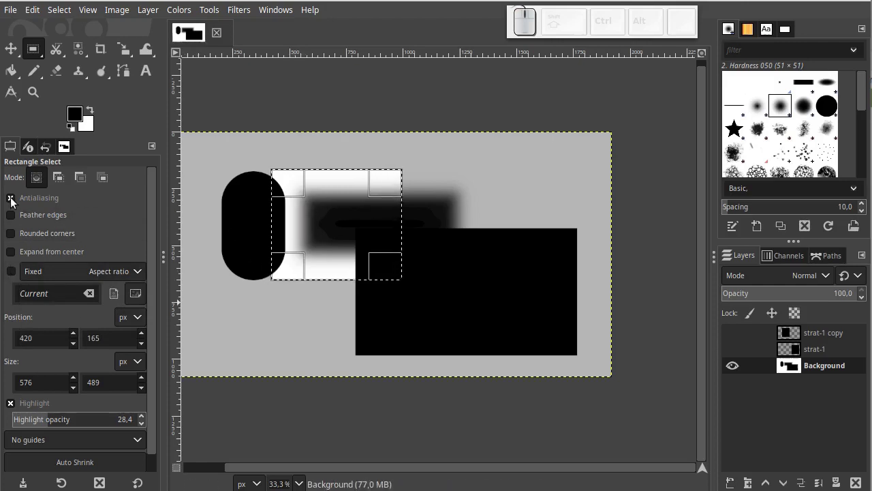
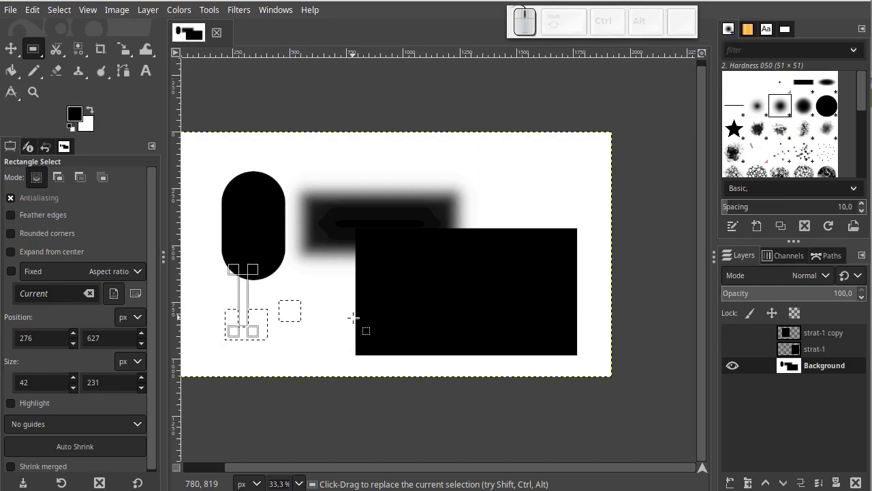
Step: Confirm the notched-square selection with Enter and return to Rectangle Select
key(Return)
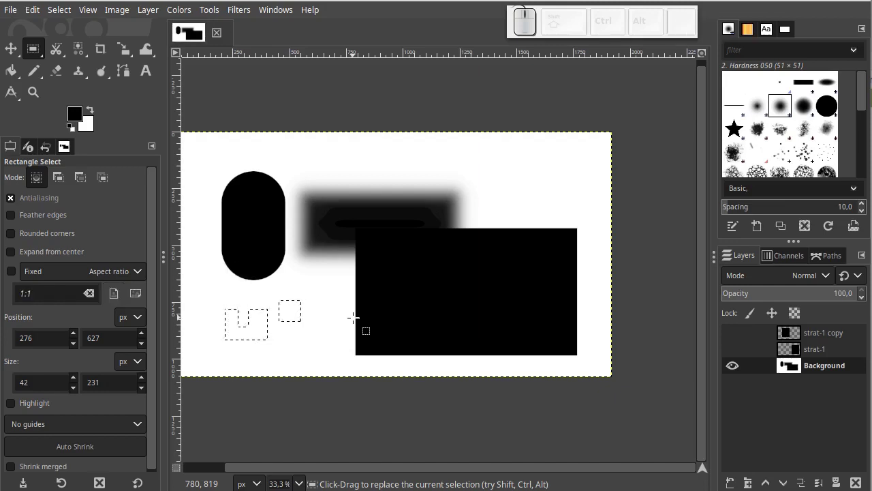
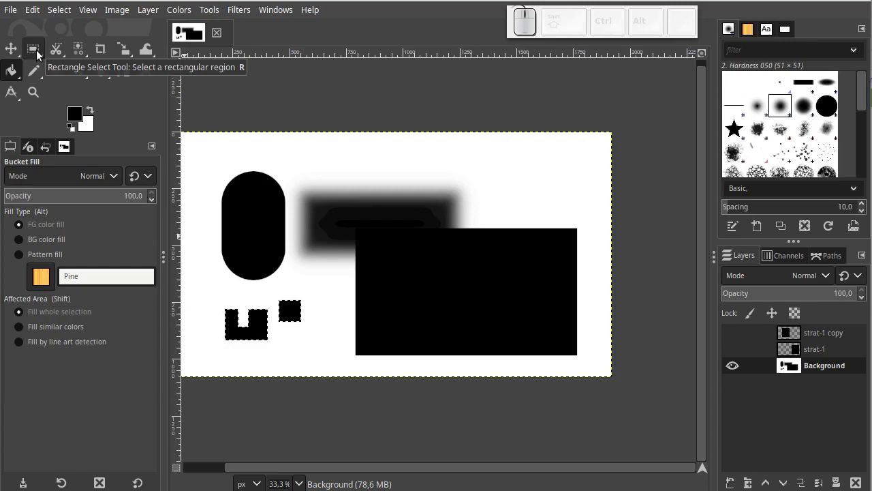
click(38, 55)
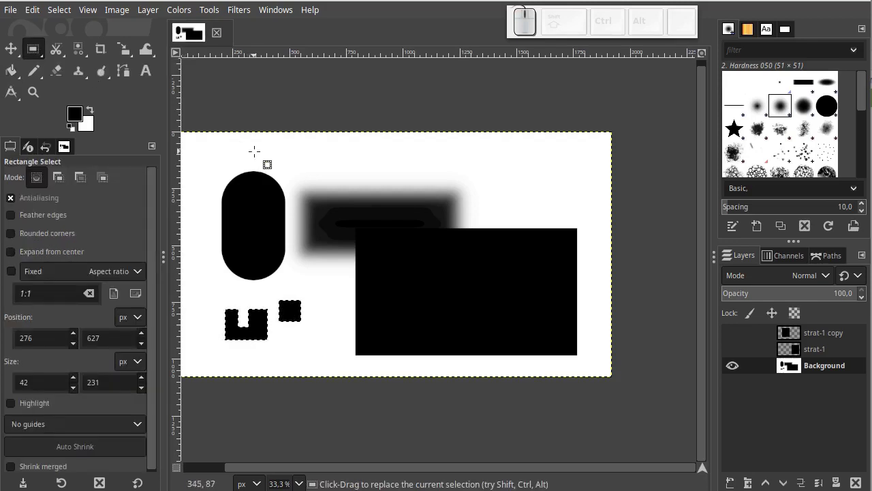
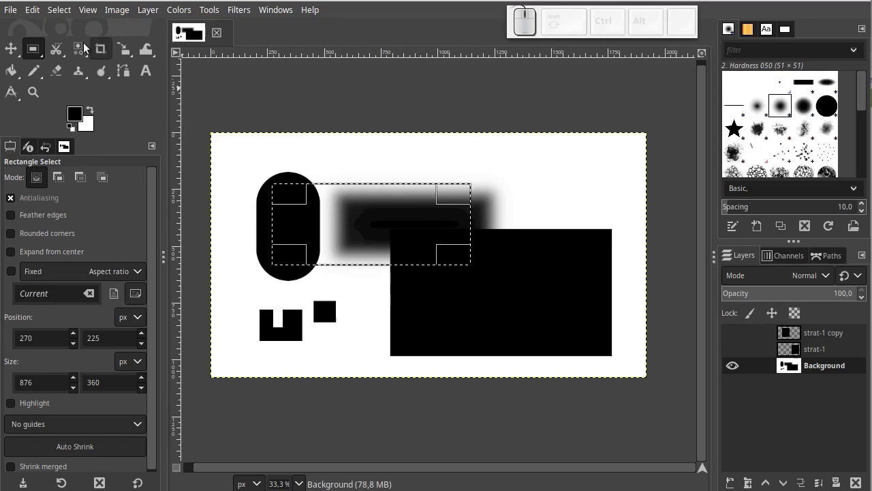
Step: Browse the Select menu and close it without choosing a command
click(61, 12)
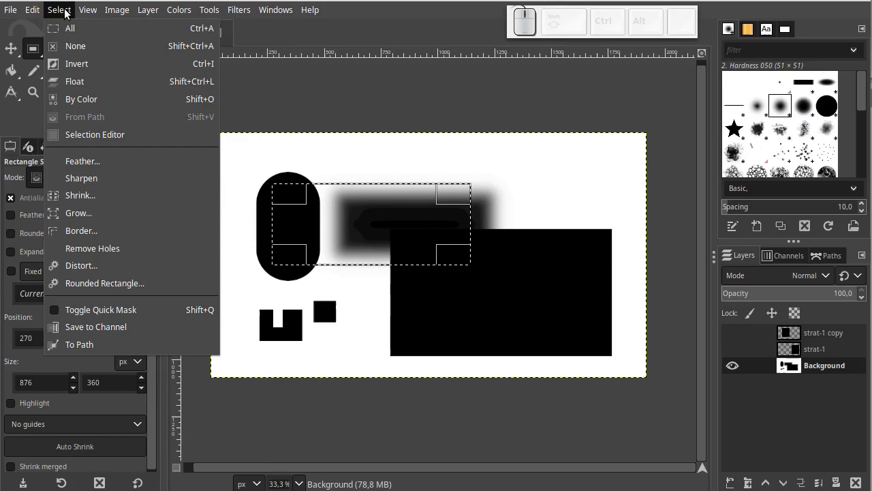
click(296, 81)
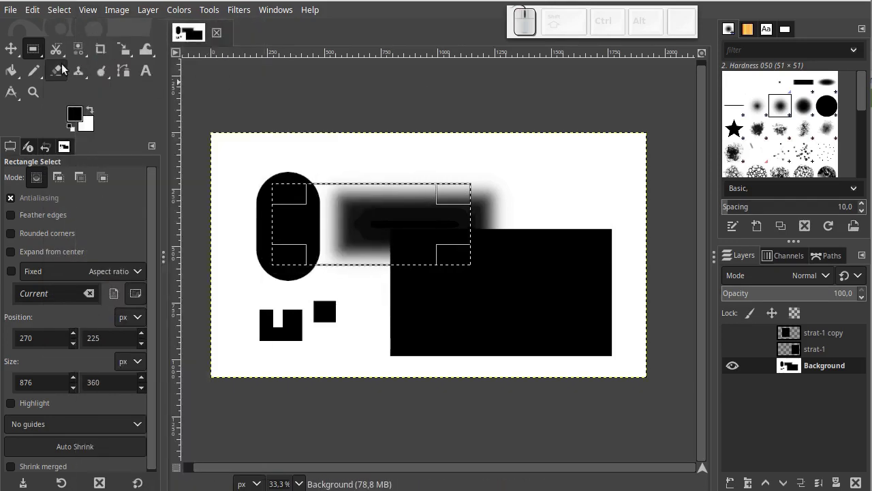
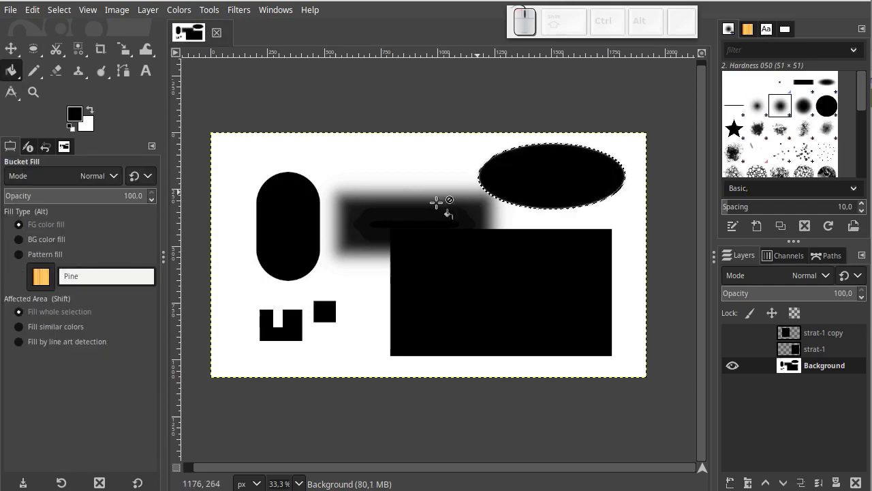
Step: Undo the ellipse fill, raise Feather radius to about 70, then switch feathering off again
key(ctrl+z)
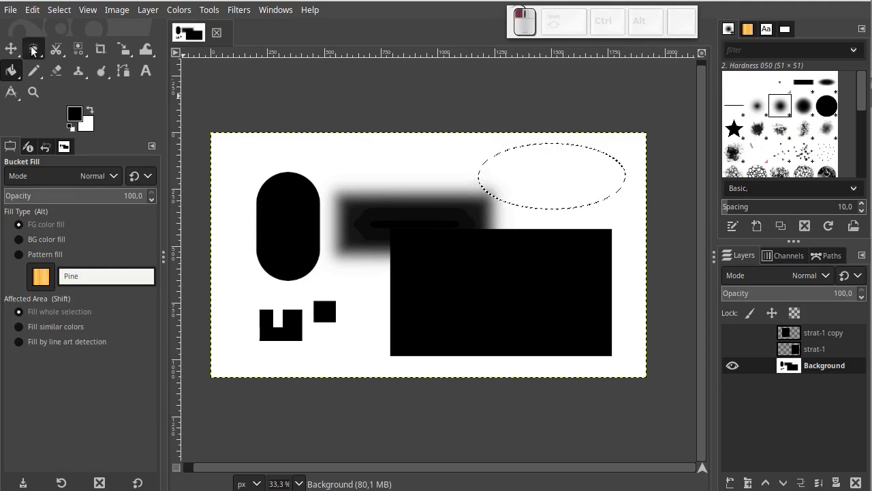
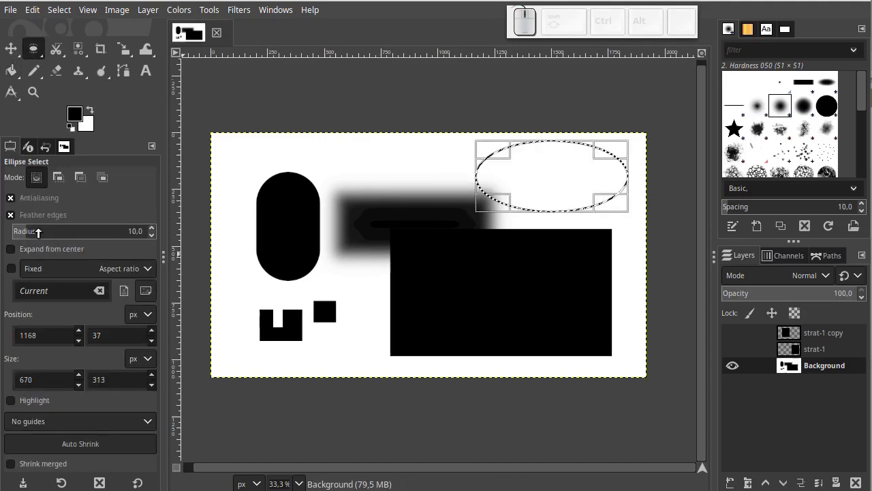
drag(30, 232, 98, 183)
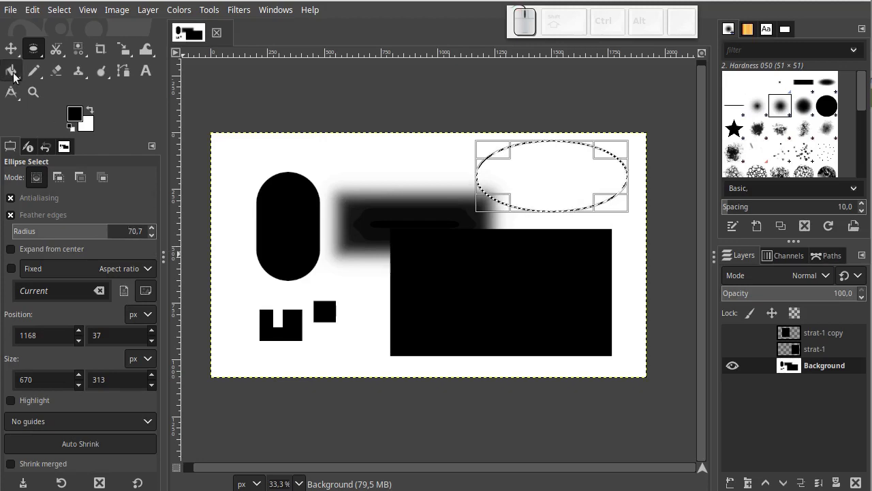
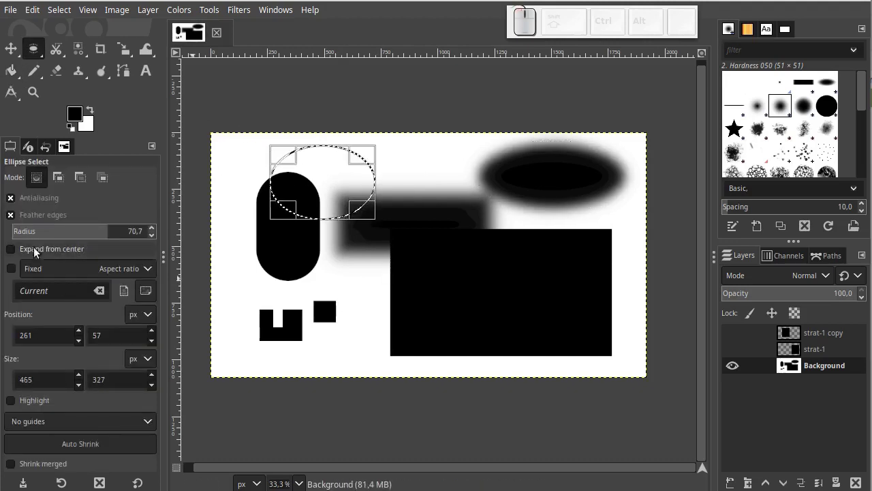
click(12, 213)
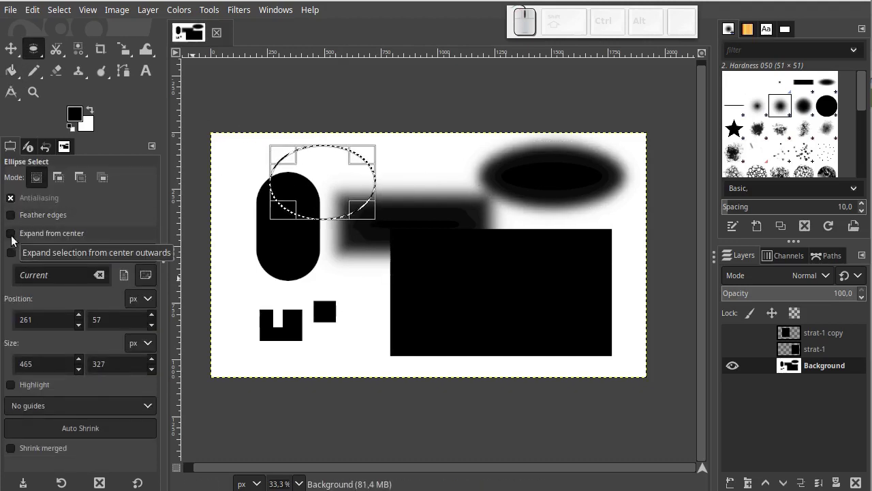
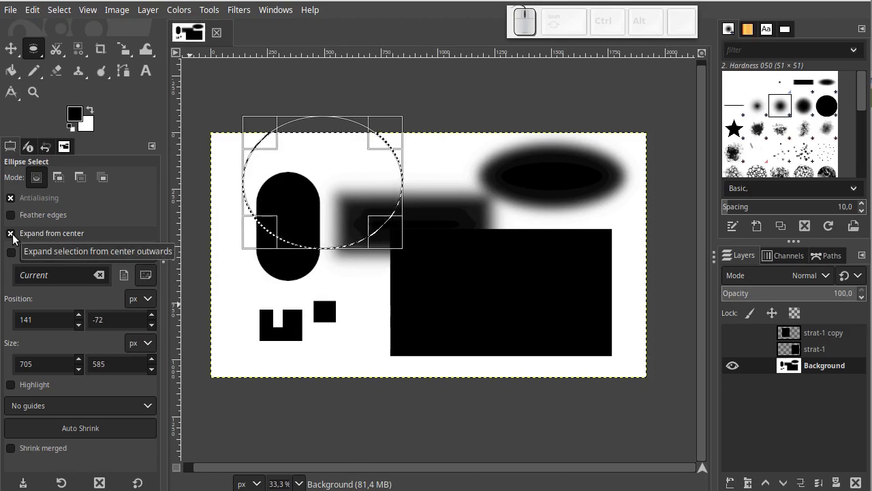
Step: Turn off Expand from center and adjust the ellipse selection tool options
click(19, 238)
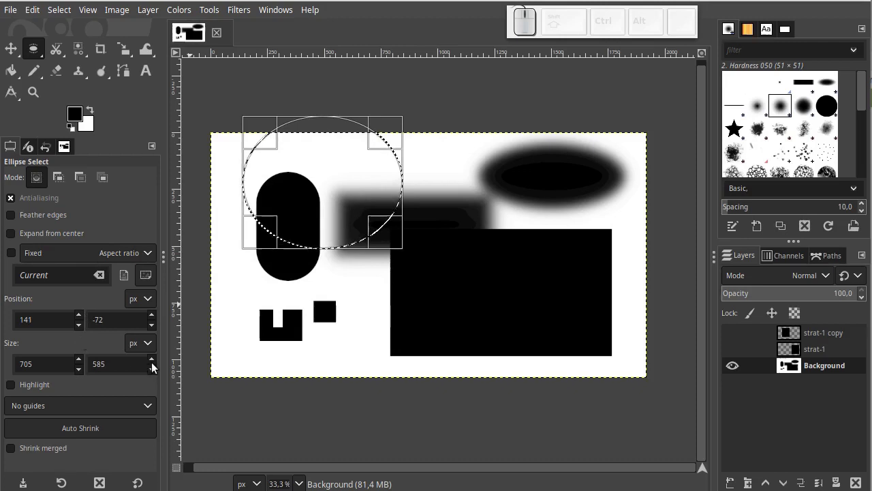
click(19, 392)
click(19, 393)
click(19, 392)
click(19, 393)
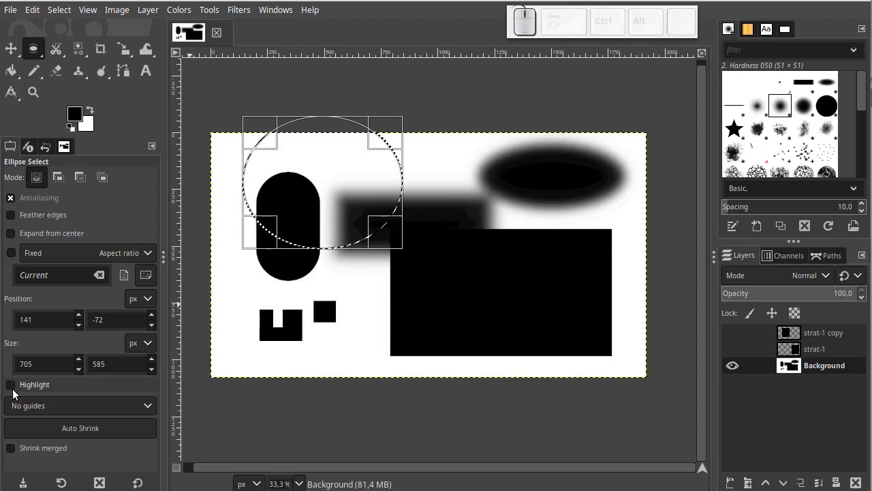
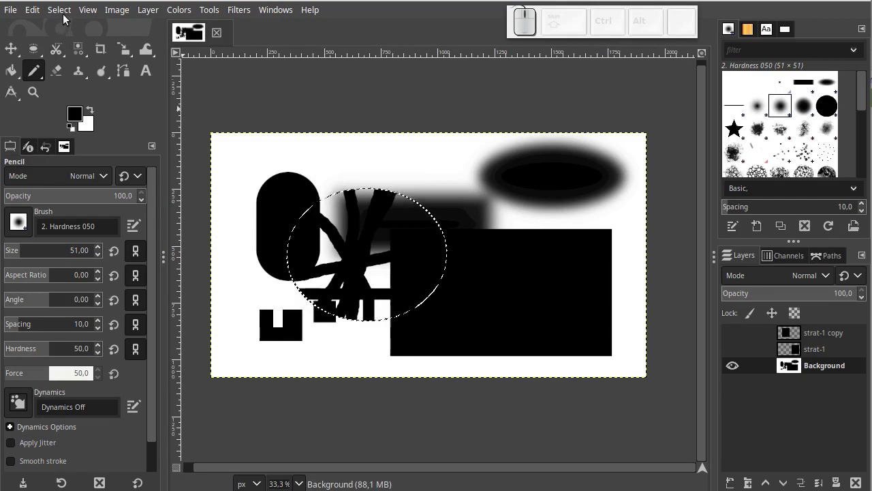
Step: Scribble thick black pencil strokes clipped inside the ellipse, then return to Ellipse Select
click(64, 16)
click(37, 53)
click(37, 54)
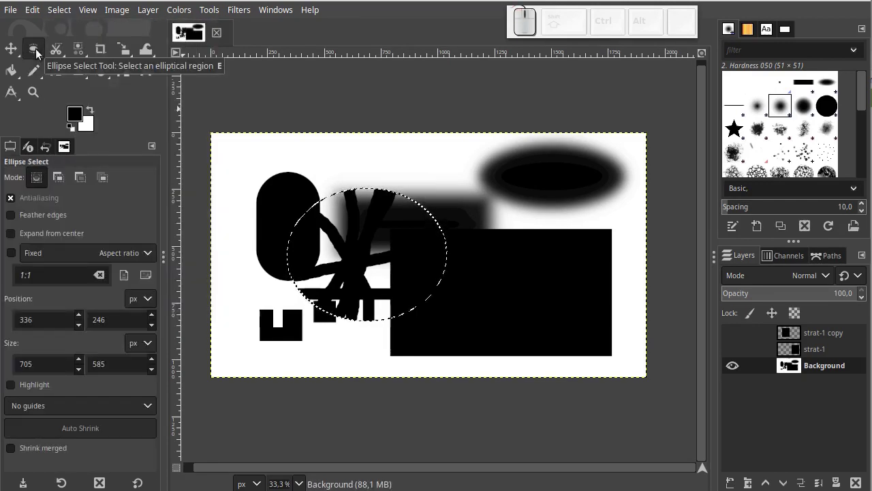
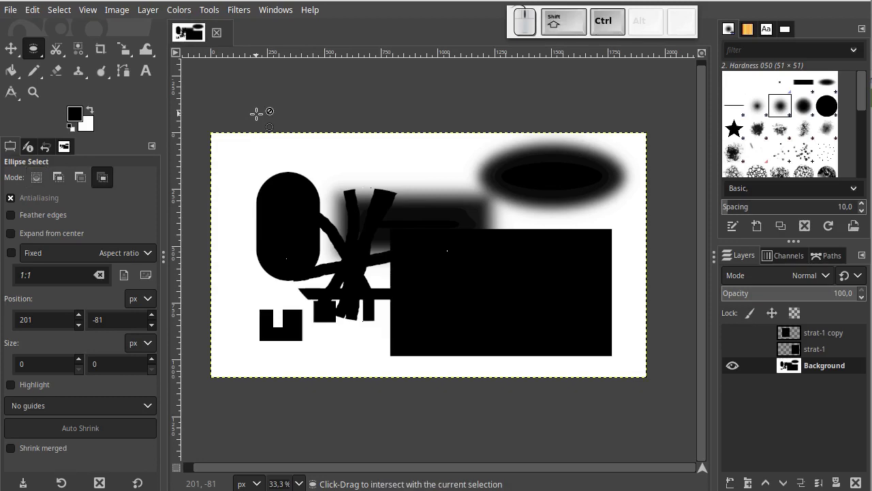
Step: Select none so the clipped strokes stand alone, and dismiss the selection-shape menu
key(ctrl+shift+a)
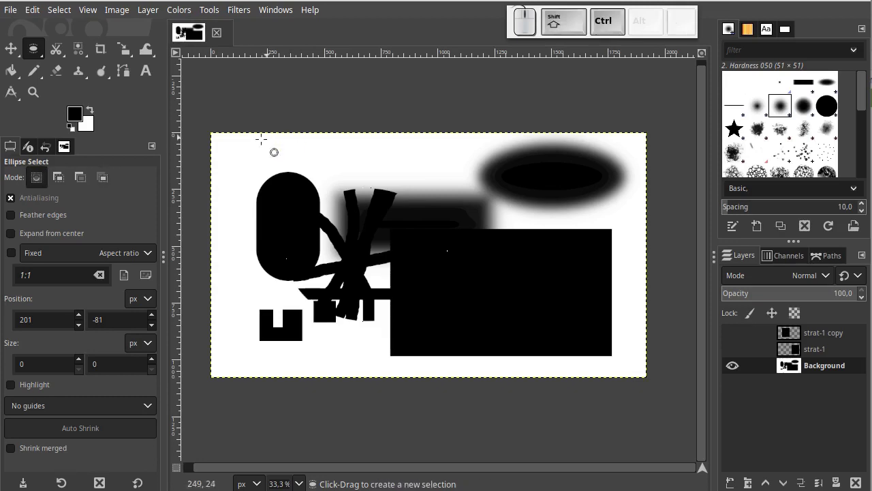
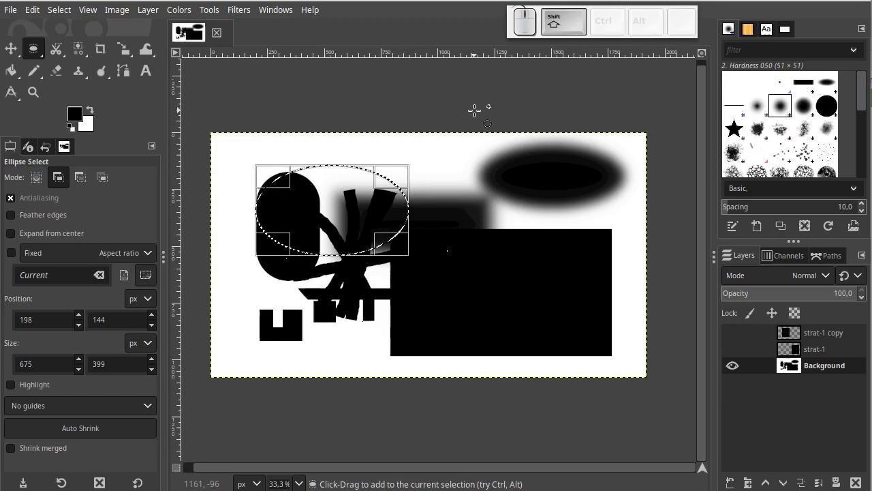
key(ctrl+shift+a)
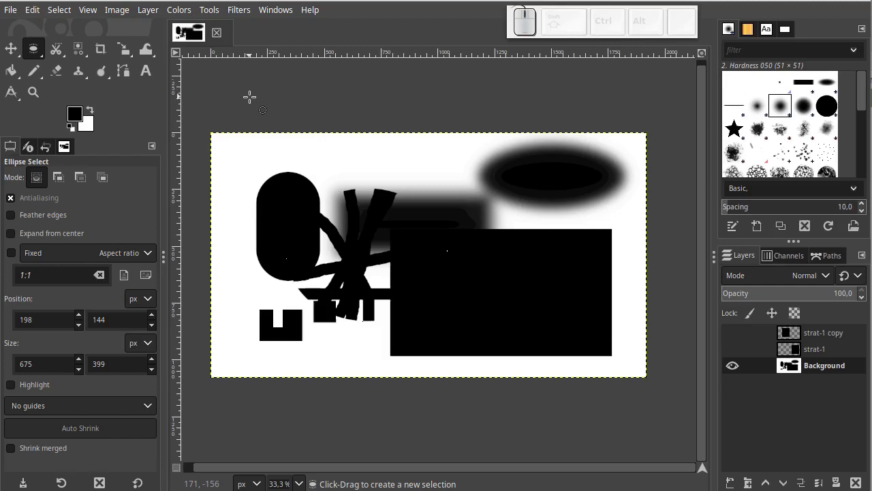
right_click(37, 49)
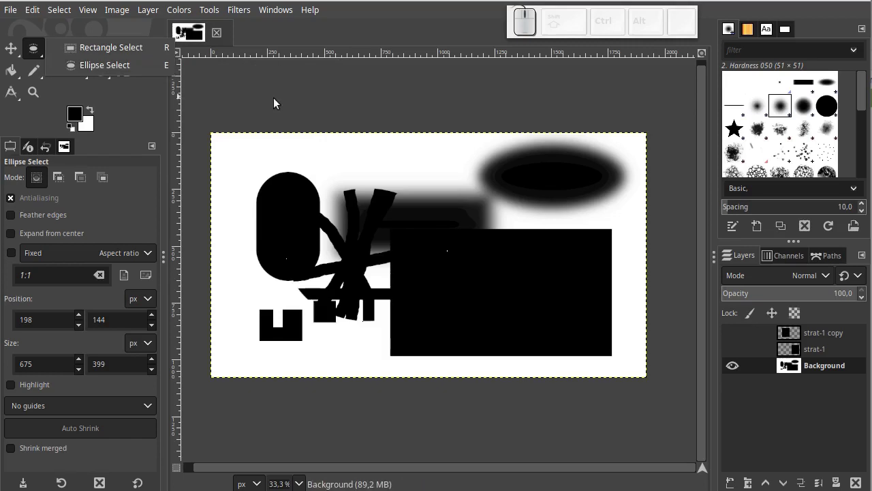
click(277, 102)
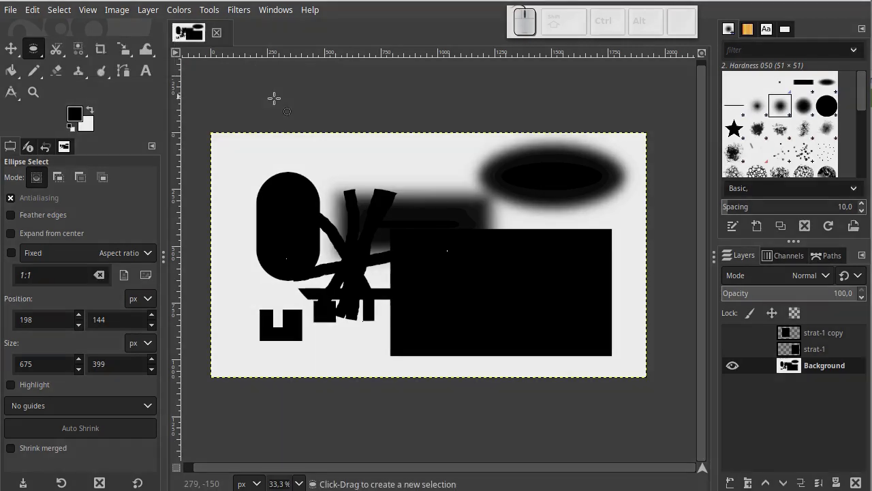